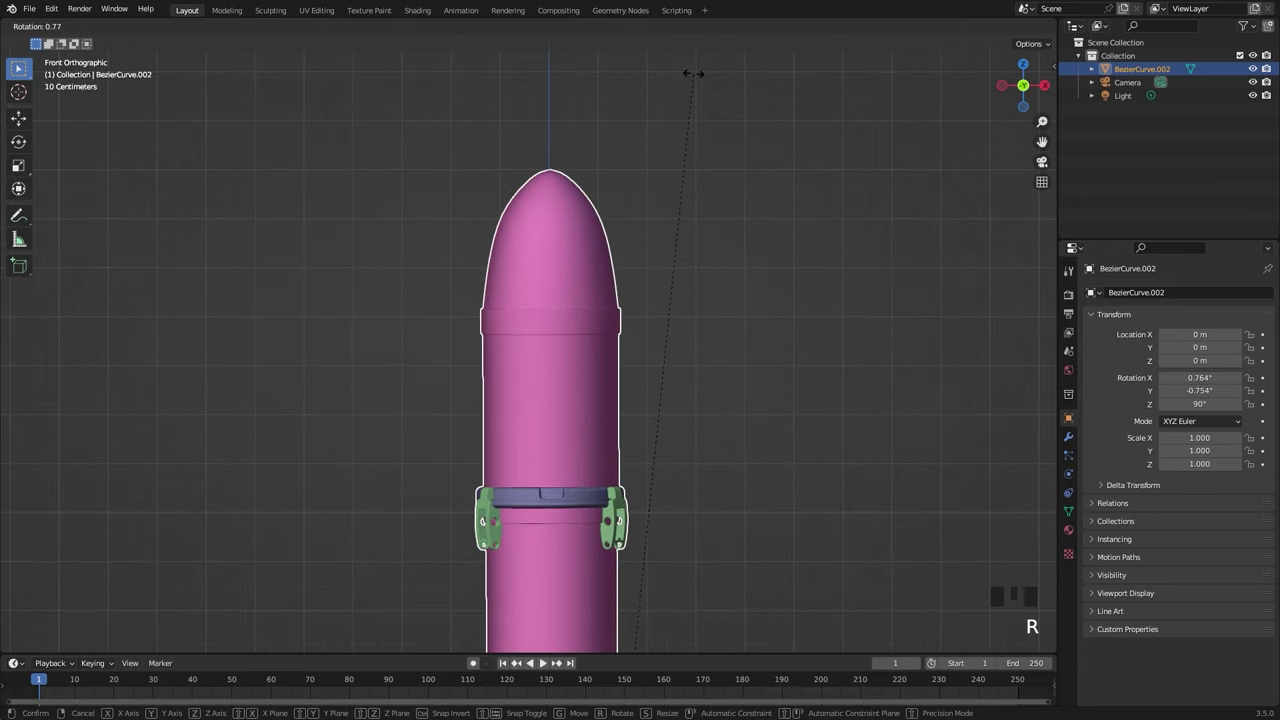
# Tilt the rocket until it stands upright and apply its rotation with Ctrl+A
pyautogui.scroll(-3)
pyautogui.moveTo(573, 484); pyautogui.dragTo(487, 281)
pyautogui.press('ctrl+a')
pyautogui.press('ctrl+a')
# Give the rocket body a white material and switch to Front view with Numpad 1
pyautogui.scroll(3)
pyautogui.scroll(-3)
pyautogui.middleClick(573, 304)
pyautogui.scroll(3)
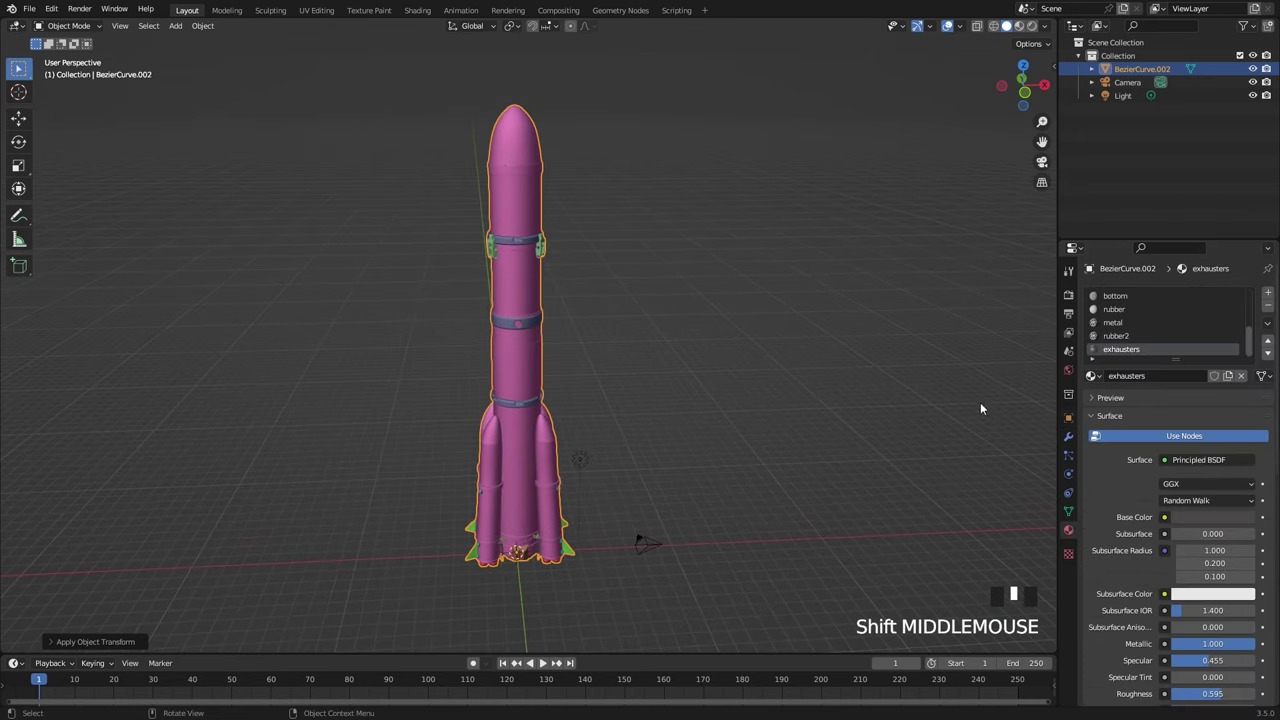
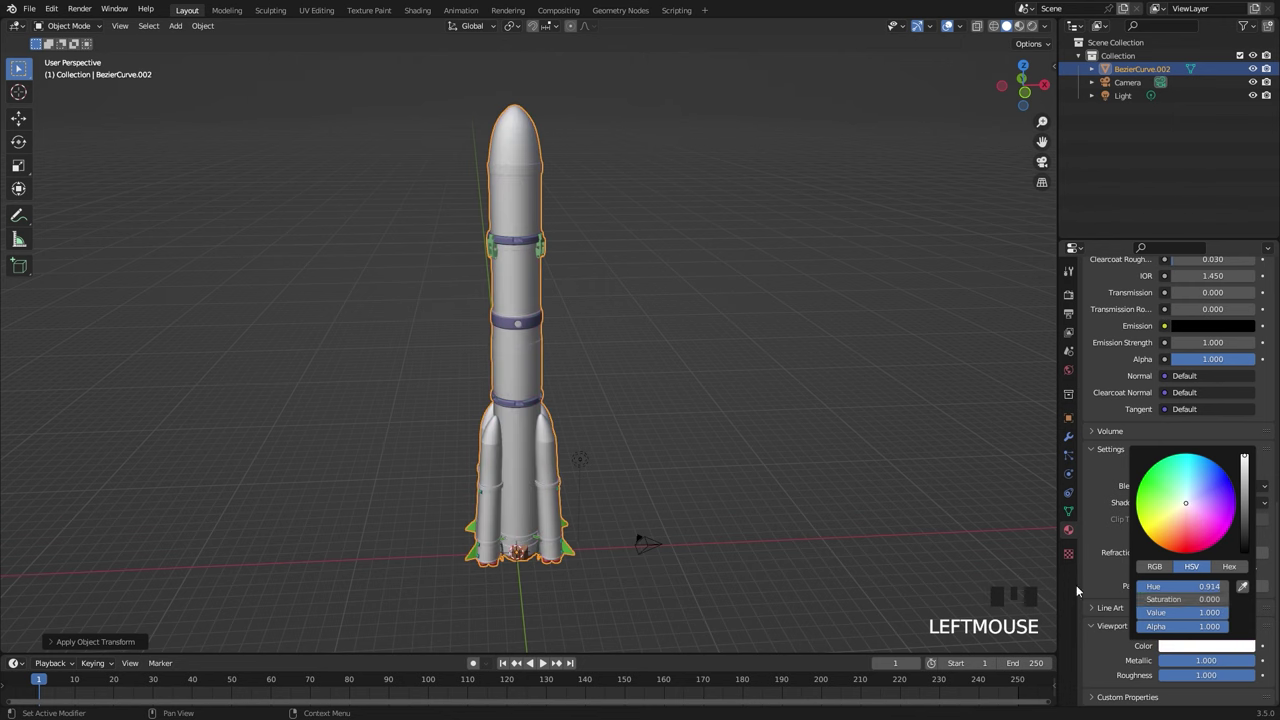
pyautogui.scroll(-3)
pyautogui.moveTo(621, 402); pyautogui.dragTo(591, 412)
pyautogui.scroll(3)
pyautogui.moveTo(583, 420); pyautogui.dragTo(671, 401)
pyautogui.press('KP_1')
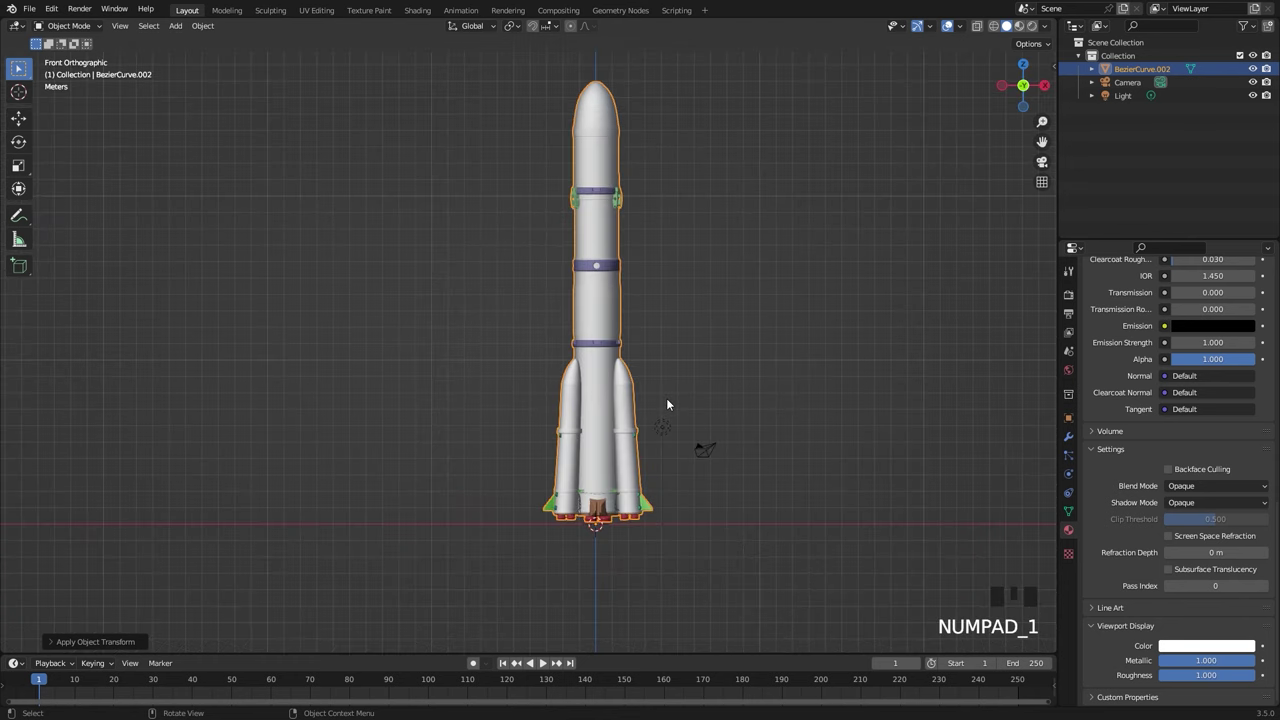
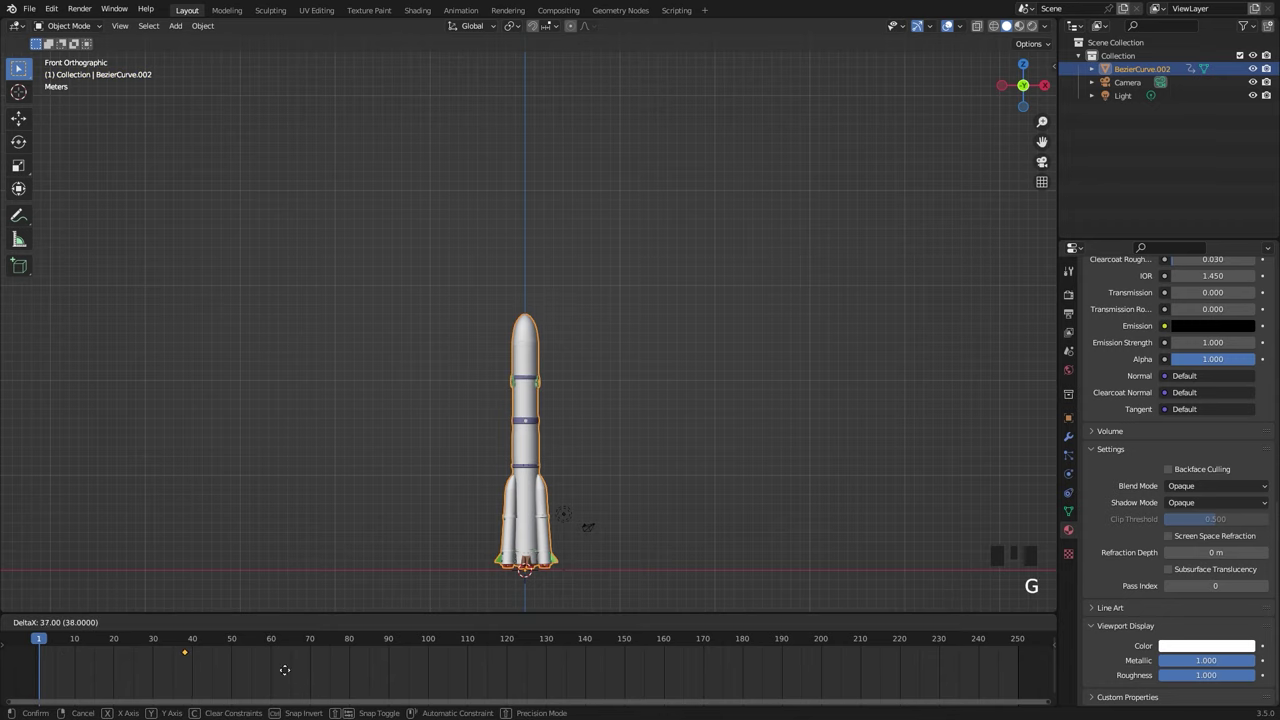
# Jump to frame 200 and lift the rocket 90 m straight up along Z
pyautogui.moveTo(200, 642); pyautogui.dragTo(824, 652)
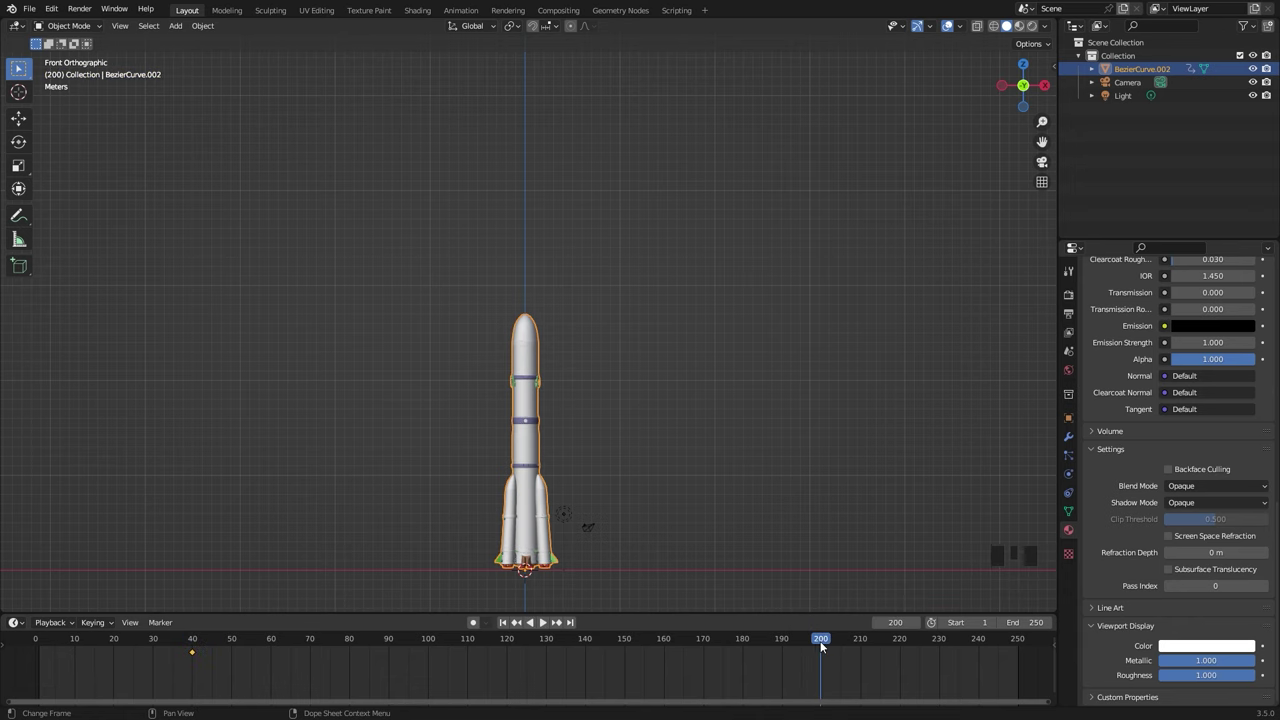
pyautogui.scroll(-3)
pyautogui.middleClick(603, 352)
pyautogui.scroll(-3)
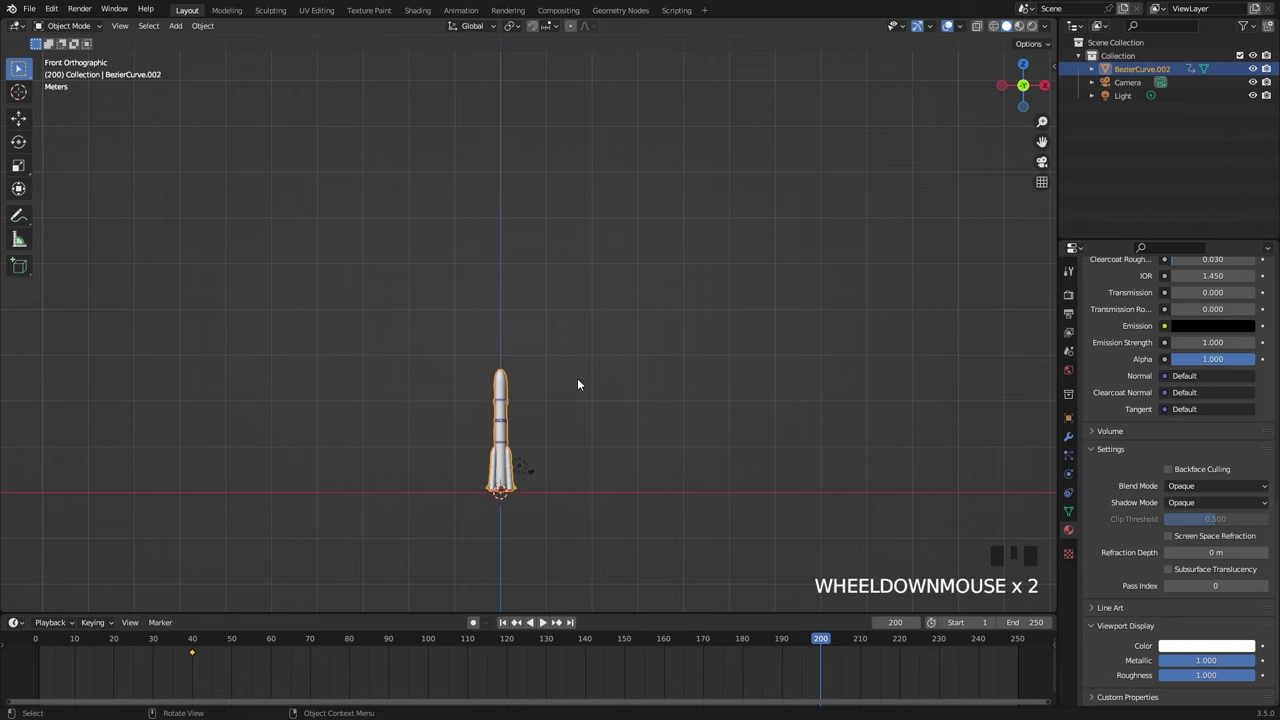
pyautogui.press('g')
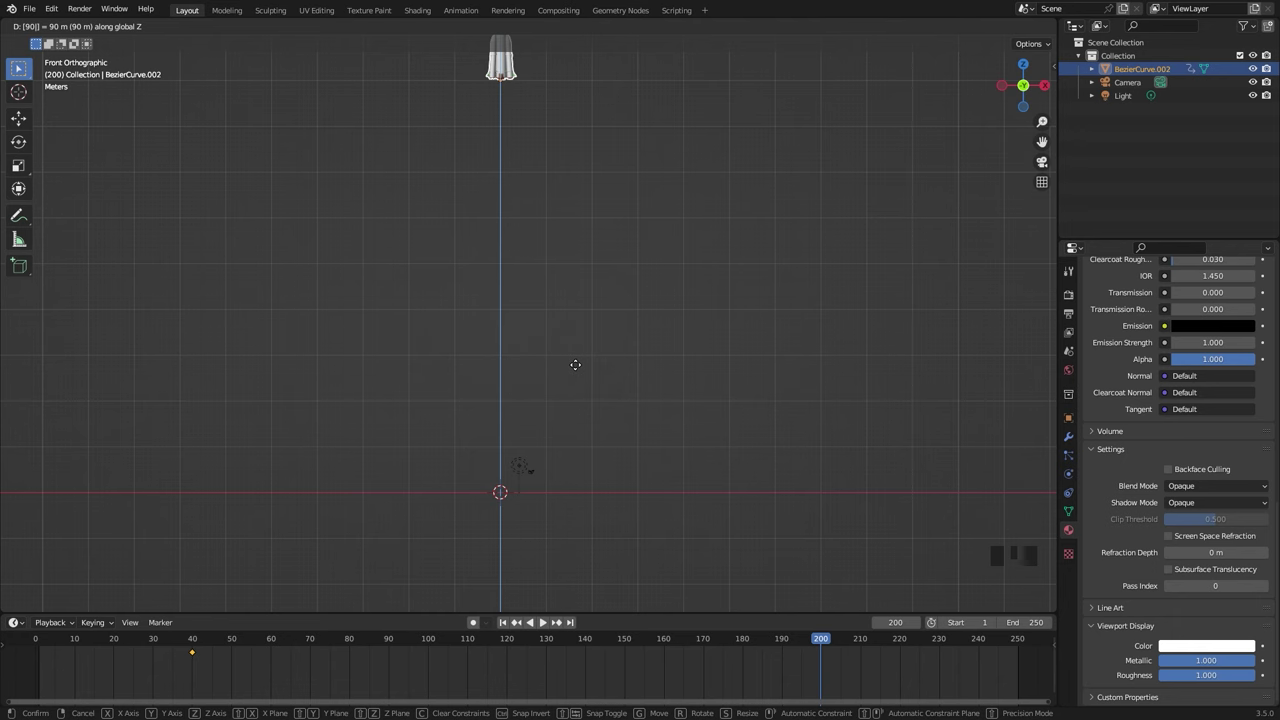
# Keyframe the raised location, rewind, and play back the launch animation to check the rise
pyautogui.scroll(-3)
pyautogui.middleClick(596, 308)
pyautogui.scroll(3)
pyautogui.scroll(3)
pyautogui.scroll(-3)
pyautogui.scroll(-3)
pyautogui.click(184, 639)
pyautogui.press('space')
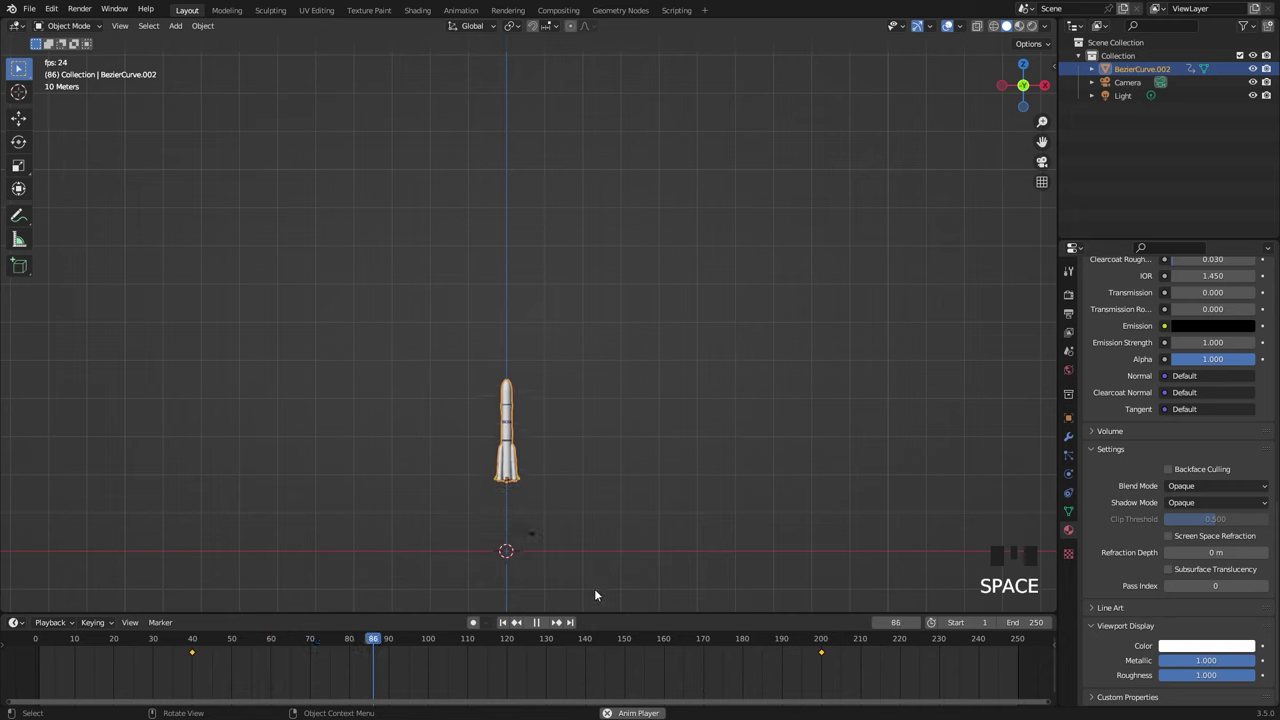
pyautogui.moveTo(656, 641); pyautogui.dragTo(507, 162)
pyautogui.press('space')
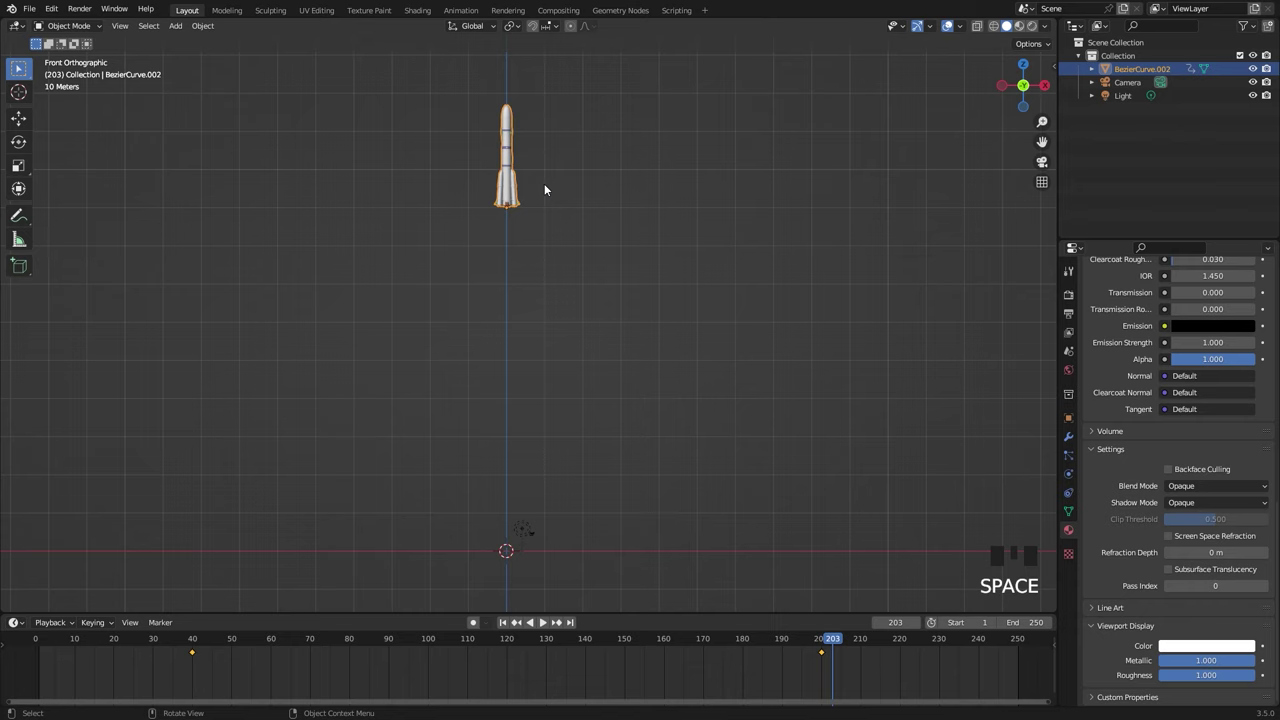
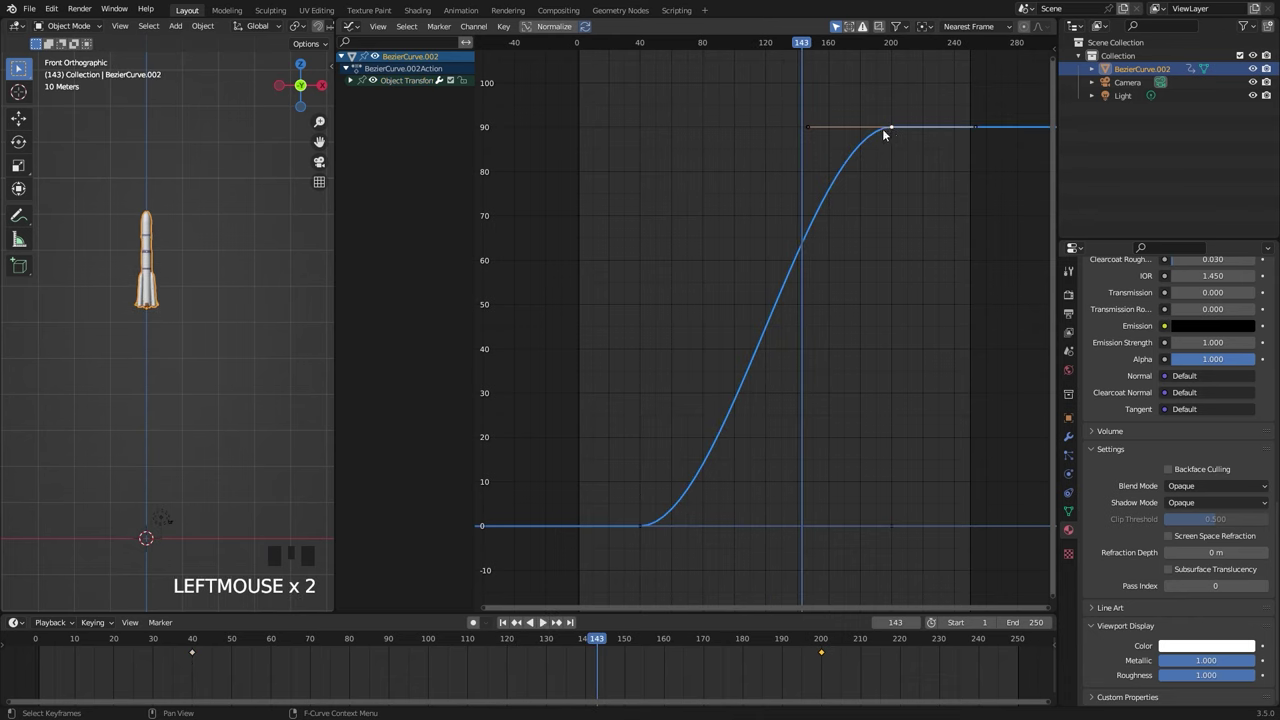
# Change the frame-200 keyframe's handle type and drag its incoming handle steeper
pyautogui.click(887, 127)
pyautogui.press('g')
pyautogui.press('r')
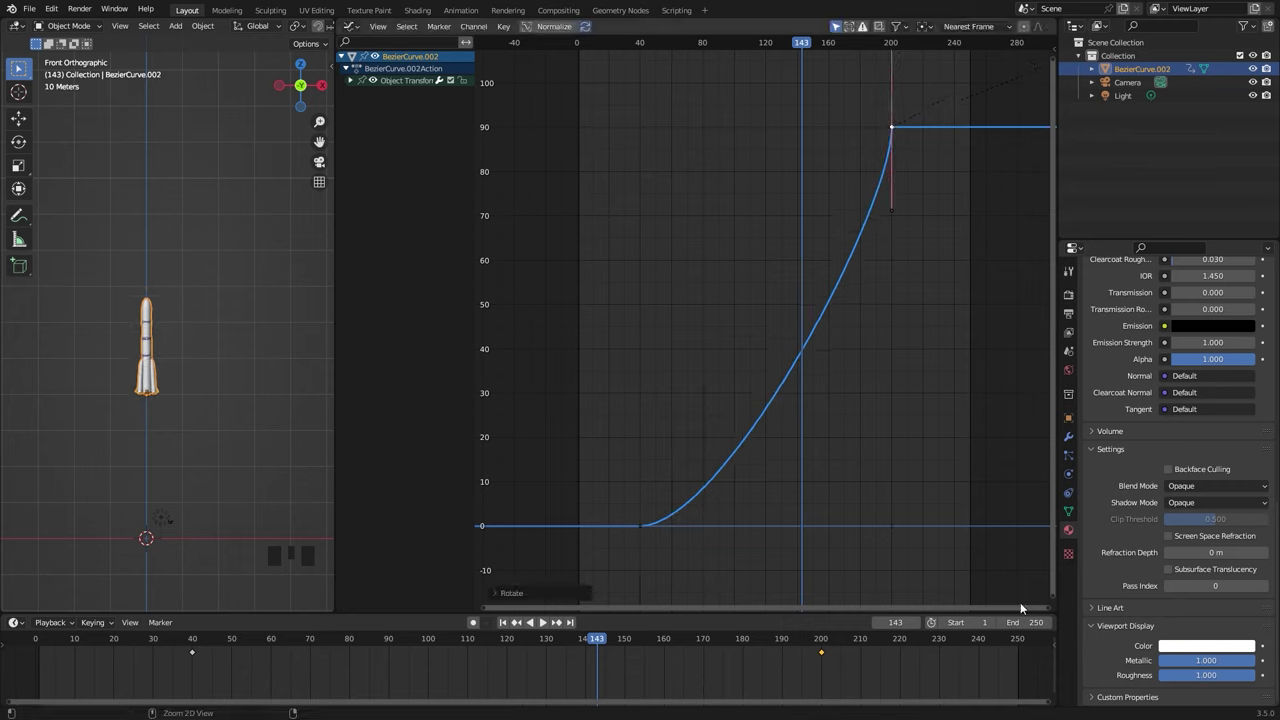
pyautogui.click(893, 215)
pyautogui.press('g')
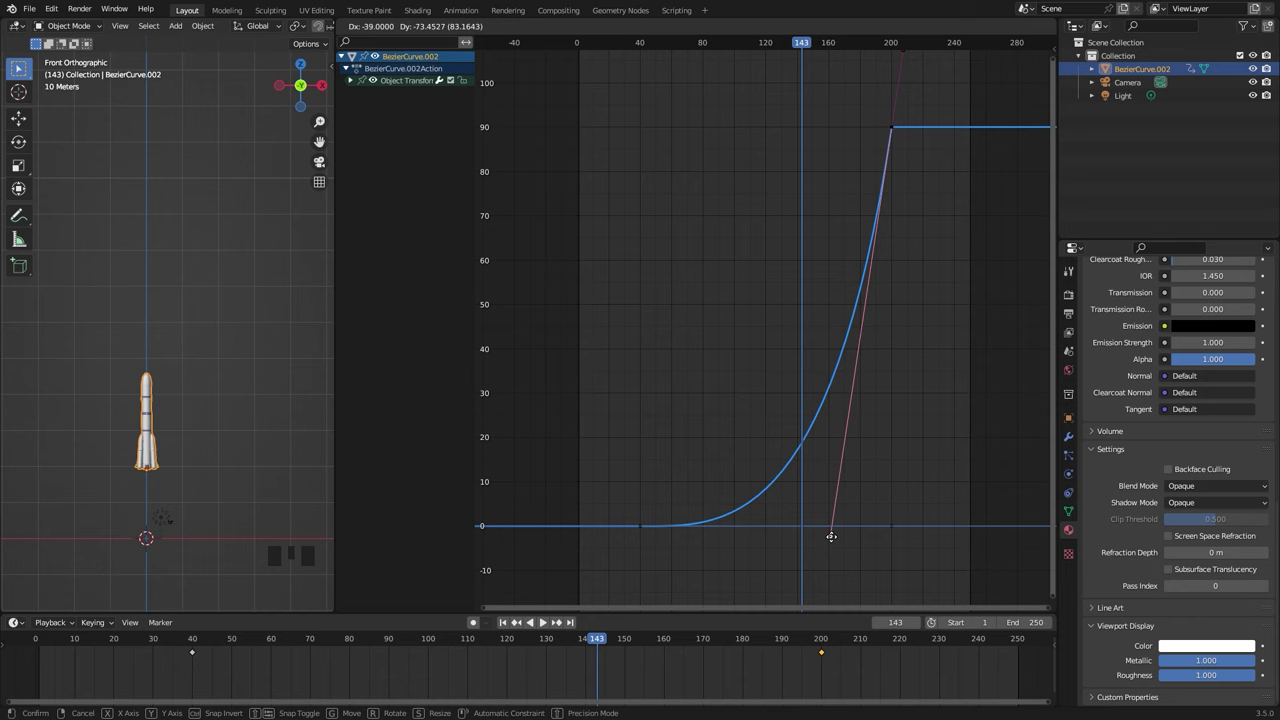
pyautogui.click(189, 640)
# Play back the steeper rise and nudge the handle slightly to refine the acceleration
pyautogui.press('space')
pyautogui.scroll(3)
pyautogui.moveTo(153, 521); pyautogui.dragTo(164, 452)
pyautogui.scroll(-3)
pyautogui.press('space')
pyautogui.press('g')
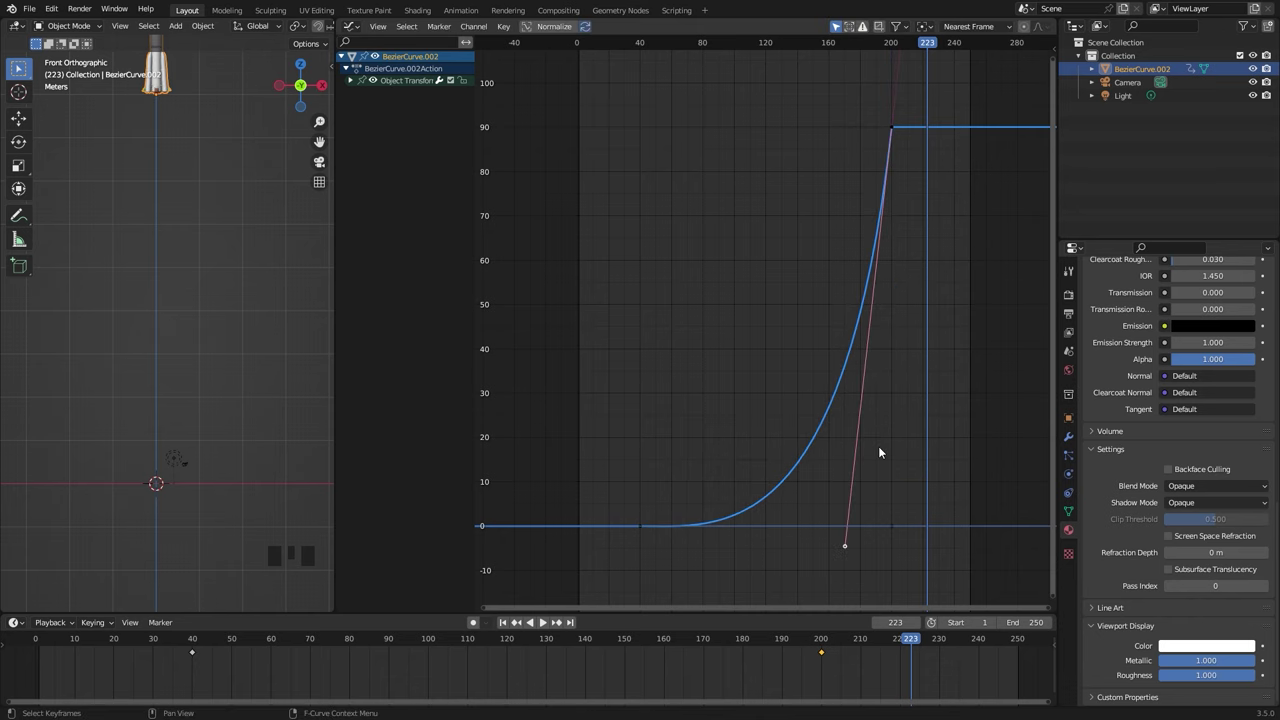
pyautogui.press('g')
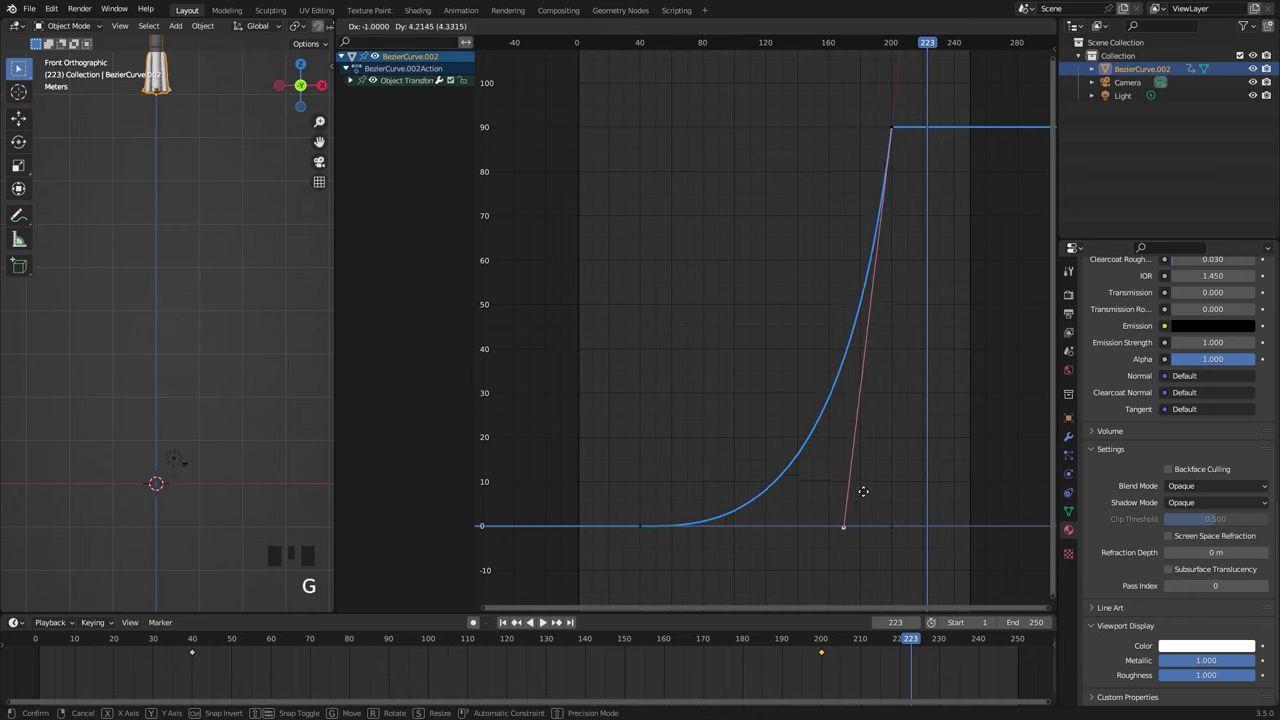
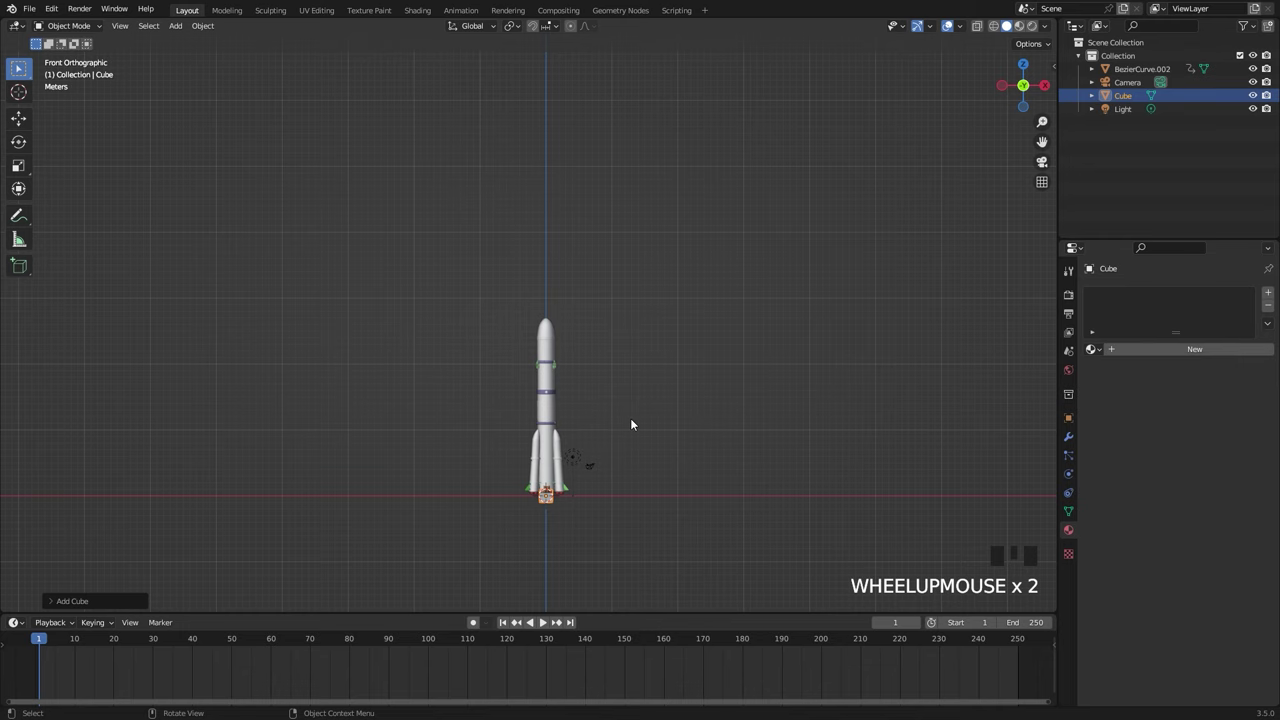
# Add a cube scaled to 65×65×19.25 around the rocket using the N-panel transforms
pyautogui.press('n')
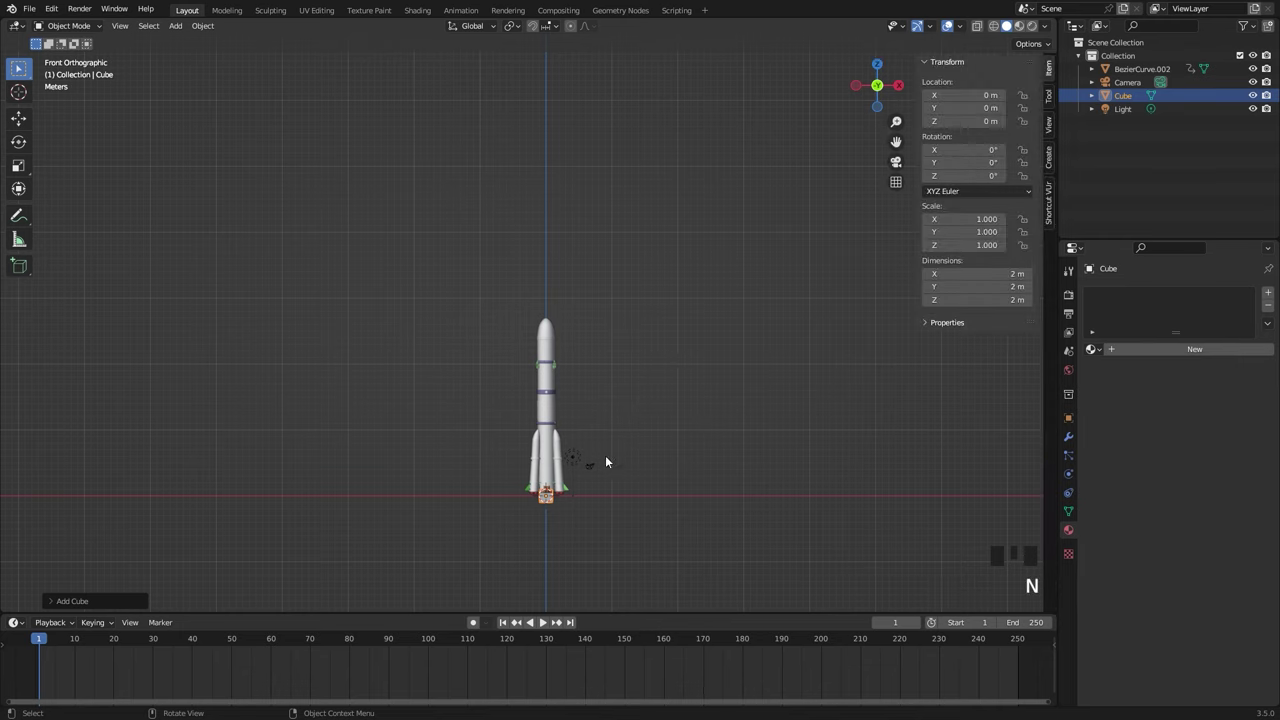
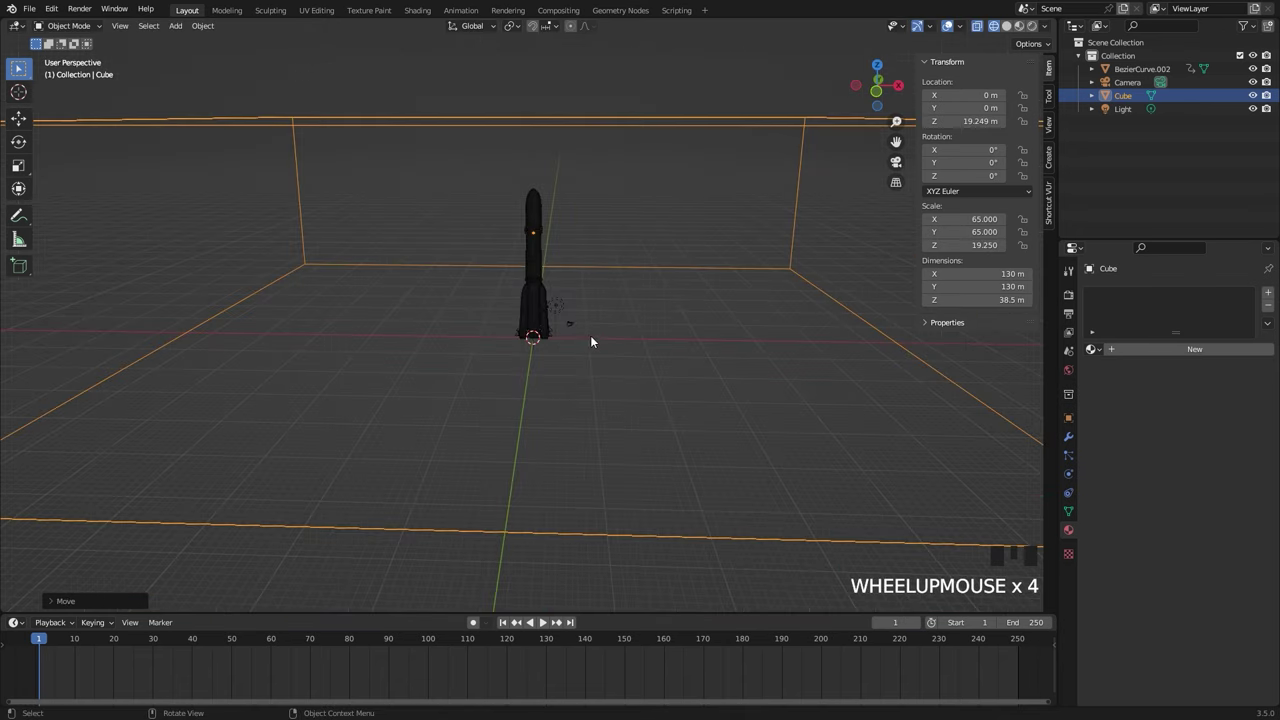
pyautogui.scroll(3)
pyautogui.press('shift+a')
pyautogui.scroll(3)
# Toggle wireframe shading and add a 2 m mesh circle at the rocket's base
pyautogui.press('Tab')
pyautogui.press('f')
pyautogui.press('Tab')
pyautogui.scroll(-3)
pyautogui.moveTo(590, 401); pyautogui.dragTo(580, 402)
# In Edit Mode, duplicate the circle into rotated, scaled copies forming crossed rings
pyautogui.scroll(3)
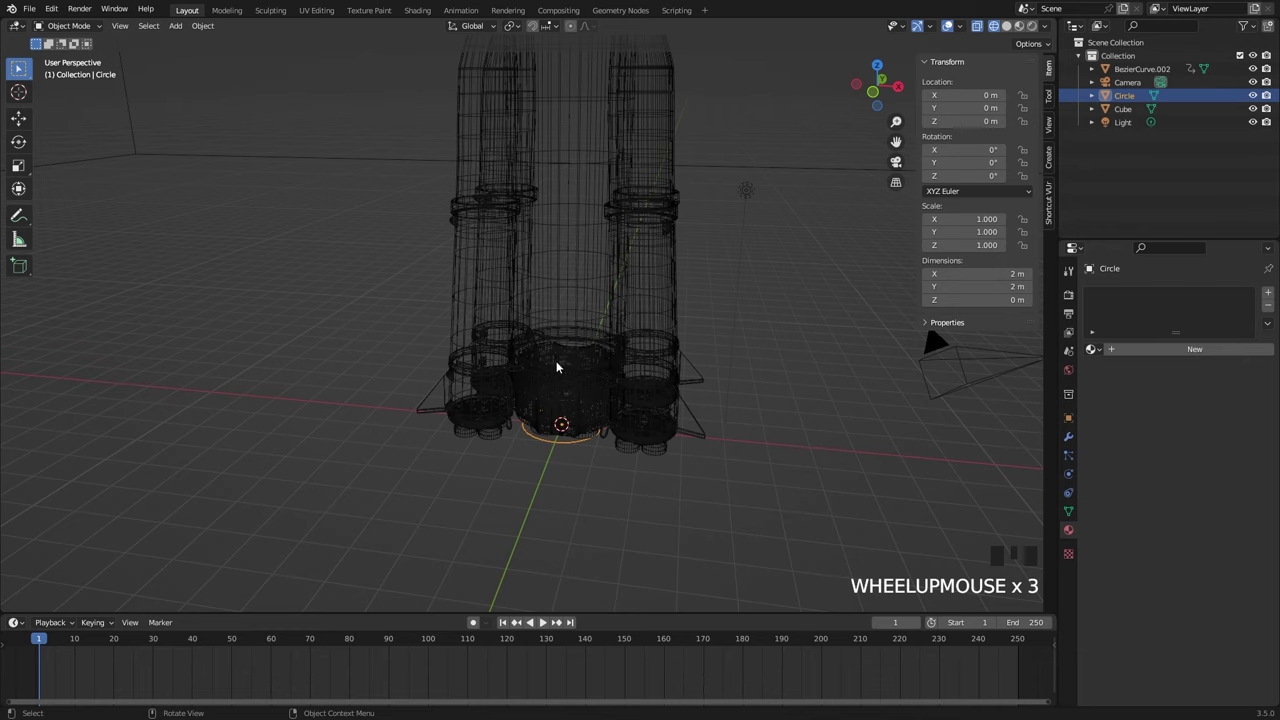
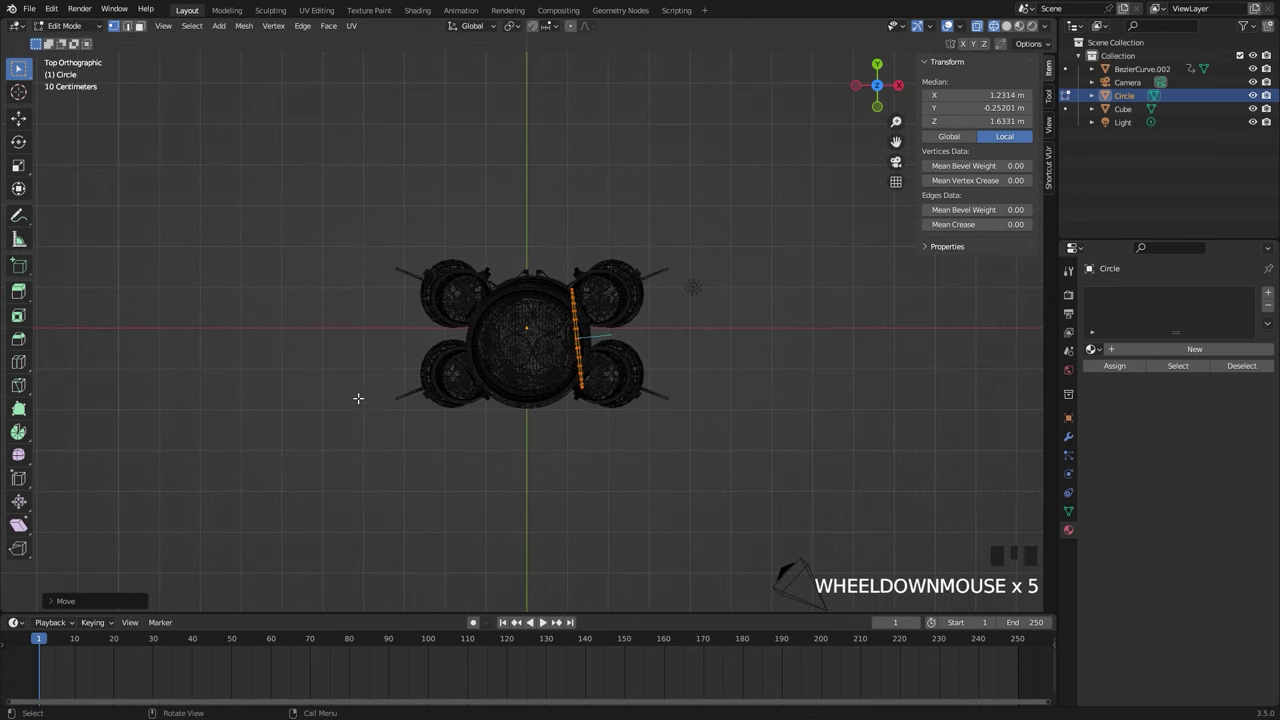
pyautogui.scroll(3)
pyautogui.press('shift+d')
pyautogui.press('r')
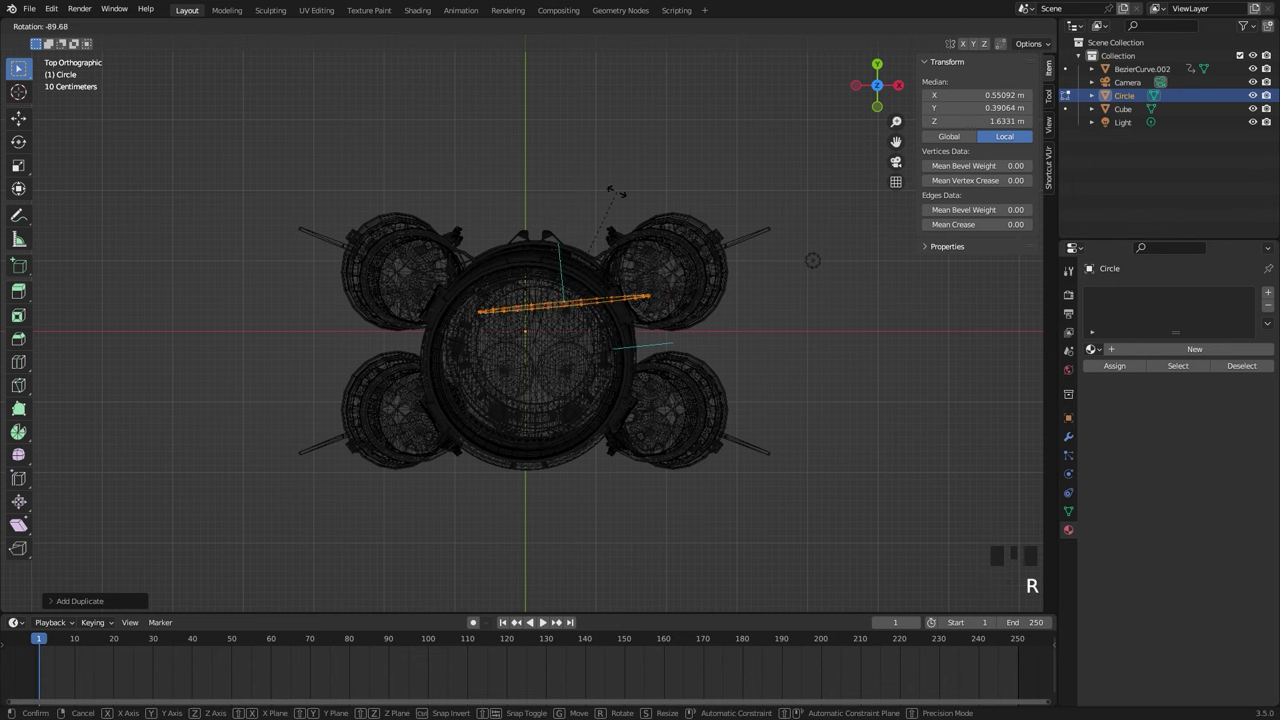
pyautogui.press('g')
pyautogui.press('r')
pyautogui.press('g')
pyautogui.press('s')
pyautogui.press('r')
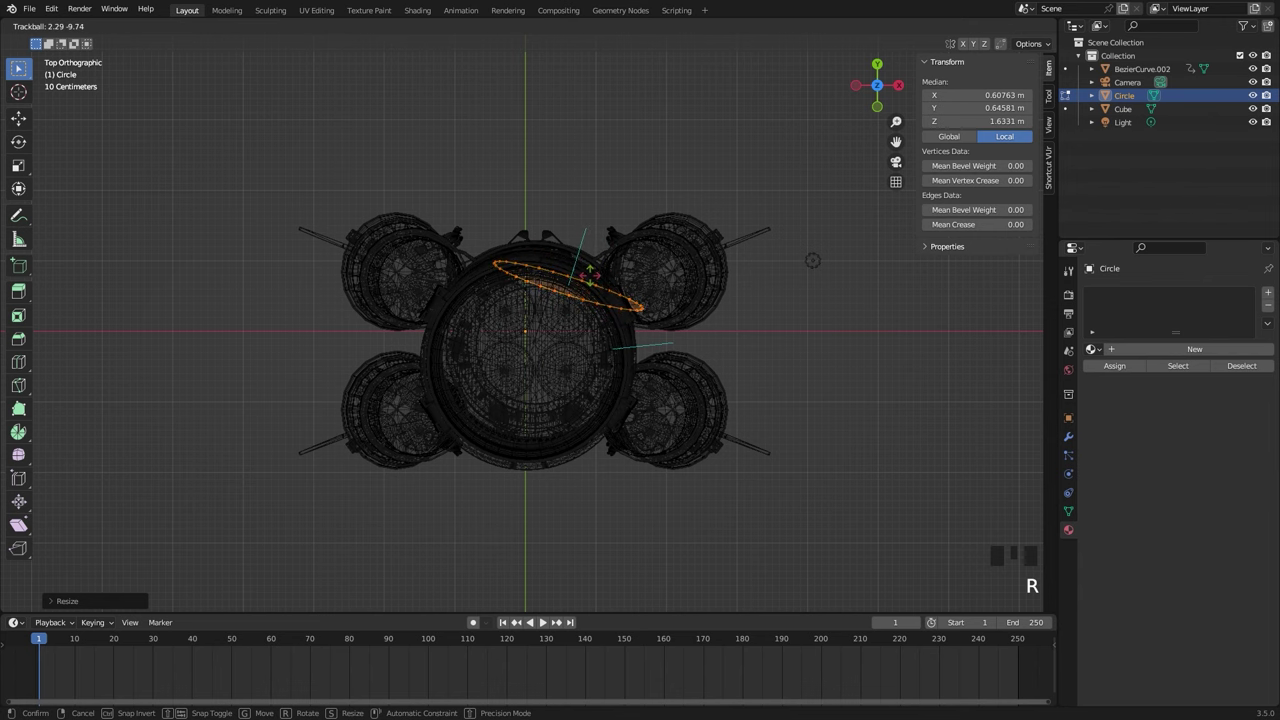
pyautogui.press('shift+d')
pyautogui.press('r')
pyautogui.press('g')
pyautogui.press('r')
pyautogui.press('g')
pyautogui.press('s')
pyautogui.press('r')
pyautogui.scroll(-3)
pyautogui.press('Tab')
# Add further tilted, resized ring copies to build a 3.1 m cluster inside the main nozzle
pyautogui.scroll(3)
pyautogui.press('Tab')
pyautogui.press('shift+d')
pyautogui.press('r')
pyautogui.press('g')
pyautogui.press('r')
pyautogui.press('r')
pyautogui.press('s')
pyautogui.press('shift+d')
pyautogui.press('r')
pyautogui.press('g')
pyautogui.press('r')
pyautogui.press('g')
pyautogui.press('s')
pyautogui.scroll(3)
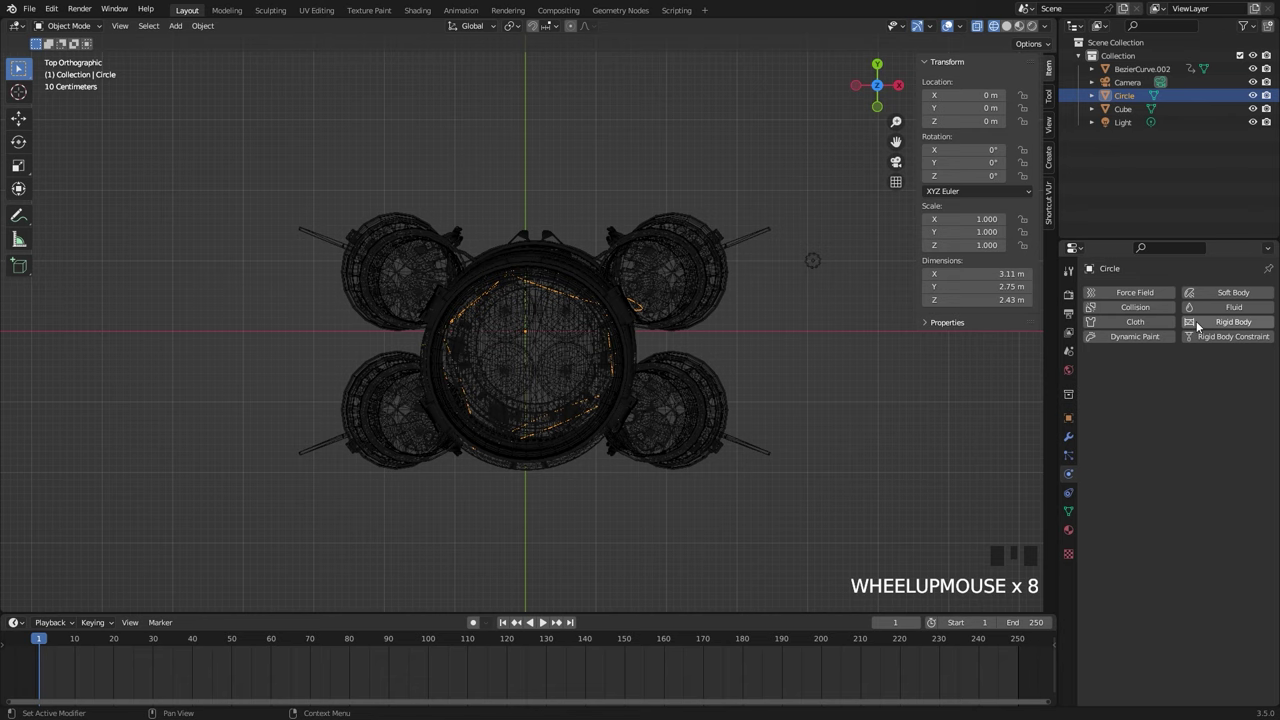
# Give the ring cluster Fluid physics as a Flow object with Flow Type Smoke
pyautogui.moveTo(1242, 310); pyautogui.dragTo(921, 396)
pyautogui.scroll(3)
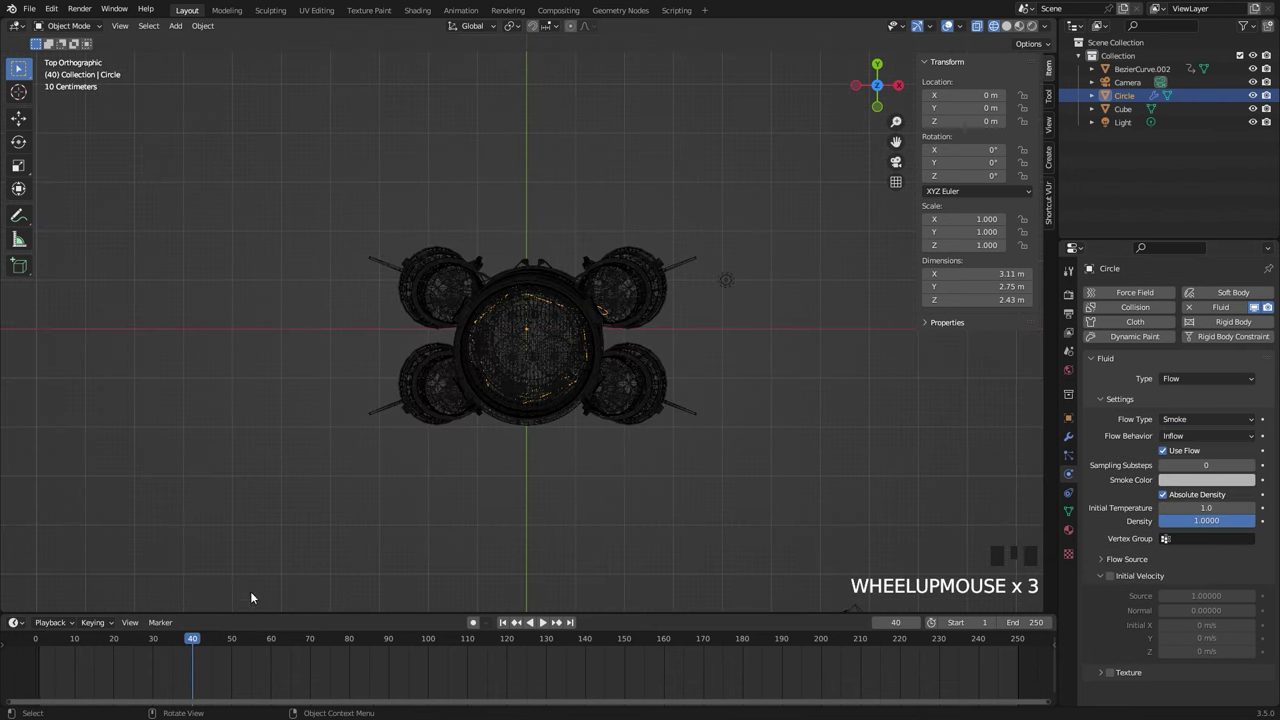
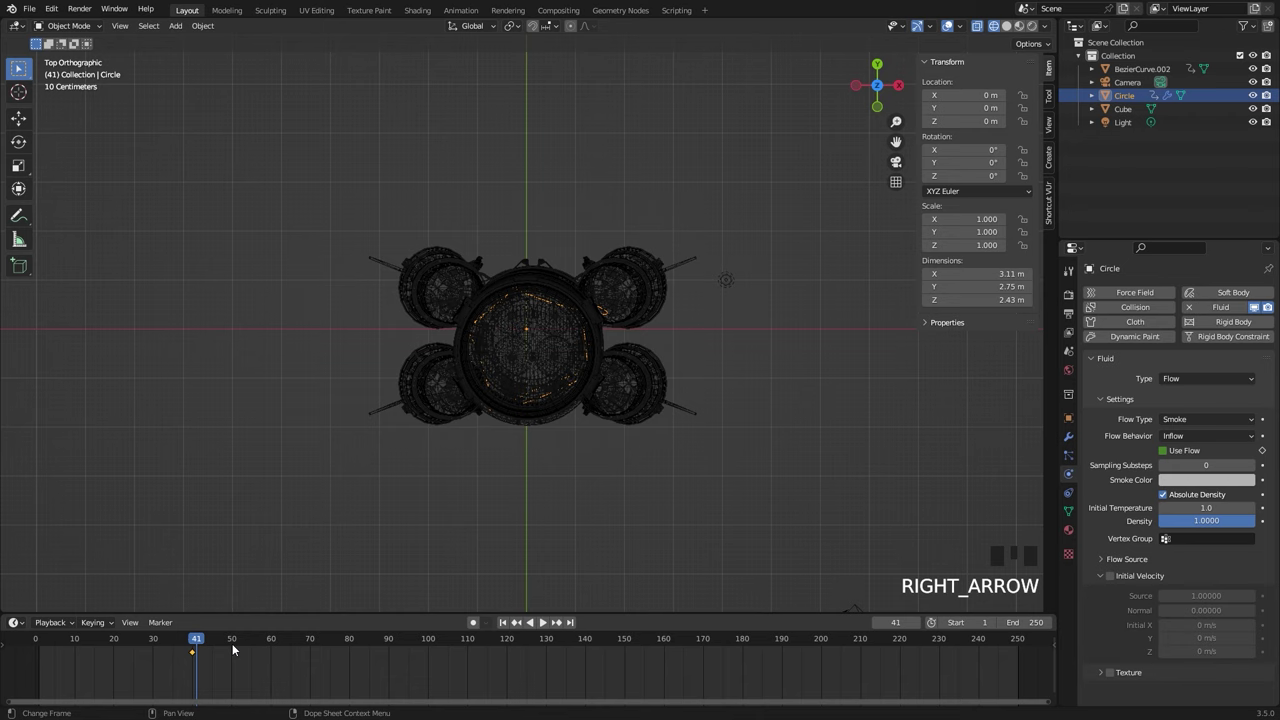
# Orbit around the emitter rings to inspect how they sit in the engines
pyautogui.moveTo(1165, 451); pyautogui.dragTo(639, 418)
pyautogui.scroll(-3)
pyautogui.middleClick(611, 432)
pyautogui.scroll(-3)
pyautogui.moveTo(584, 303); pyautogui.dragTo(718, 323)
pyautogui.scroll(3)
pyautogui.moveTo(1267, 451); pyautogui.dragTo(745, 428)
pyautogui.press('Right')
pyautogui.click(1167, 455)
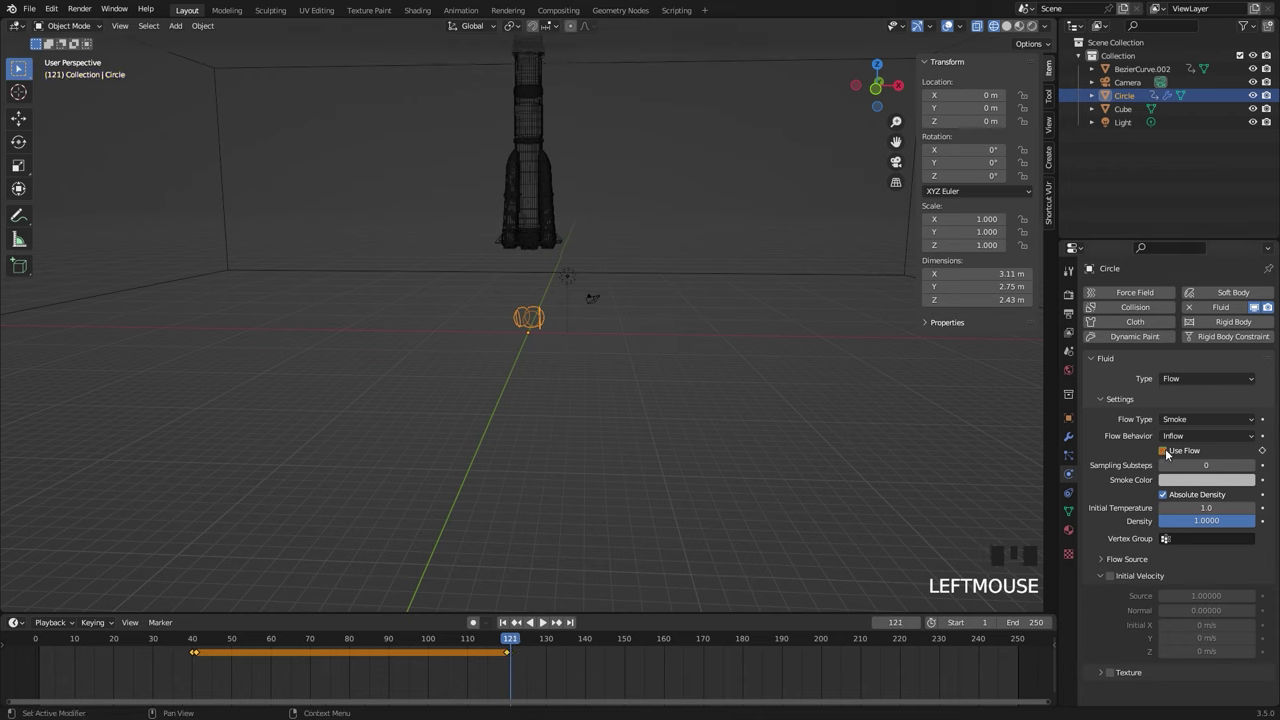
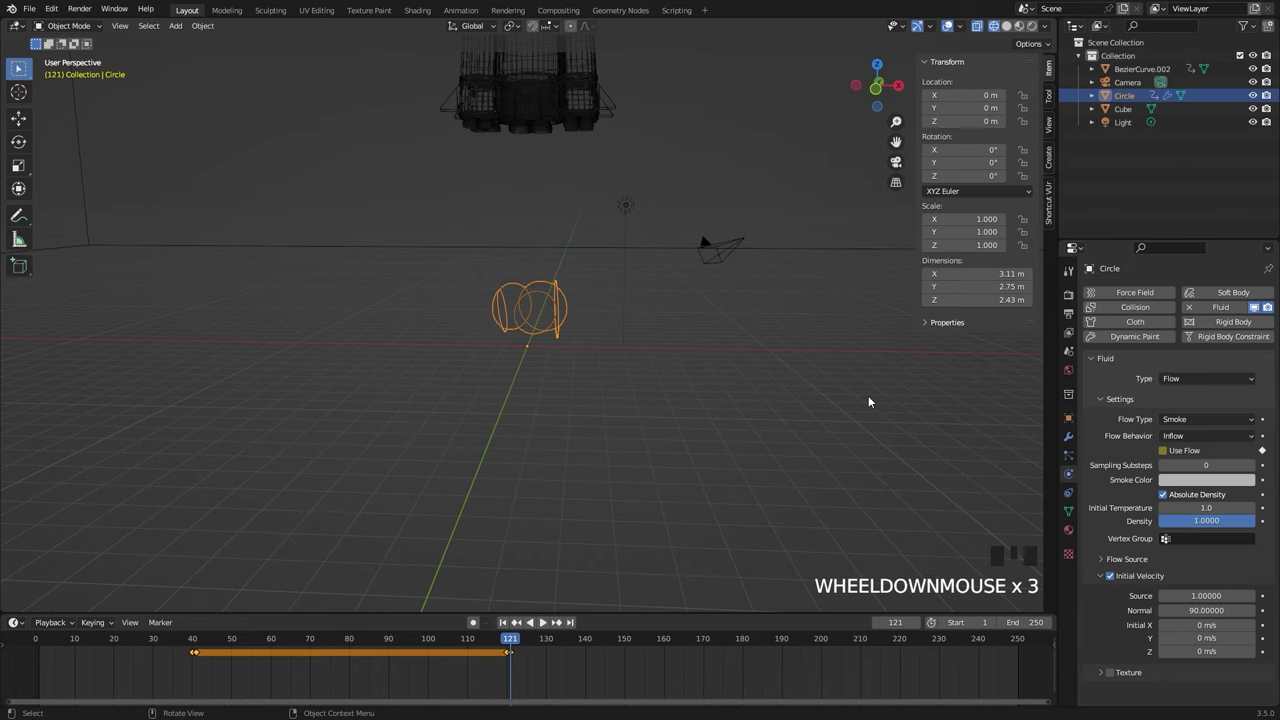
# From Top view, move the Circle emitter down to Z −0.17651 m under the engines
pyautogui.scroll(3)
pyautogui.moveTo(540, 307); pyautogui.dragTo(570, 288)
pyautogui.scroll(3)
pyautogui.press('g')
pyautogui.scroll(-3)
pyautogui.press('KP_7')
pyautogui.scroll(3)
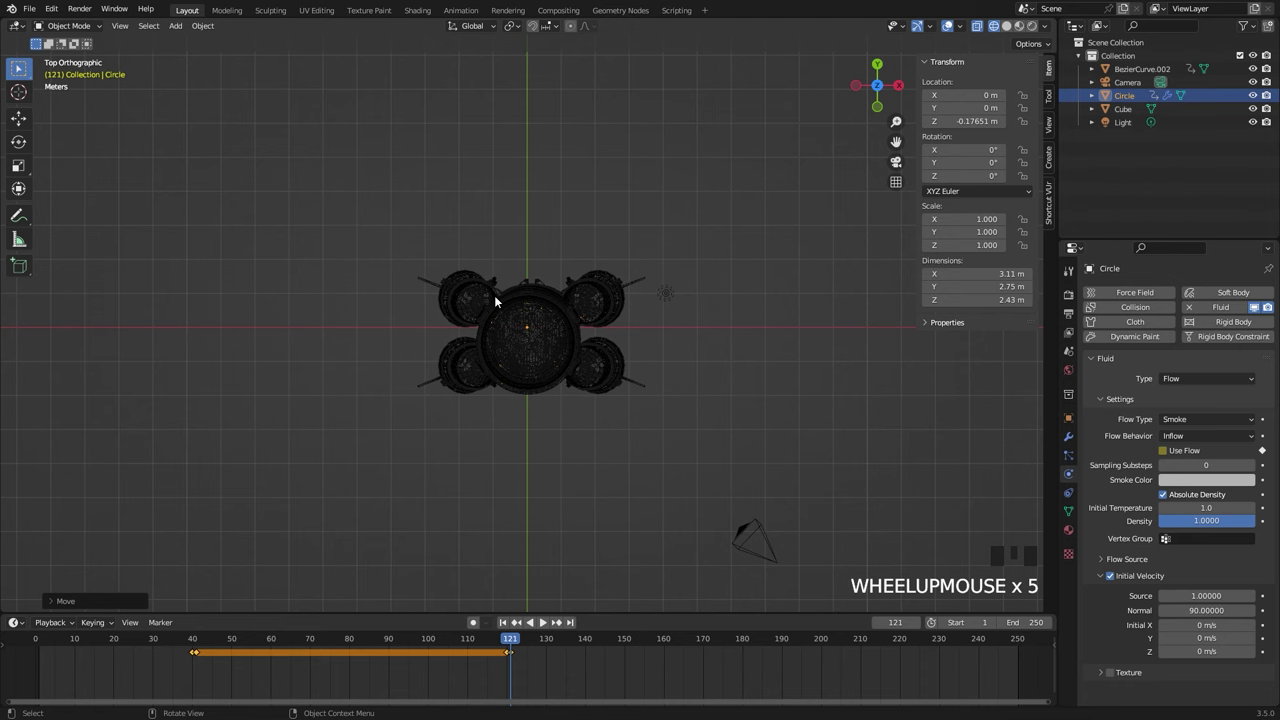
pyautogui.scroll(-3)
pyautogui.scroll(-3)
# From top view, duplicate Circle into Circle.001 and move it about 2.76 m along Y
pyautogui.moveTo(591, 412); pyautogui.dragTo(551, 320)
pyautogui.scroll(3)
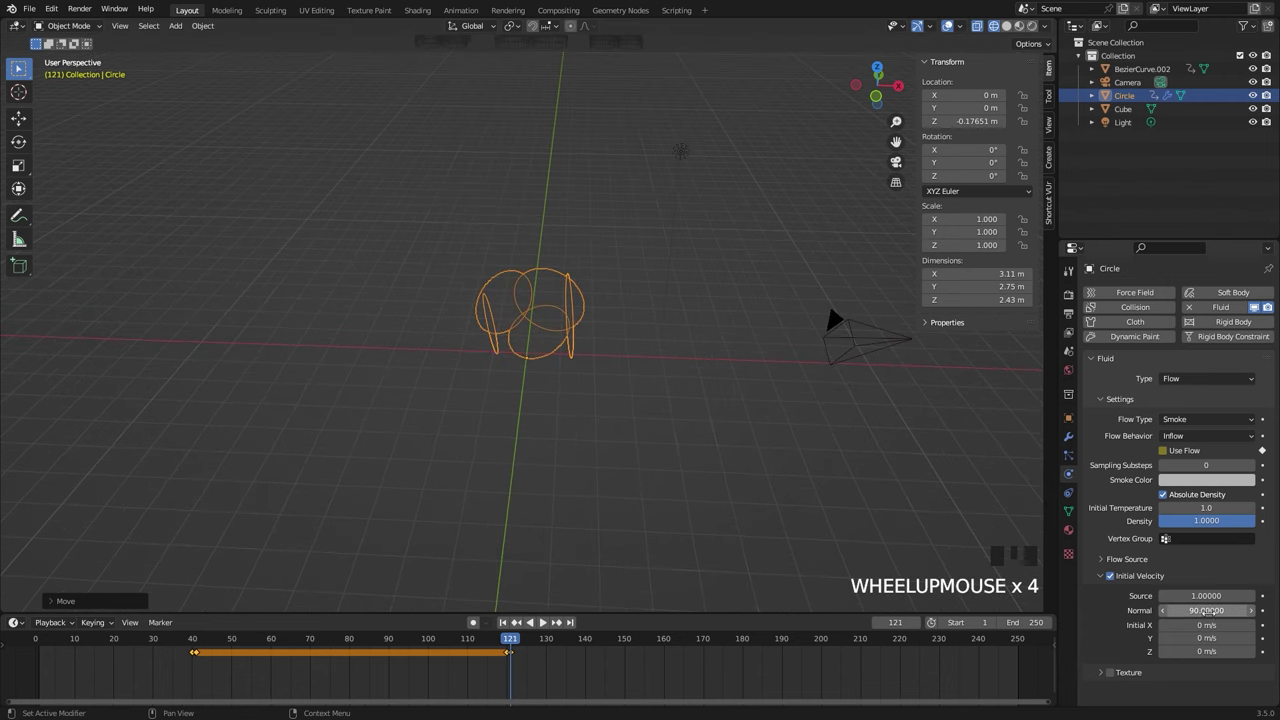
pyautogui.scroll(-3)
pyautogui.moveTo(715, 333); pyautogui.dragTo(612, 313)
pyautogui.press('KP_7')
pyautogui.scroll(3)
pyautogui.press('shift+d')
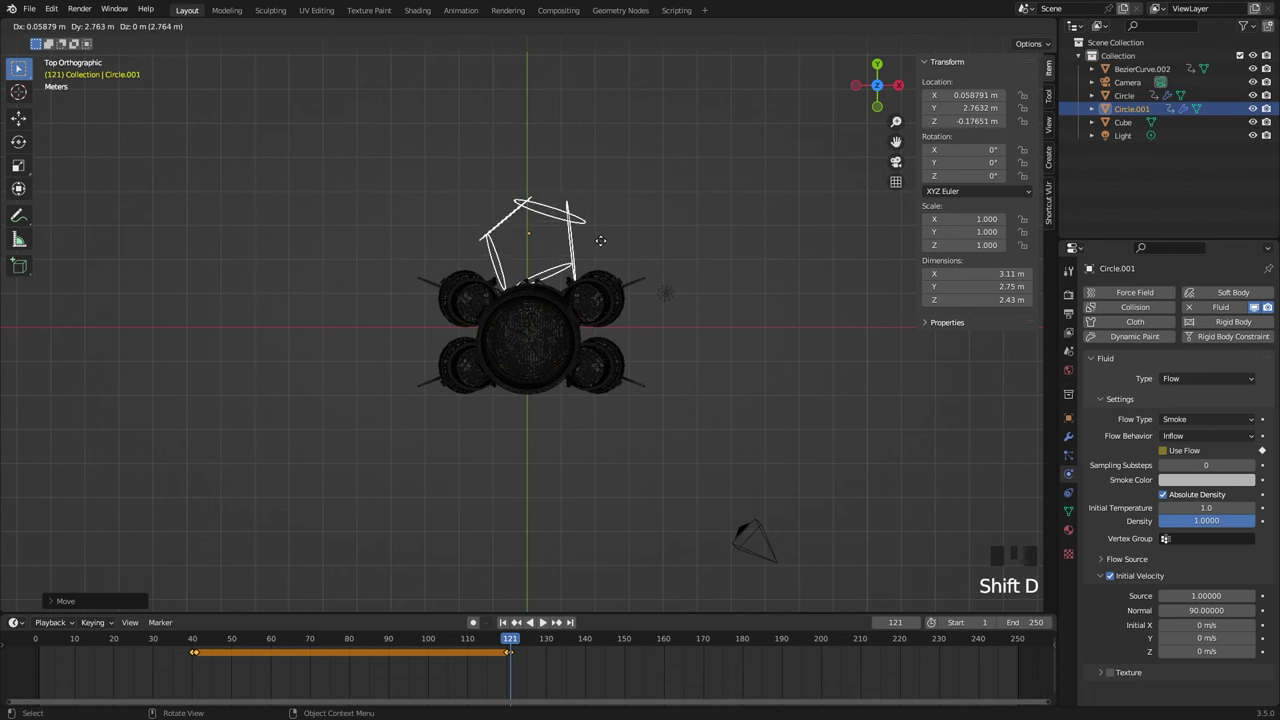
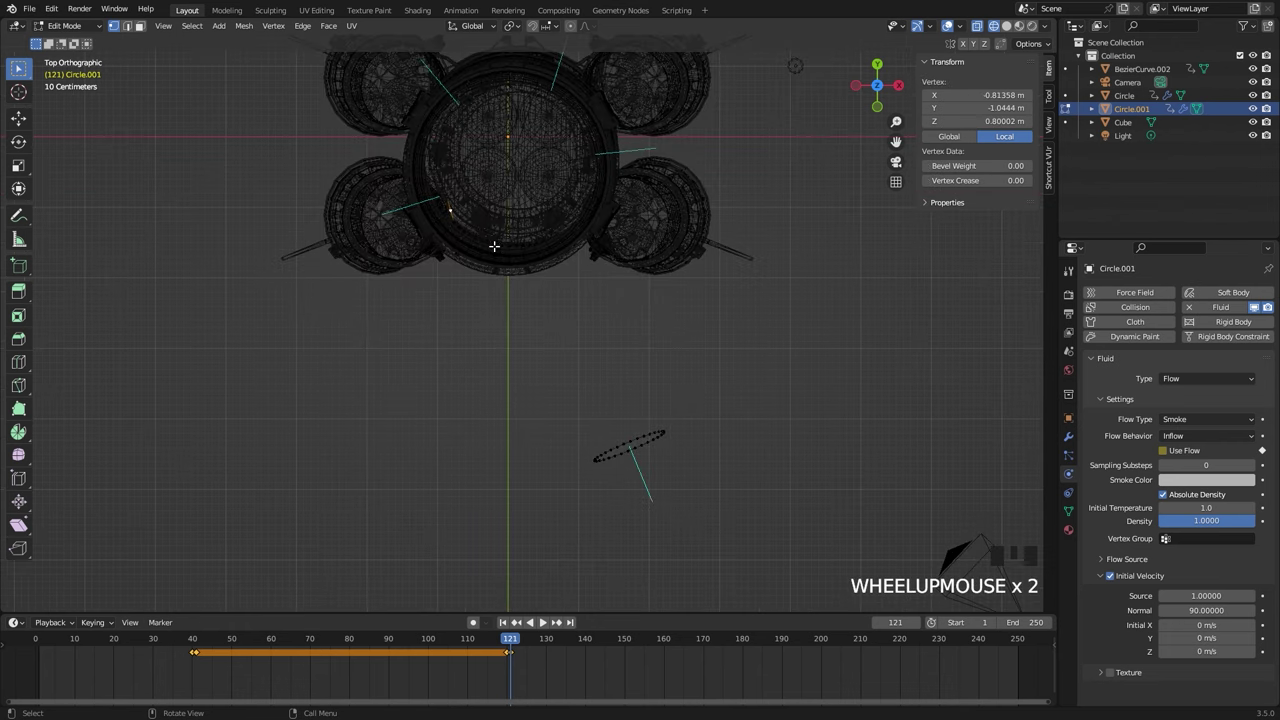
# Select rings with L and move them ~7.8 m out, shrinking and tilting each one
pyautogui.press('l')
pyautogui.press('g')
pyautogui.press('s')
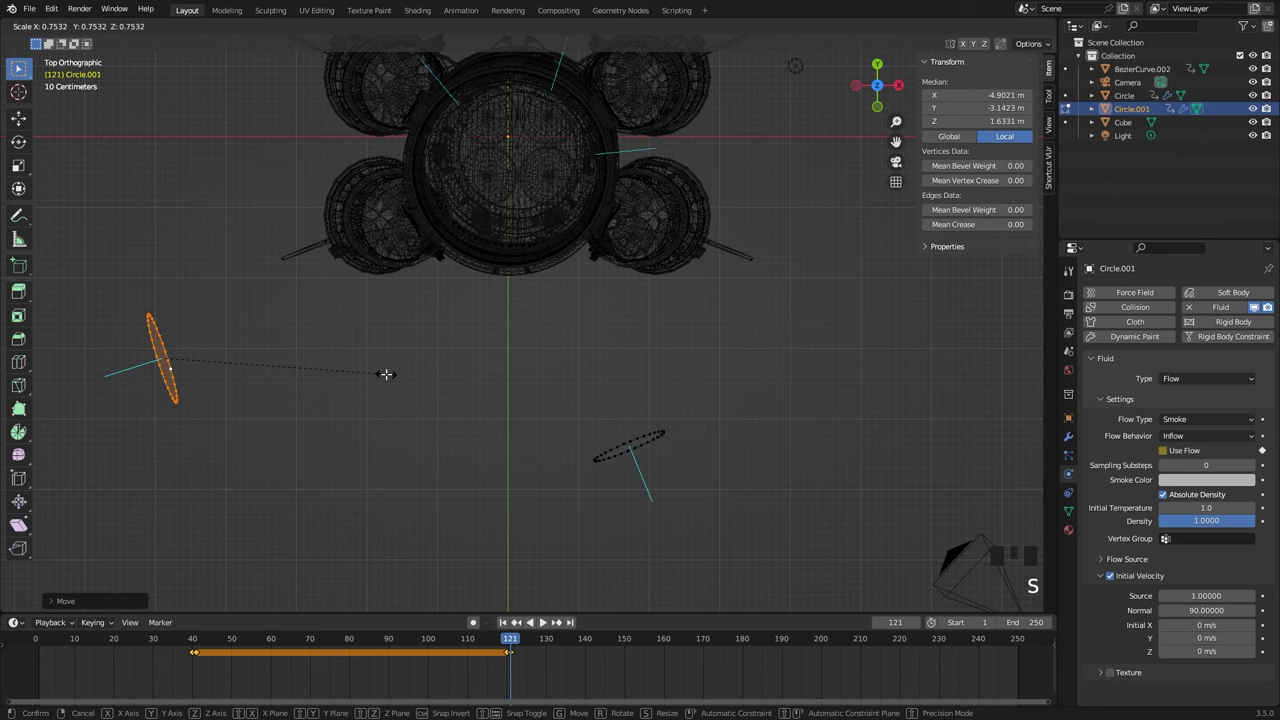
pyautogui.press('g')
pyautogui.press('r')
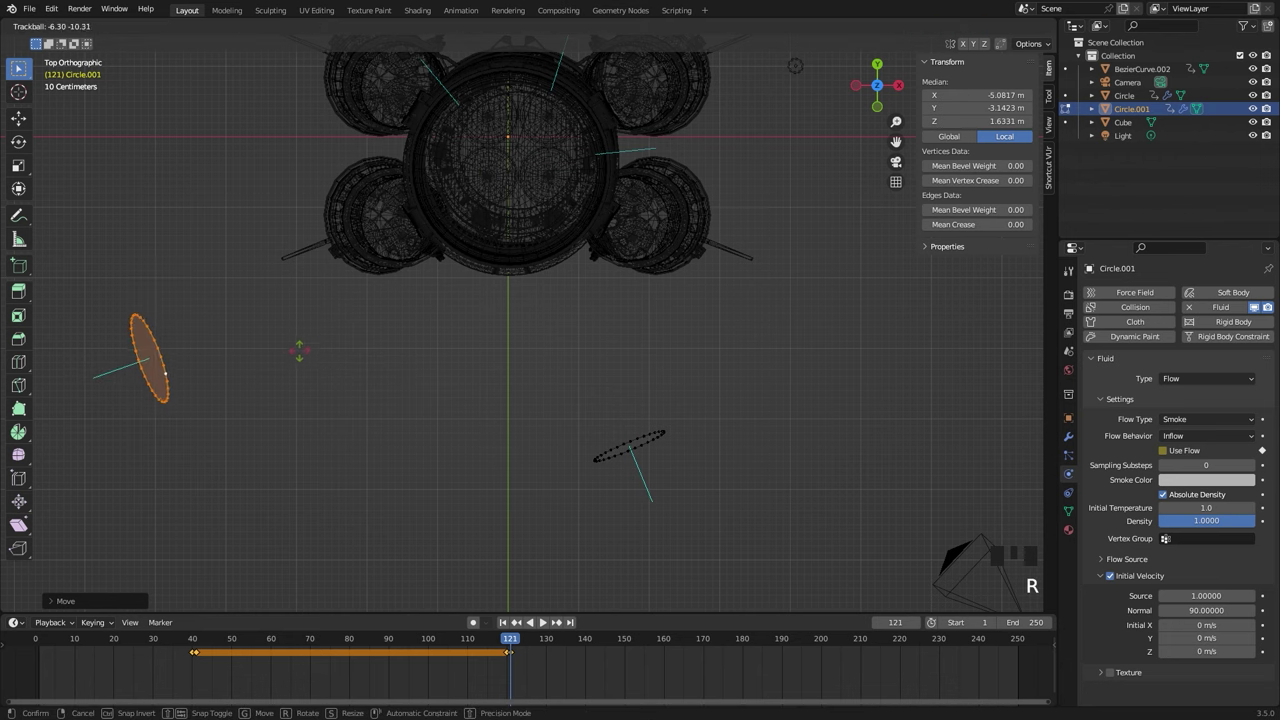
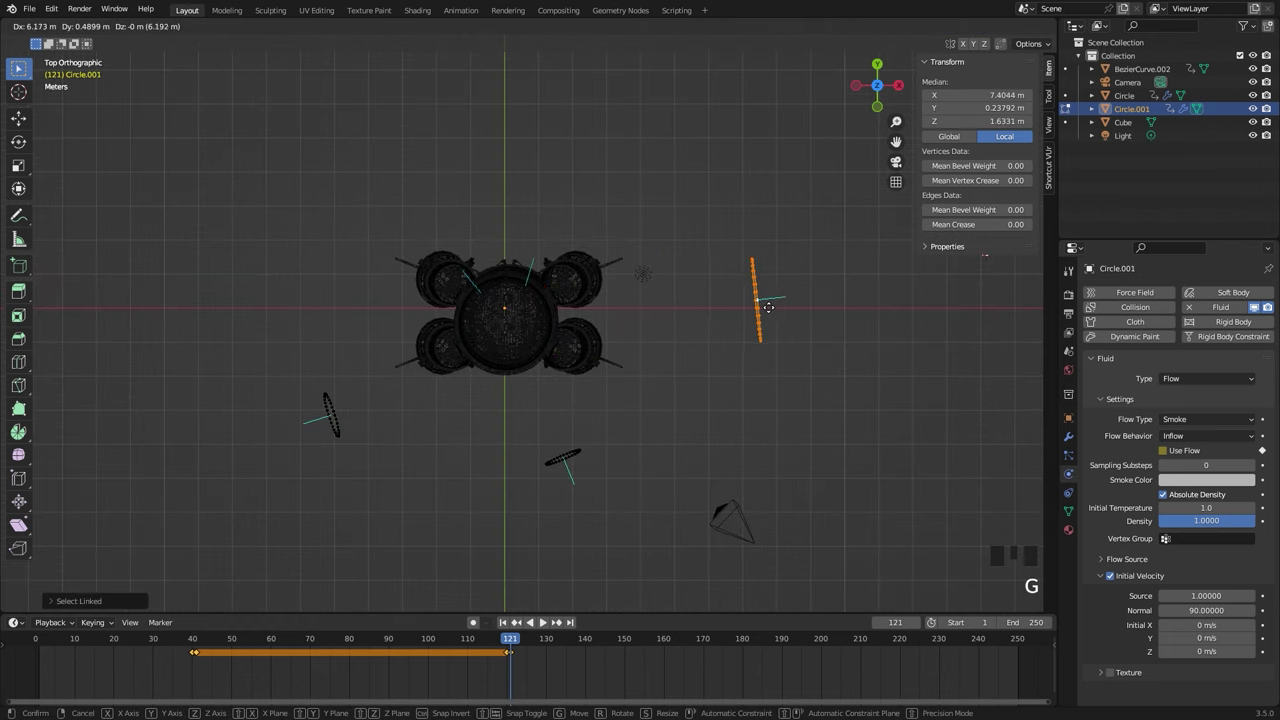
pyautogui.press('s')
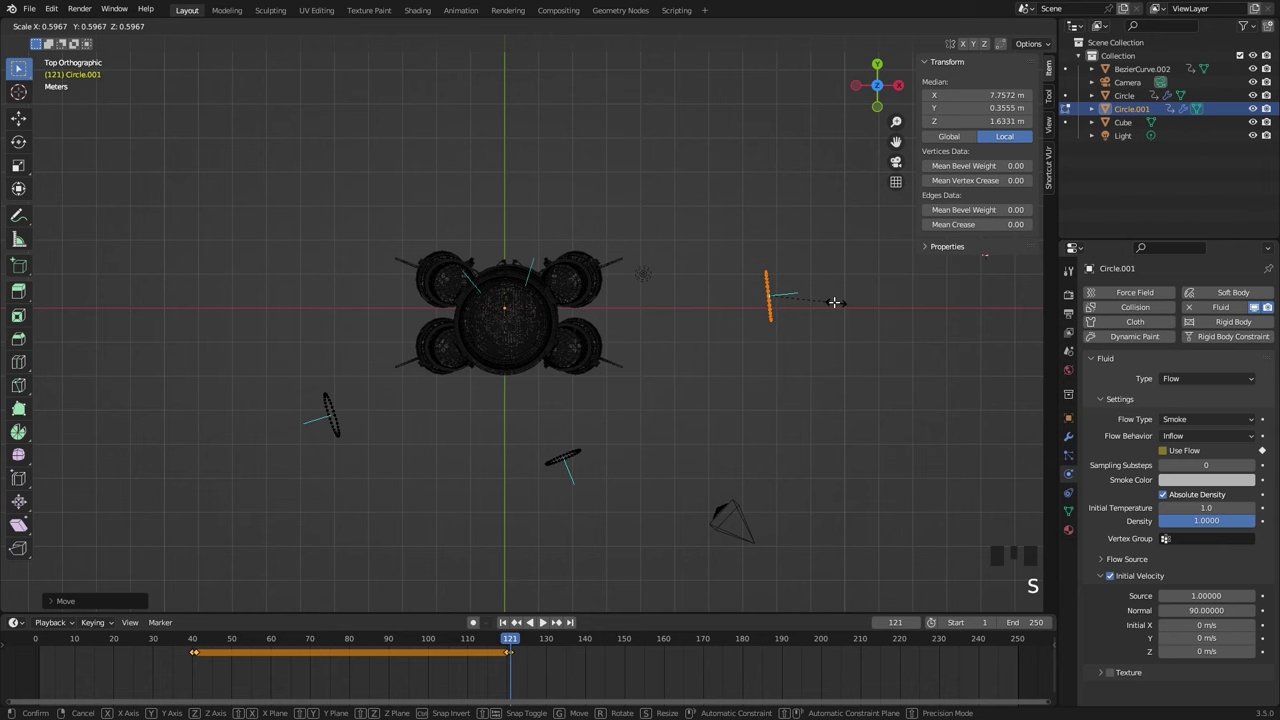
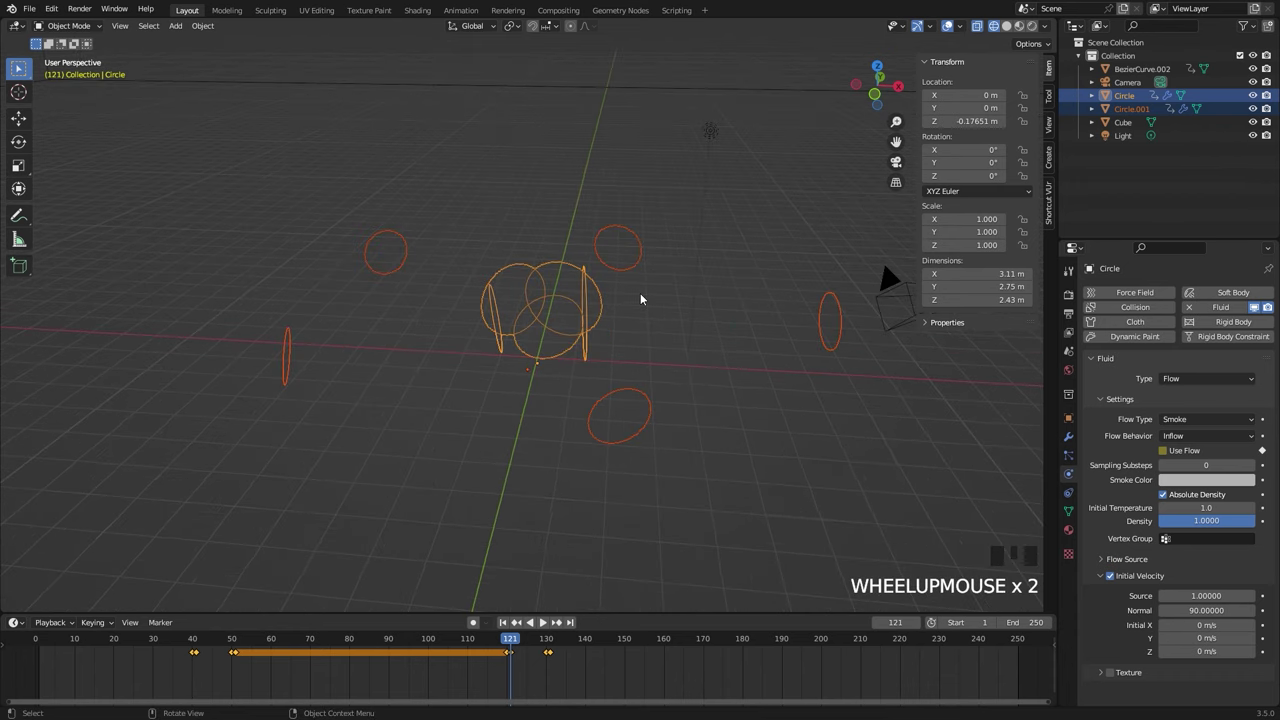
# Edit Circle and Circle.001 together and scale all rings by 1.25
pyautogui.press('Tab')
pyautogui.press('a')
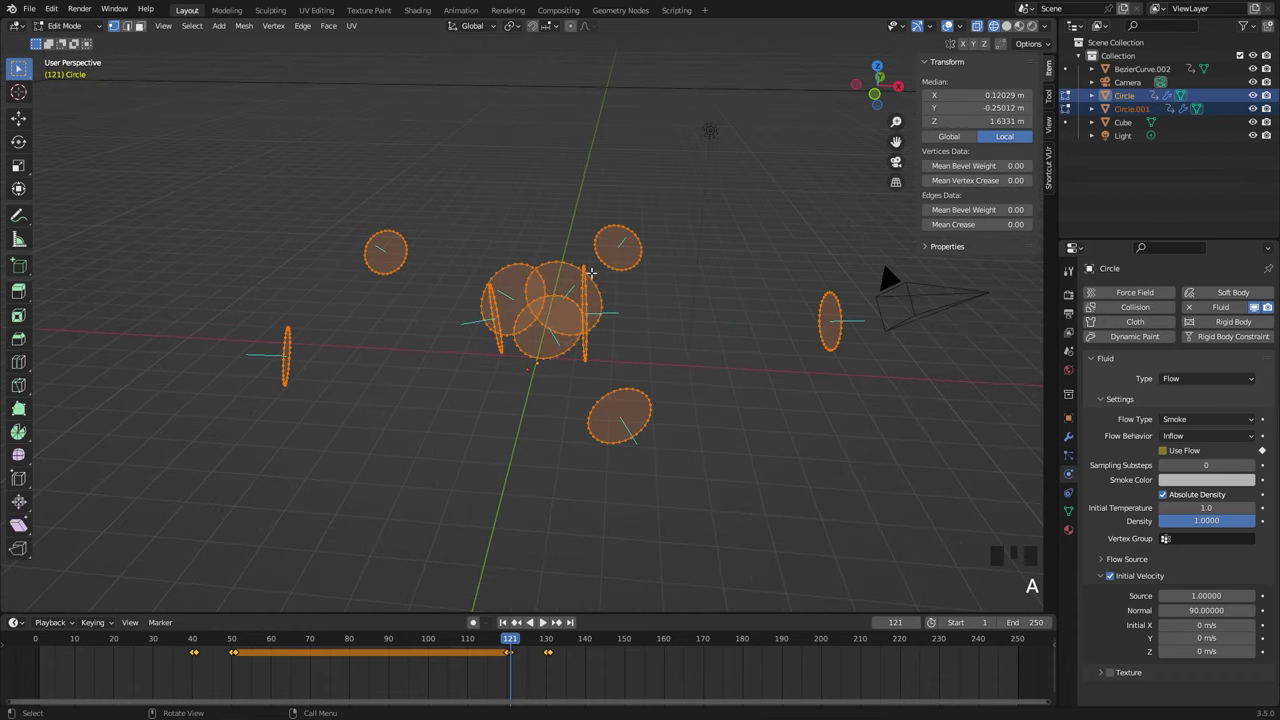
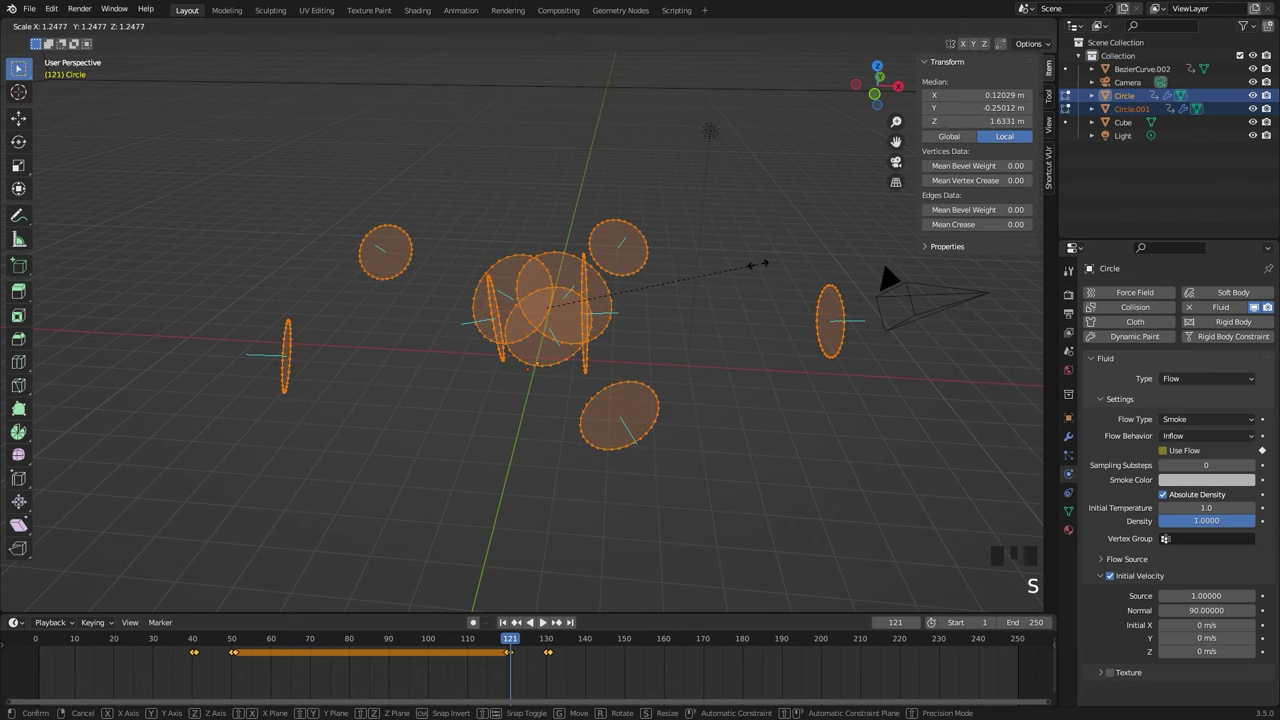
pyautogui.press('Tab')
# Zoom out to frame the scene and select the big domain cube
pyautogui.scroll(-3)
pyautogui.moveTo(584, 335); pyautogui.dragTo(591, 298)
pyautogui.scroll(-3)
pyautogui.moveTo(575, 318); pyautogui.dragTo(560, 310)
pyautogui.scroll(-3)
pyautogui.moveTo(564, 311); pyautogui.dragTo(686, 172)
pyautogui.click(686, 172)
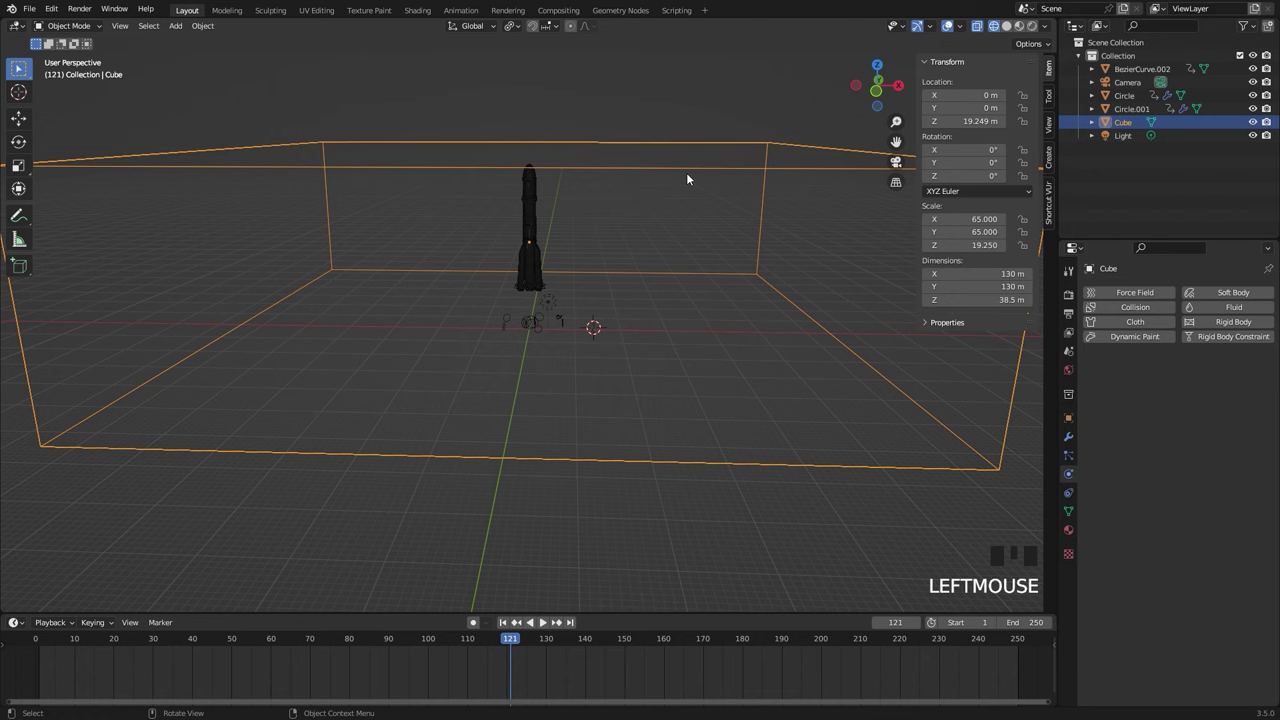
# Configure the cube's Fluid domain as Gas, resolution 196, buoyancy and heat 0.7, noise on
pyautogui.moveTo(1229, 305); pyautogui.dragTo(801, 428)
pyautogui.scroll(3)
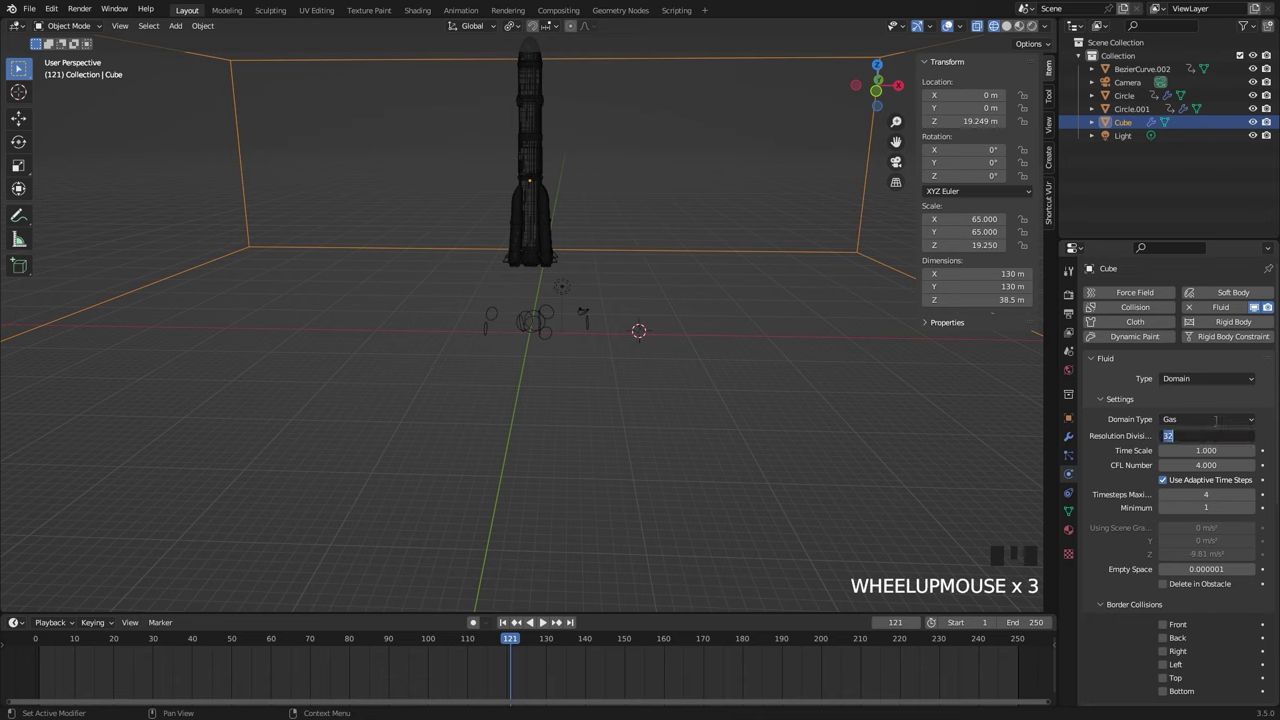
pyautogui.moveTo(1218, 420); pyautogui.dragTo(1167, 561)
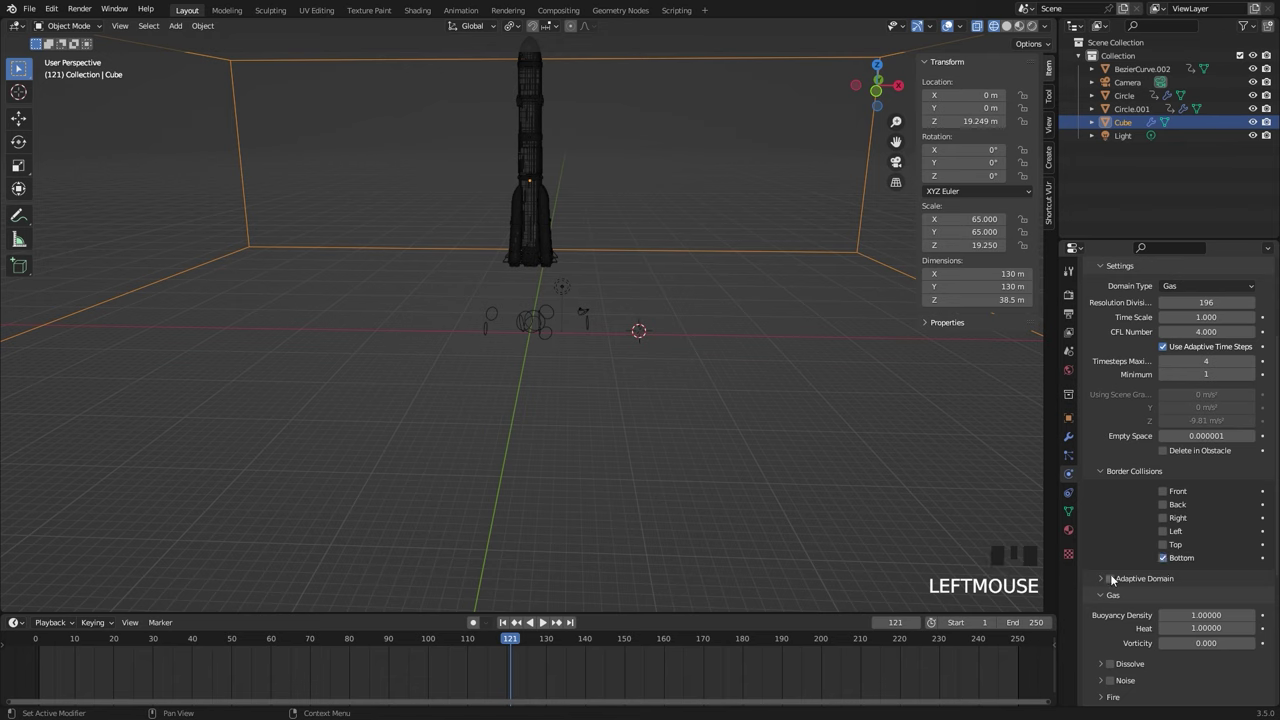
pyautogui.moveTo(1113, 576); pyautogui.dragTo(1125, 572)
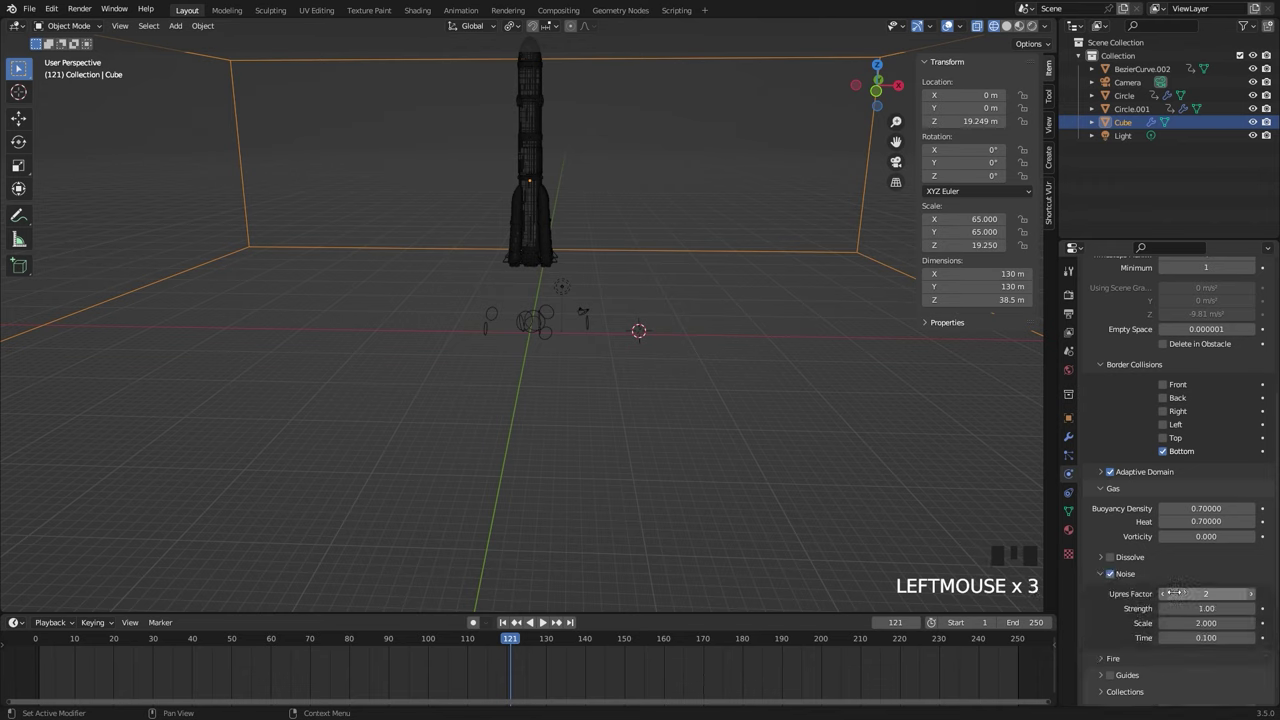
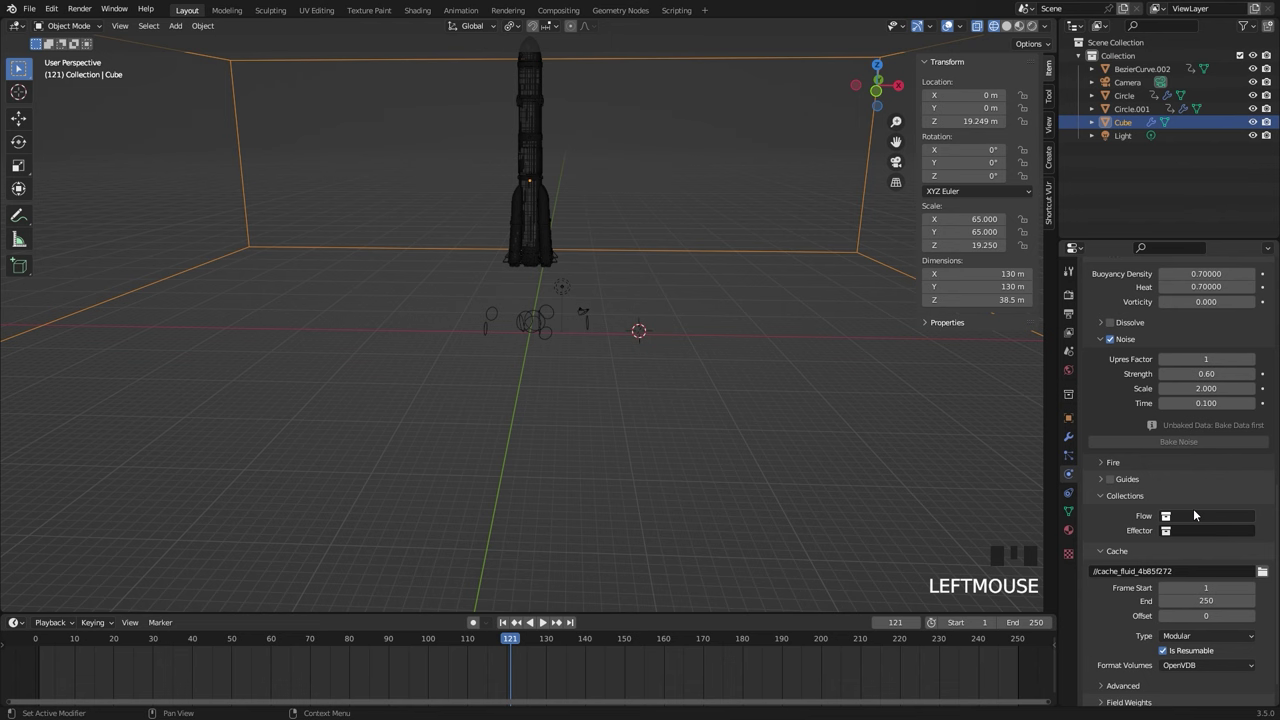
# Select Circle, Circle.001 and Cube and move them into a new Outwards Smoke collection
pyautogui.scroll(-3)
pyautogui.scroll(3)
pyautogui.click(536, 315)
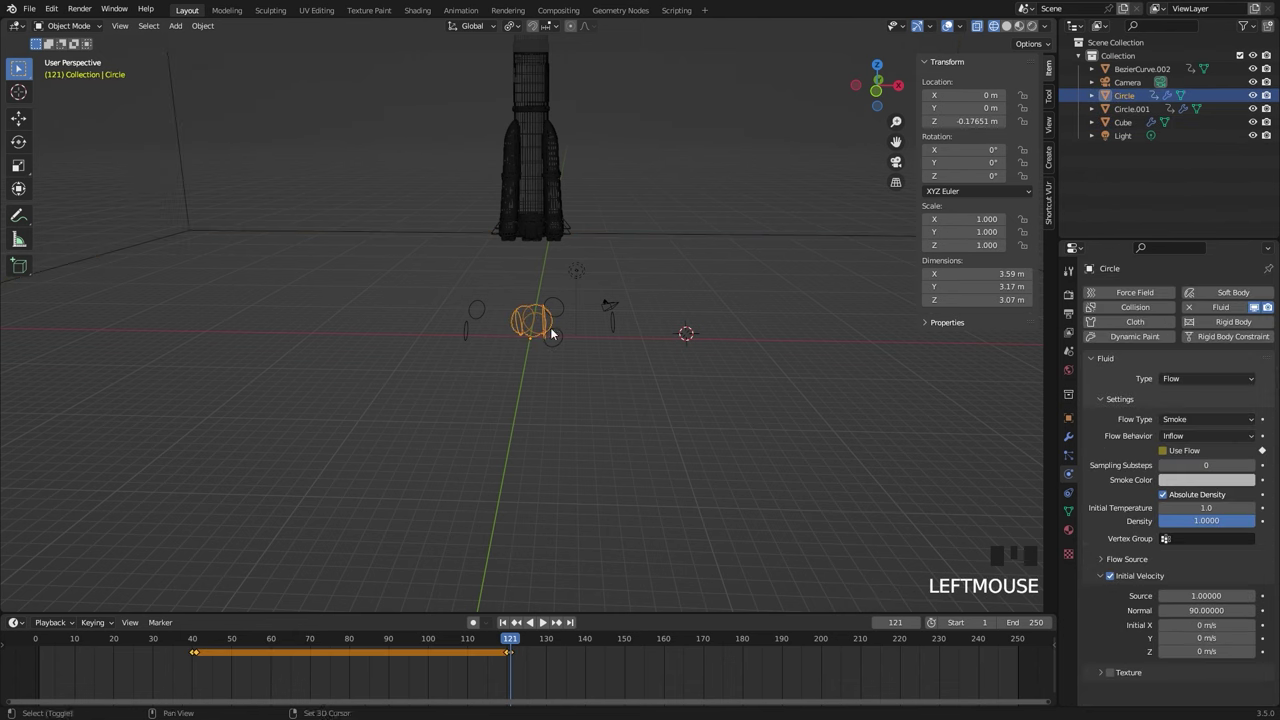
pyautogui.click(561, 329)
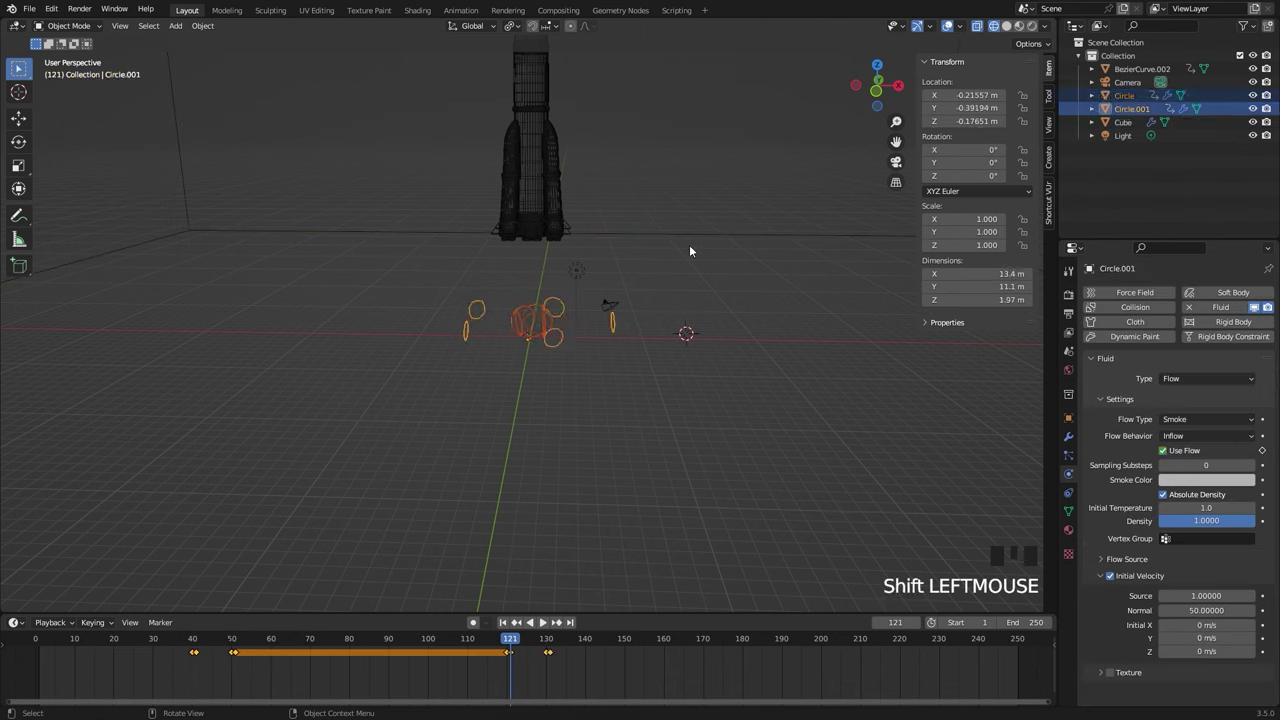
pyautogui.click(693, 235)
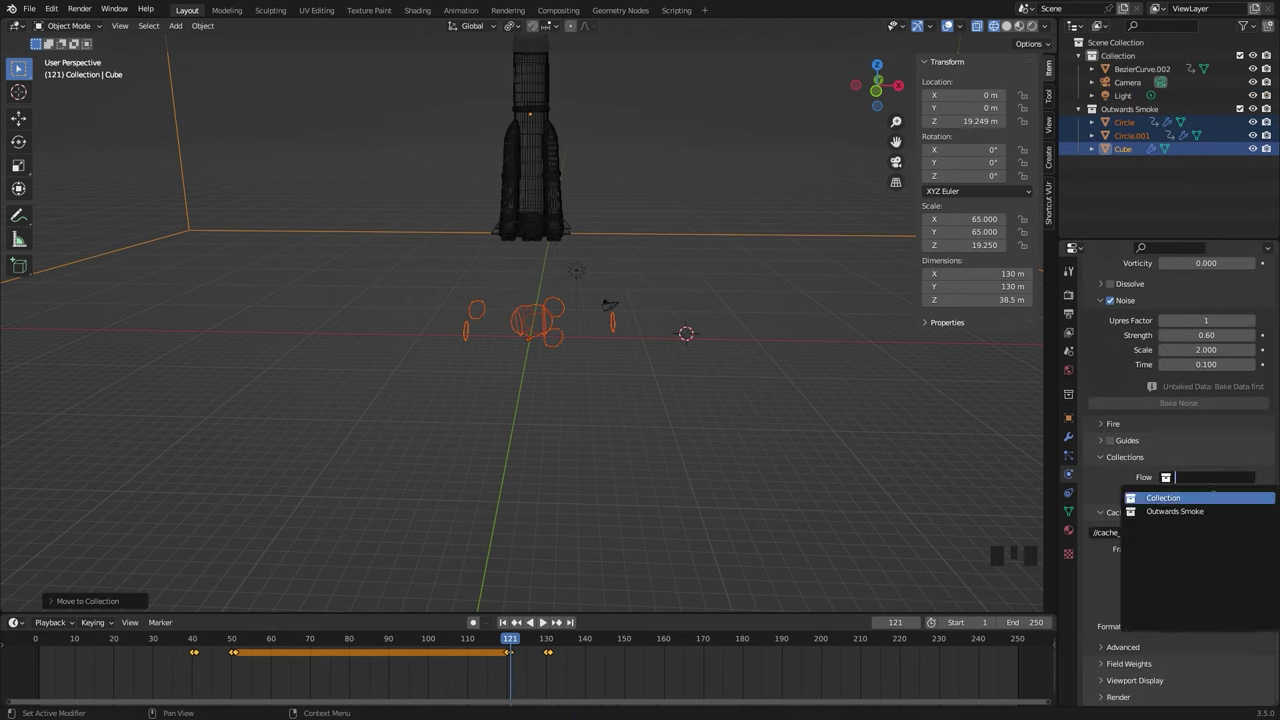
# Frame the whole smoke domain in view and set its cache to an Outwards folder
pyautogui.moveTo(1175, 513); pyautogui.dragTo(864, 152)
pyautogui.scroll(-3)
pyautogui.scroll(3)
pyautogui.scroll(3)
pyautogui.scroll(-3)
pyautogui.scroll(3)
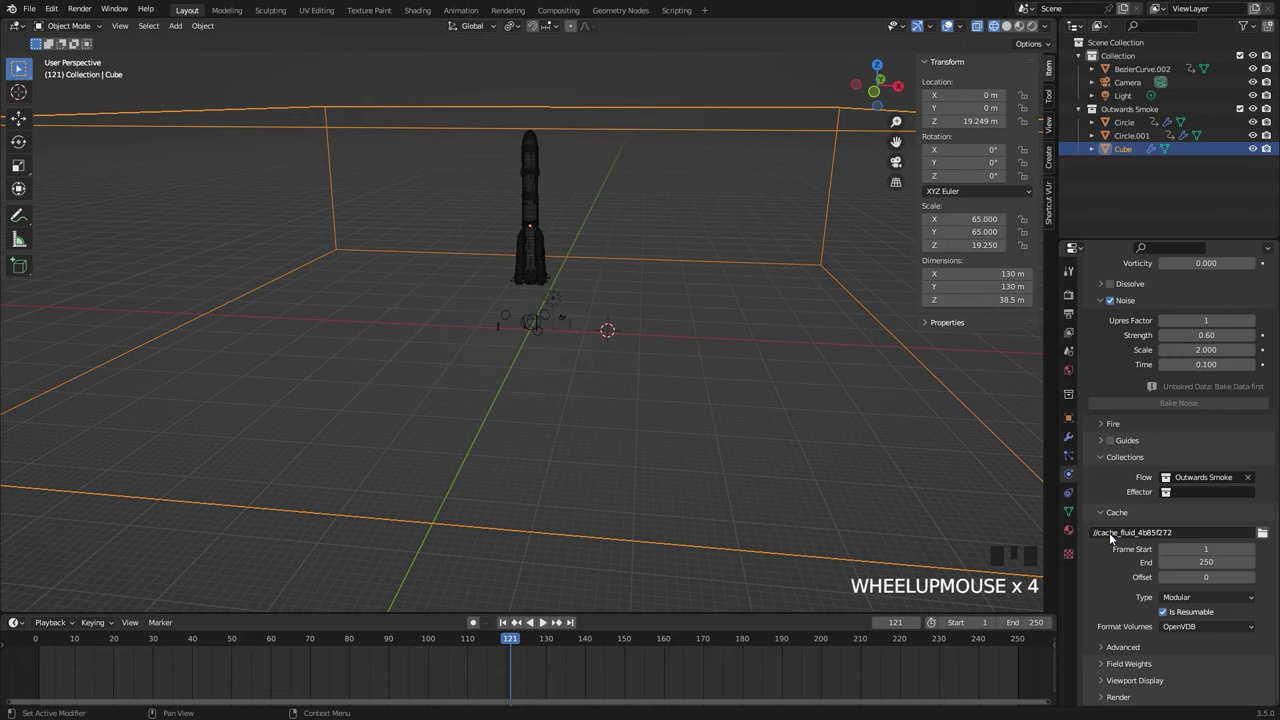
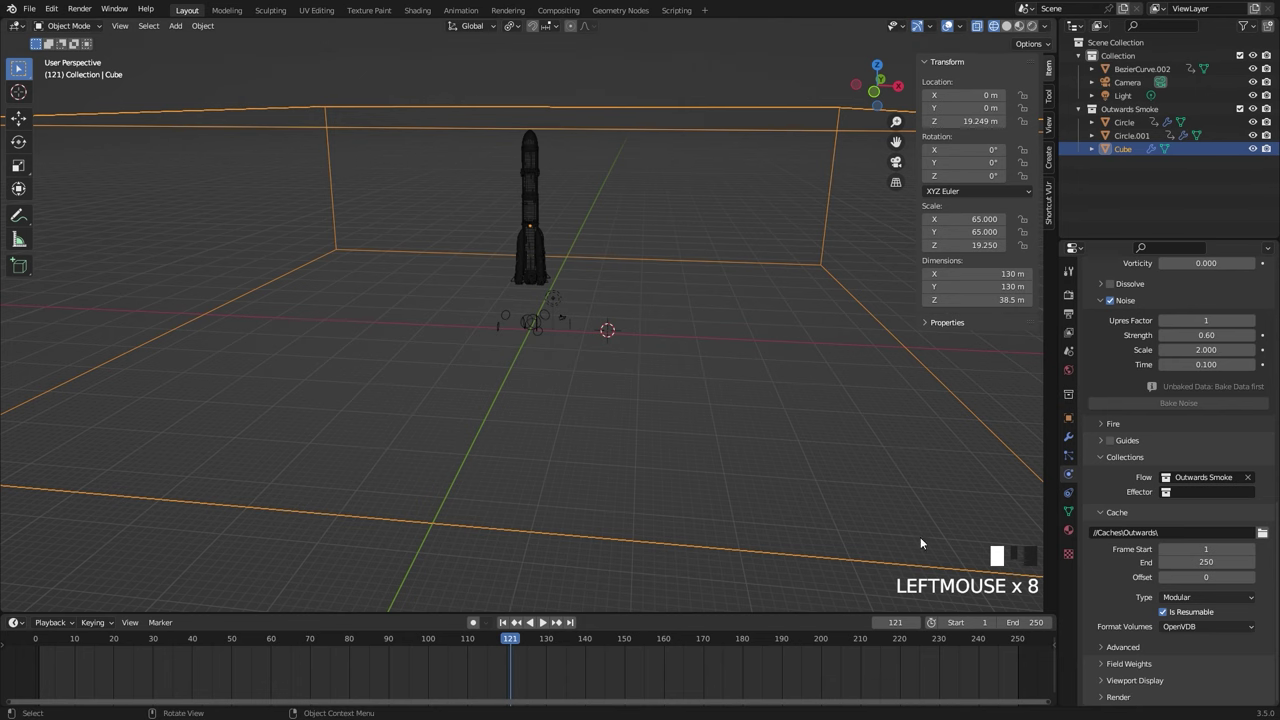
pyautogui.scroll(-3)
pyautogui.middleClick(641, 333)
pyautogui.scroll(3)
pyautogui.moveTo(579, 326); pyautogui.dragTo(535, 321)
pyautogui.click(535, 321)
pyautogui.scroll(3)
# Start Bake Data on the domain's Fluid cache
pyautogui.click(660, 139)
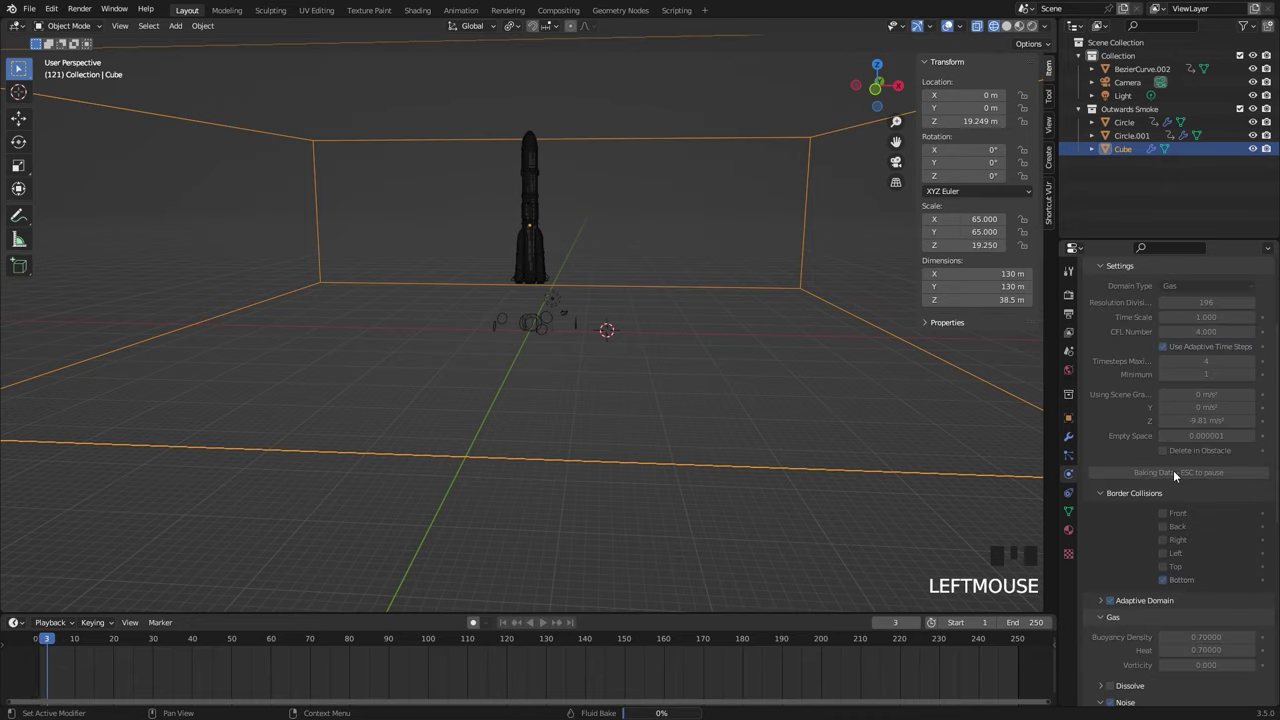
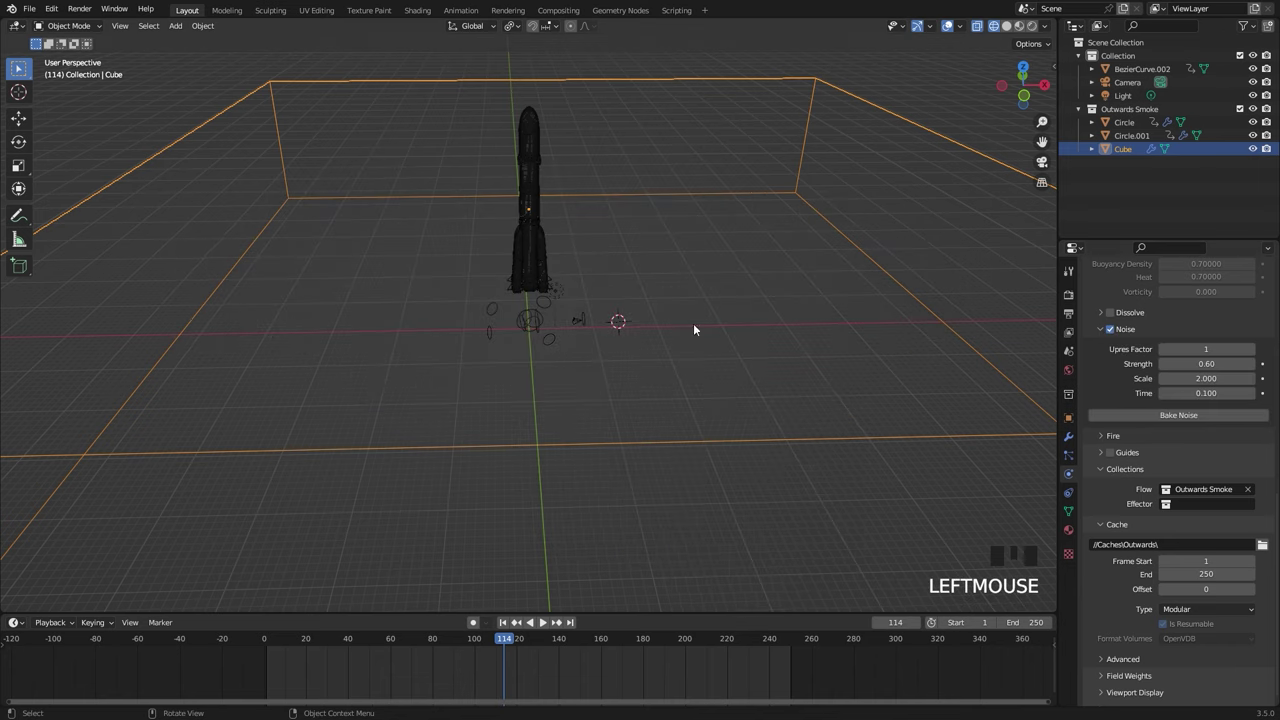
# Scrub the timeline and orbit to examine the baked smoke around the rocket base
pyautogui.click(1112, 328)
pyautogui.scroll(3)
pyautogui.middleClick(548, 316)
pyautogui.scroll(-3)
pyautogui.moveTo(625, 337); pyautogui.dragTo(583, 345)
pyautogui.scroll(3)
pyautogui.moveTo(504, 339); pyautogui.dragTo(333, 292)
pyautogui.scroll(3)
pyautogui.moveTo(348, 310); pyautogui.dragTo(428, 331)
# Select Circle.001 and view the emitter rings from other angles for reshaping
pyautogui.click(428, 331)
pyautogui.scroll(-3)
pyautogui.moveTo(447, 355); pyautogui.dragTo(477, 365)
pyautogui.scroll(3)
pyautogui.middleClick(452, 359)
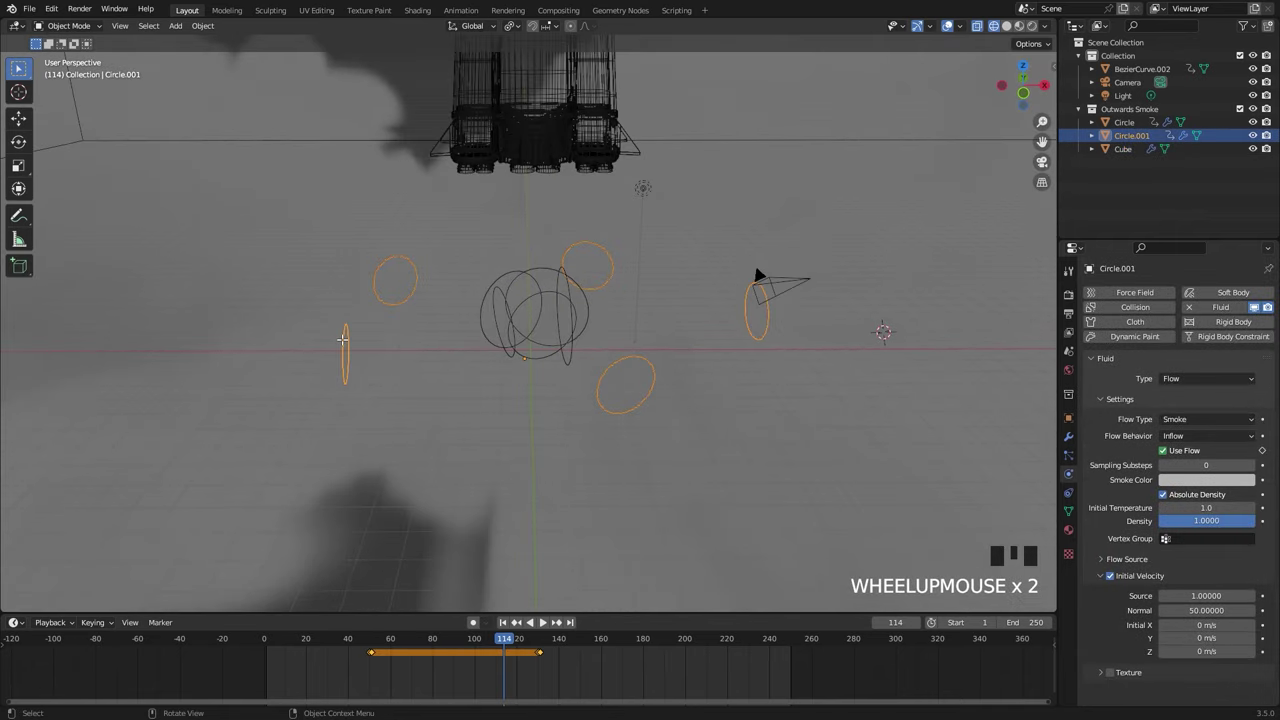
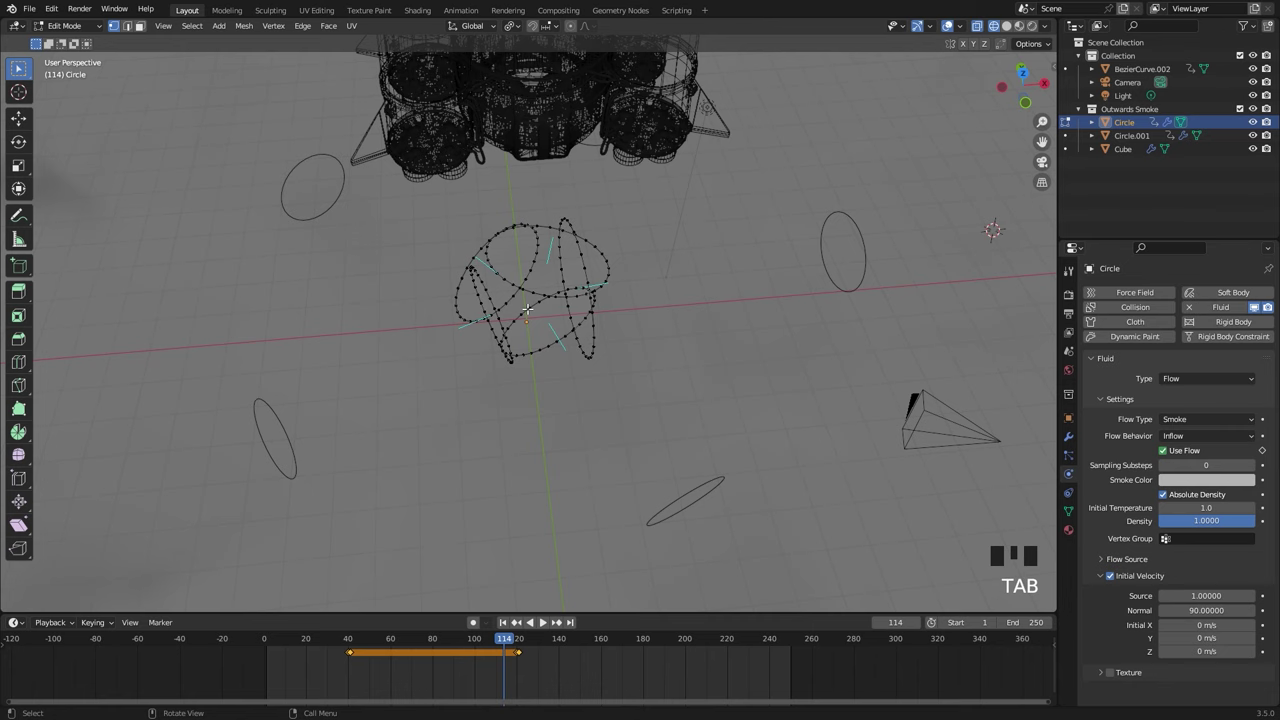
# In top view, rotate the lower inner ring of Circle by 10 degrees and reposition it
pyautogui.press('l')
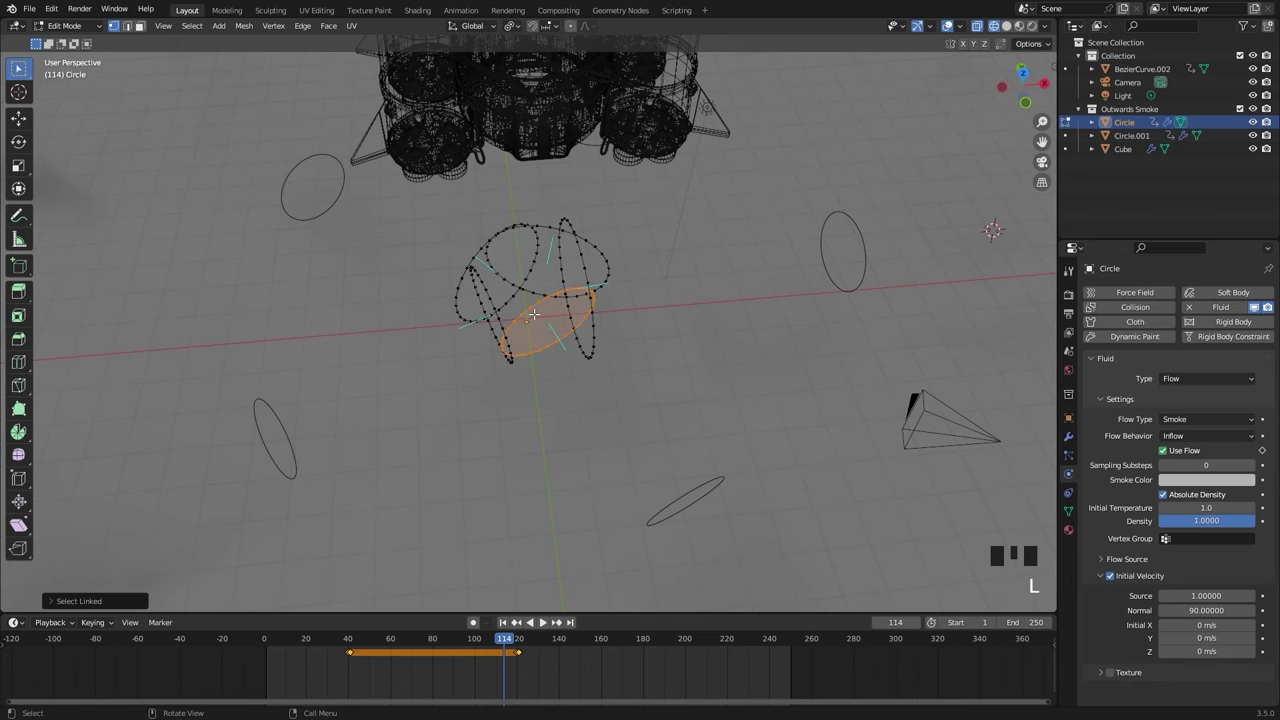
pyautogui.press('KP_7')
pyautogui.press('r')
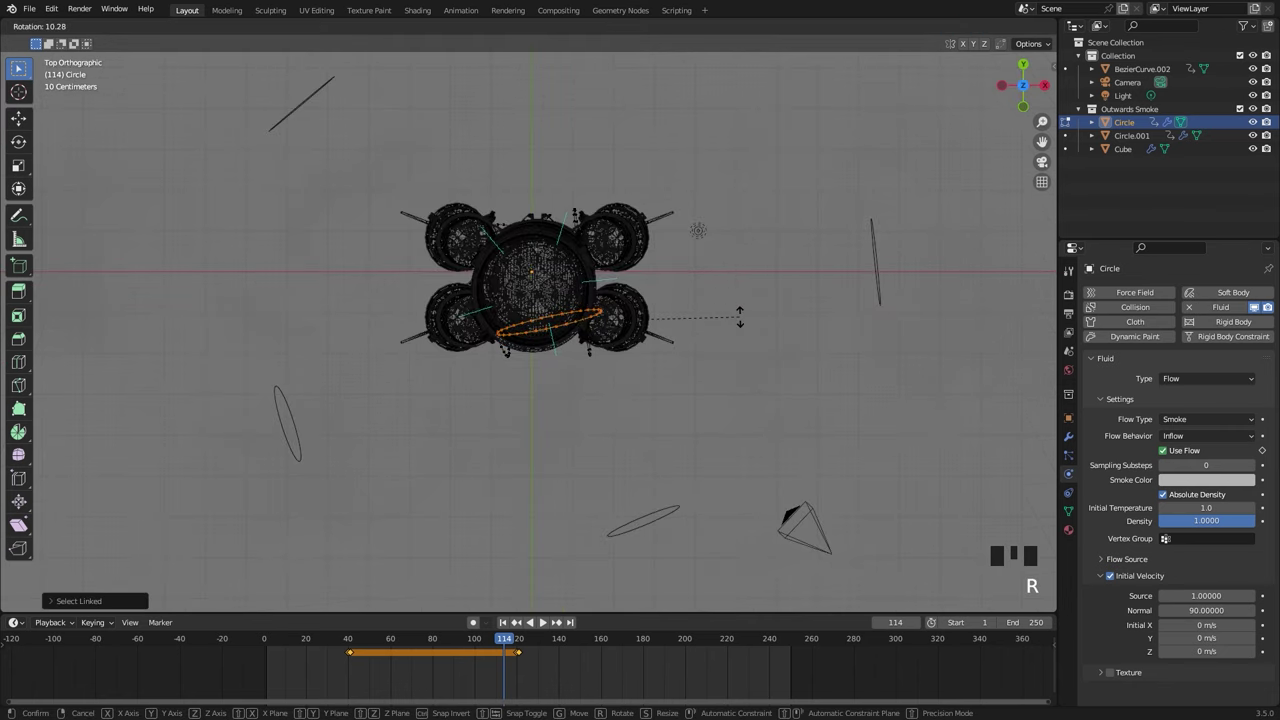
pyautogui.press('g')
pyautogui.scroll(-3)
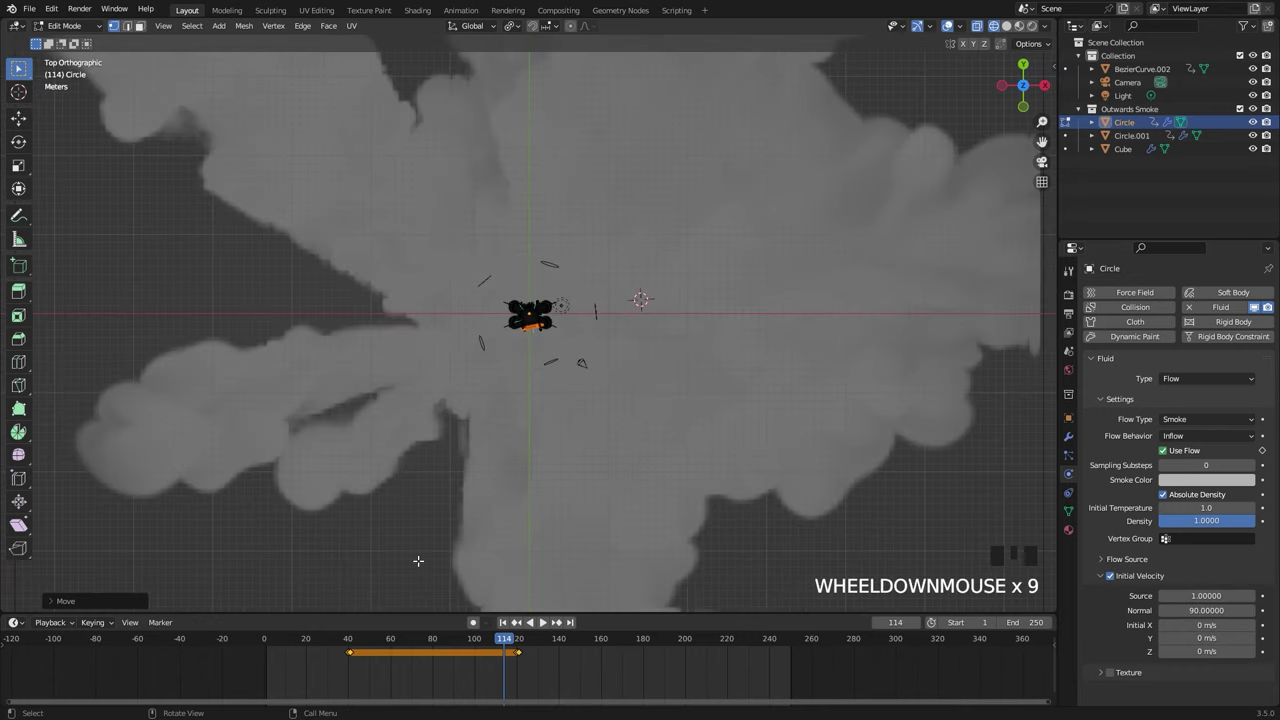
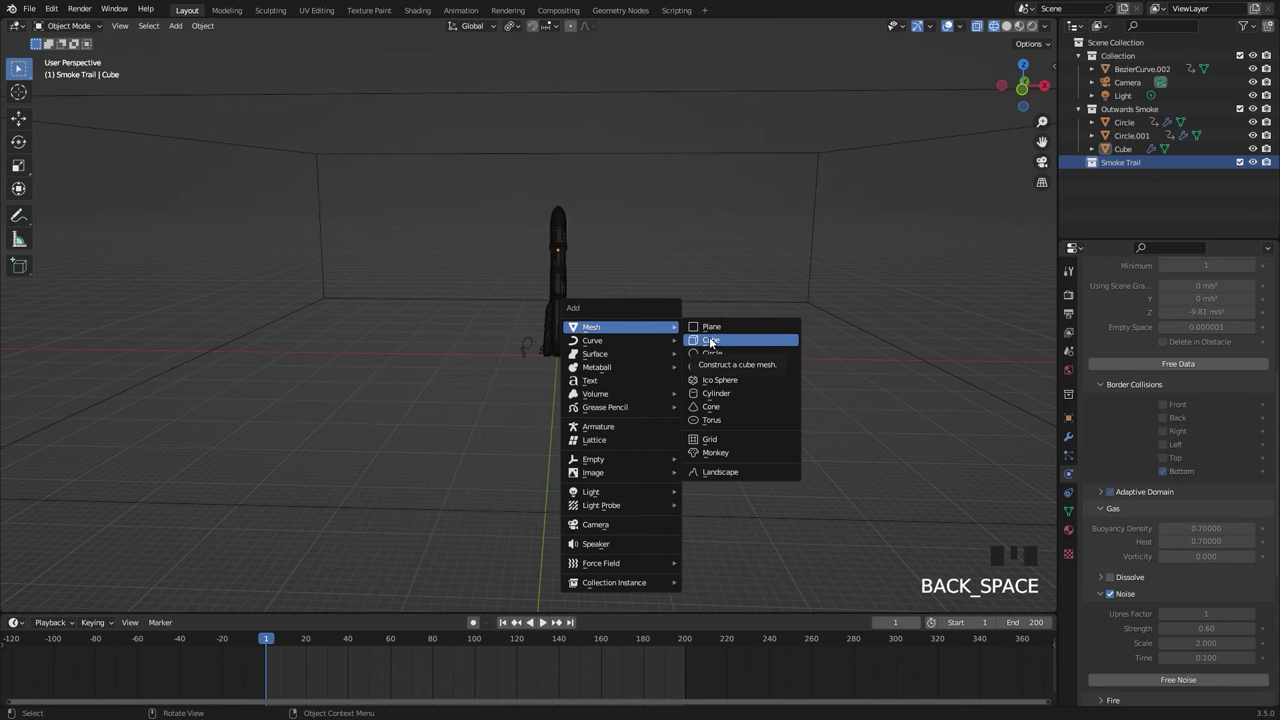
# Add a new cube around the rocket, enlarge it to 50 m and show its transform values
pyautogui.press('shift+a')
pyautogui.press('KP_1')
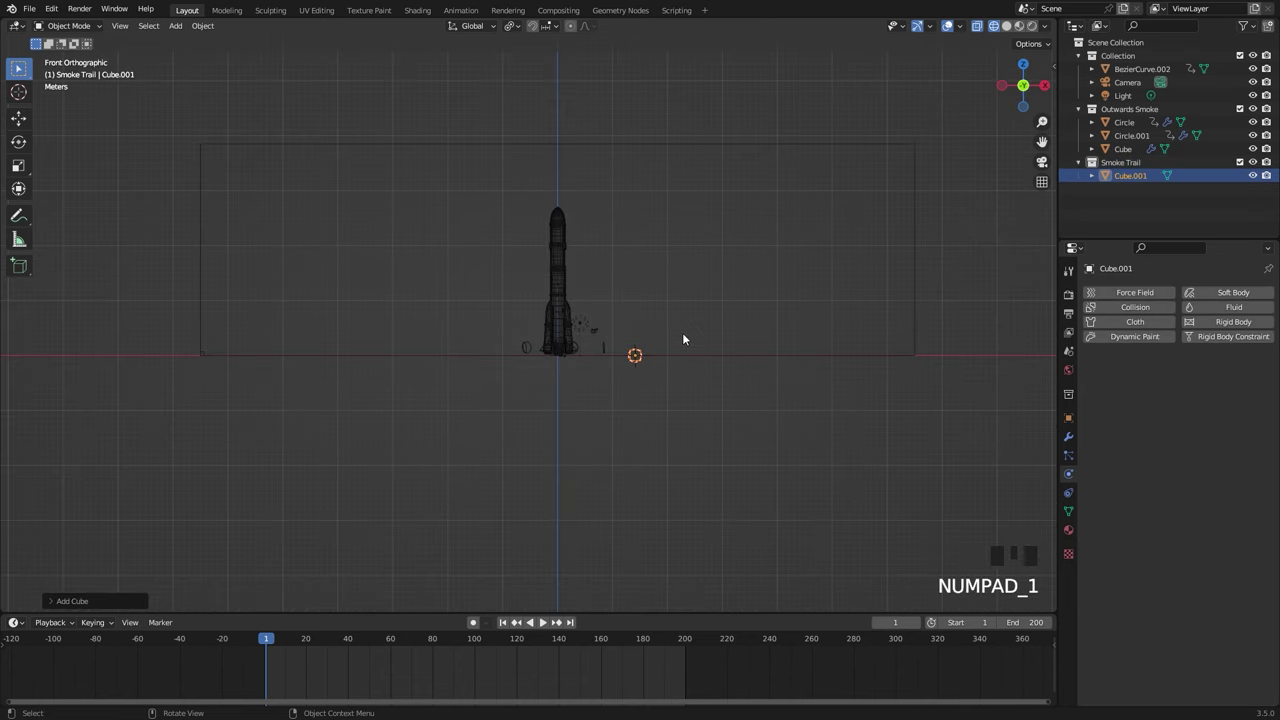
pyautogui.scroll(3)
pyautogui.press('alt+g')
pyautogui.scroll(-3)
pyautogui.press('s')
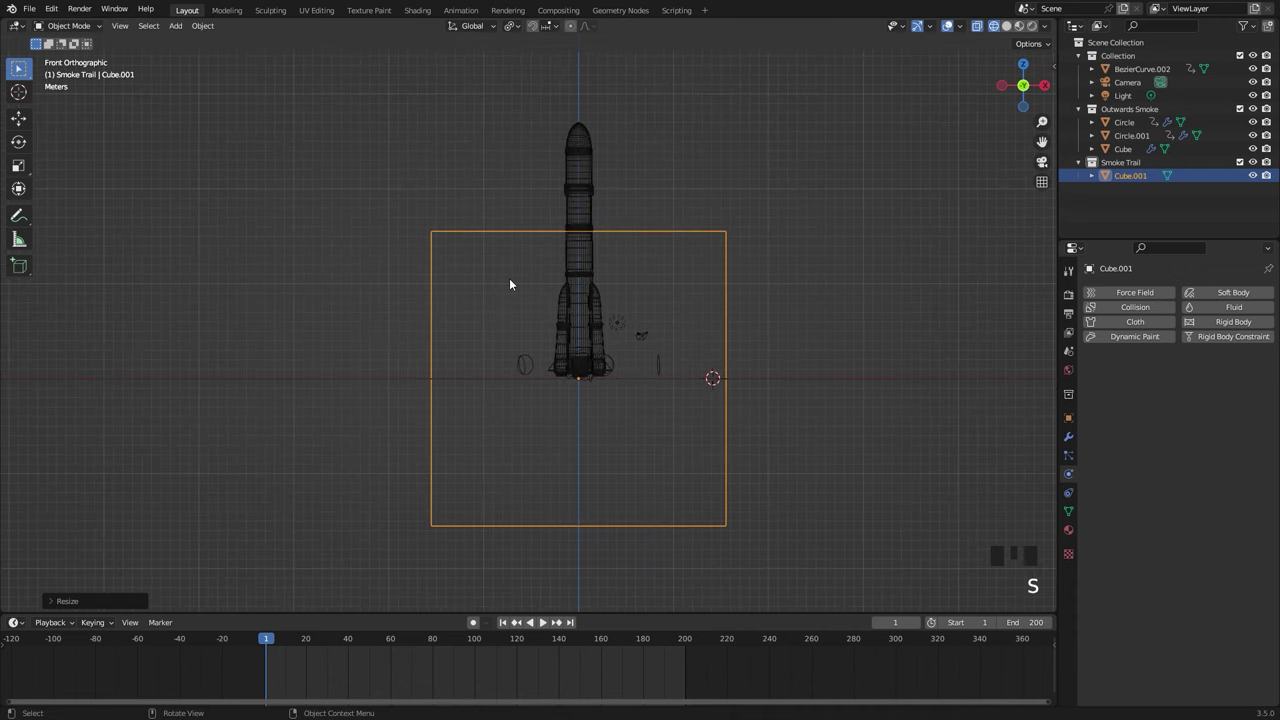
pyautogui.press('n')
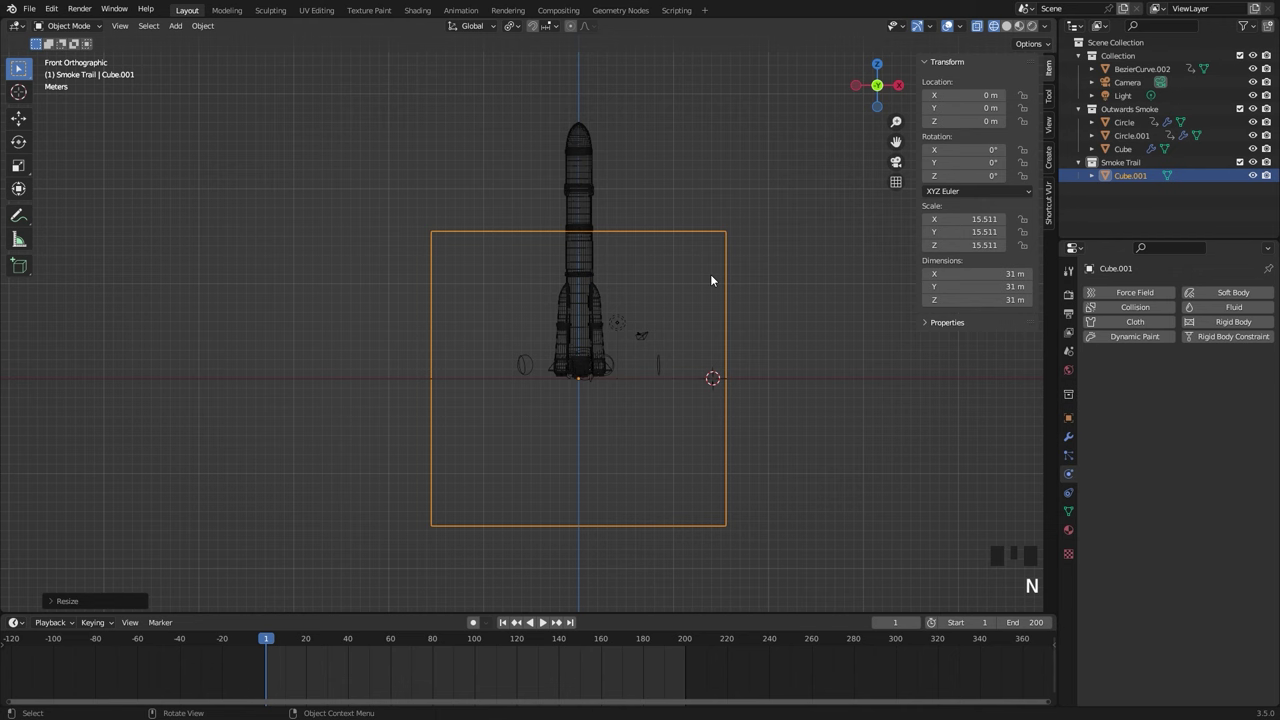
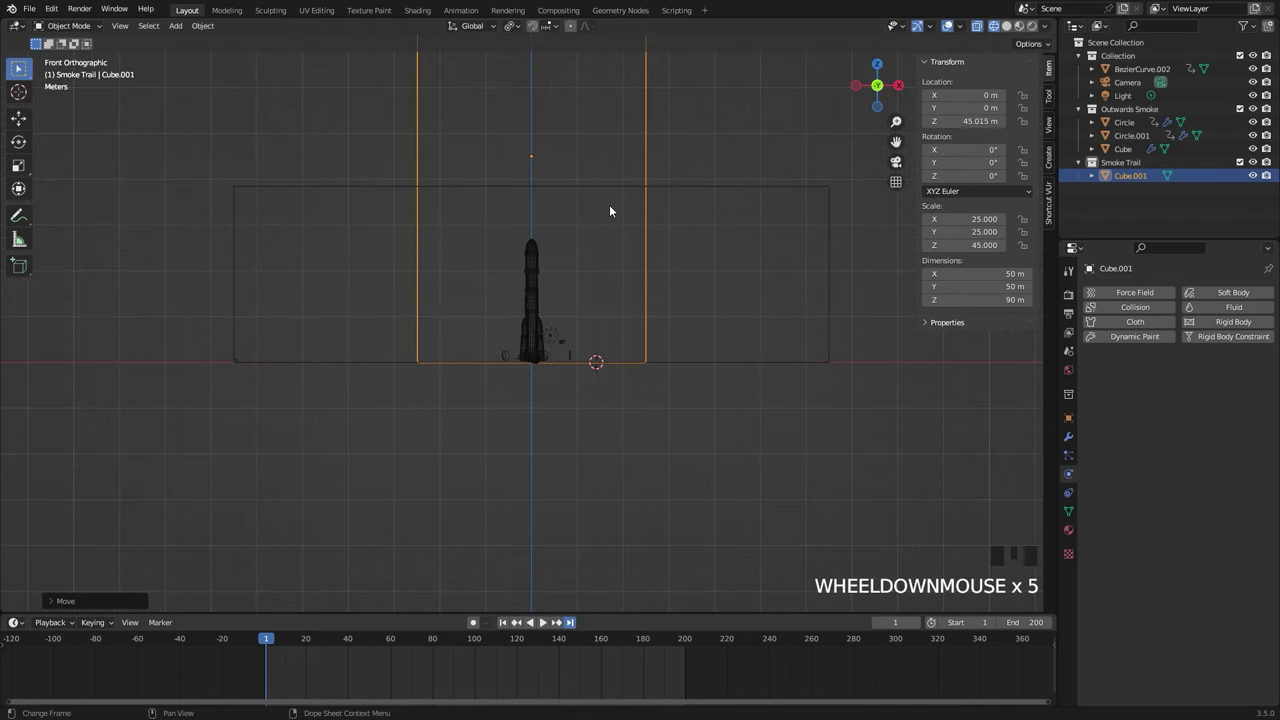
# Raise Cube.001 and stretch it vertically to about 98 m tall
pyautogui.click(615, 201)
pyautogui.scroll(-3)
pyautogui.middleClick(615, 190)
pyautogui.scroll(3)
pyautogui.press('s')
pyautogui.press('g')
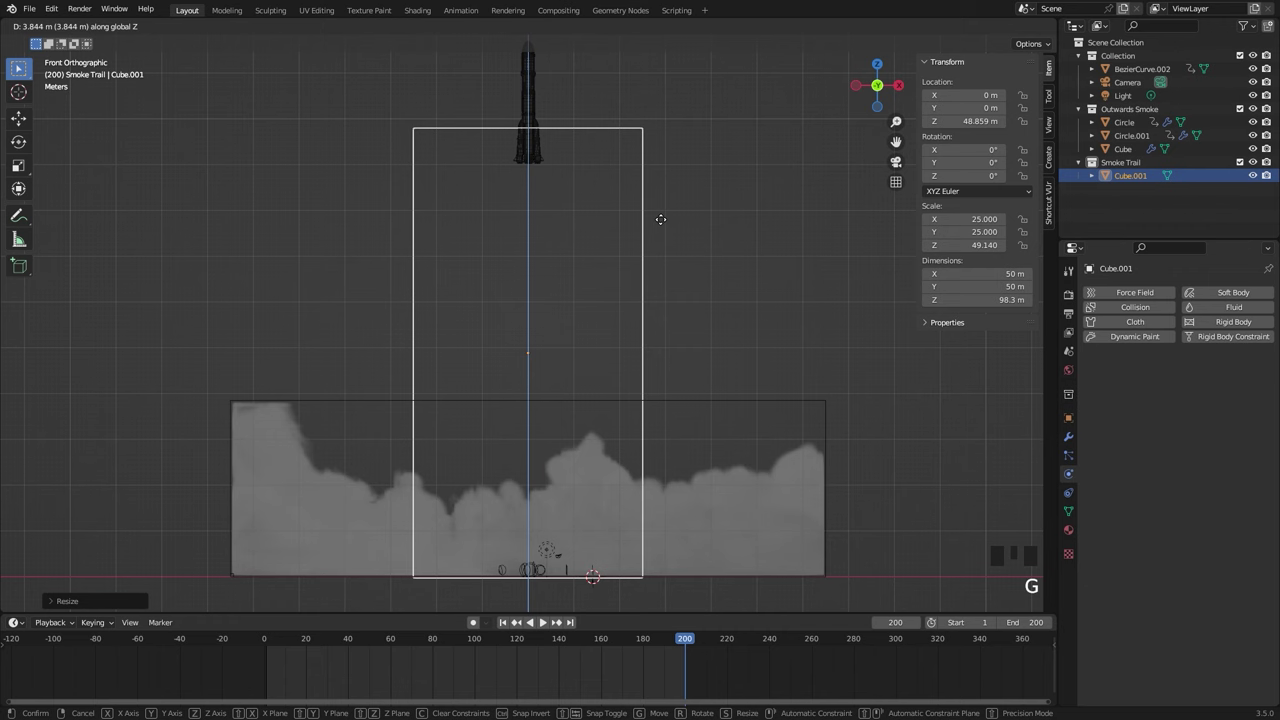
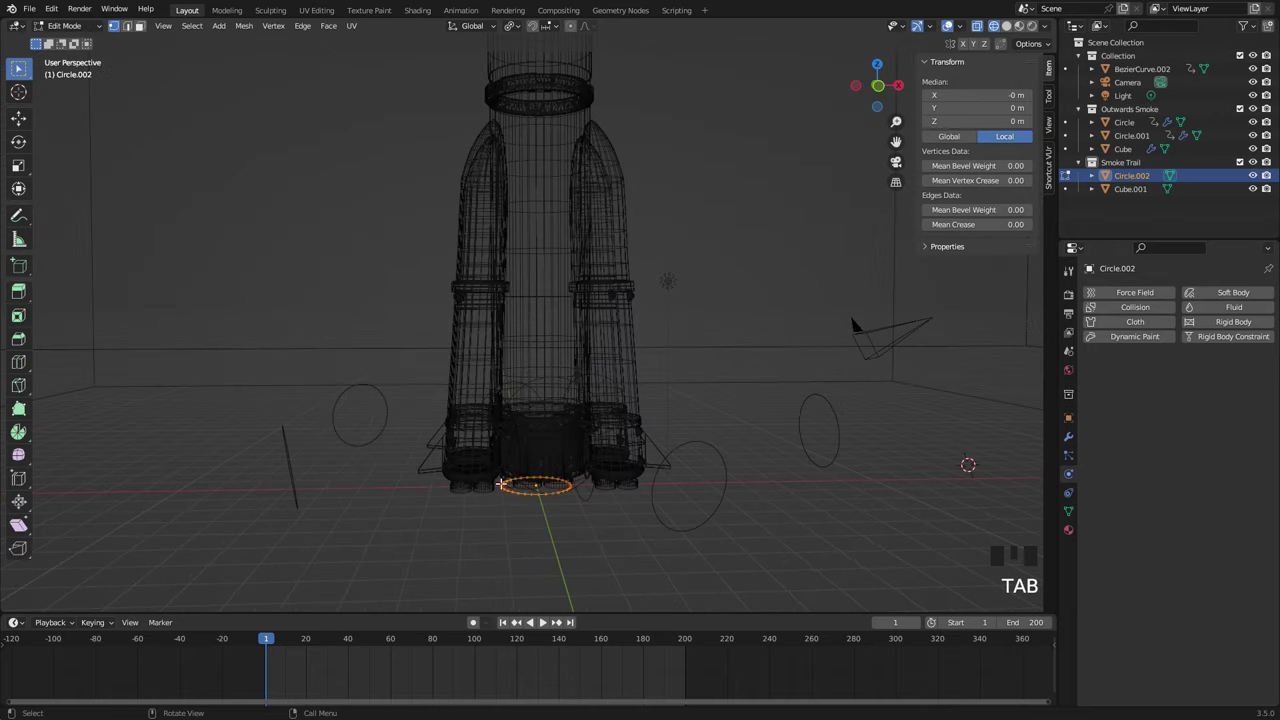
# In top view, scale the circle to about 3.56 m and stretch it sideways into an oval under the nozzles
pyautogui.scroll(3)
pyautogui.press('f')
pyautogui.press('KP_7')
pyautogui.press('Tab')
pyautogui.press('s')
pyautogui.press('s')
pyautogui.press('s')
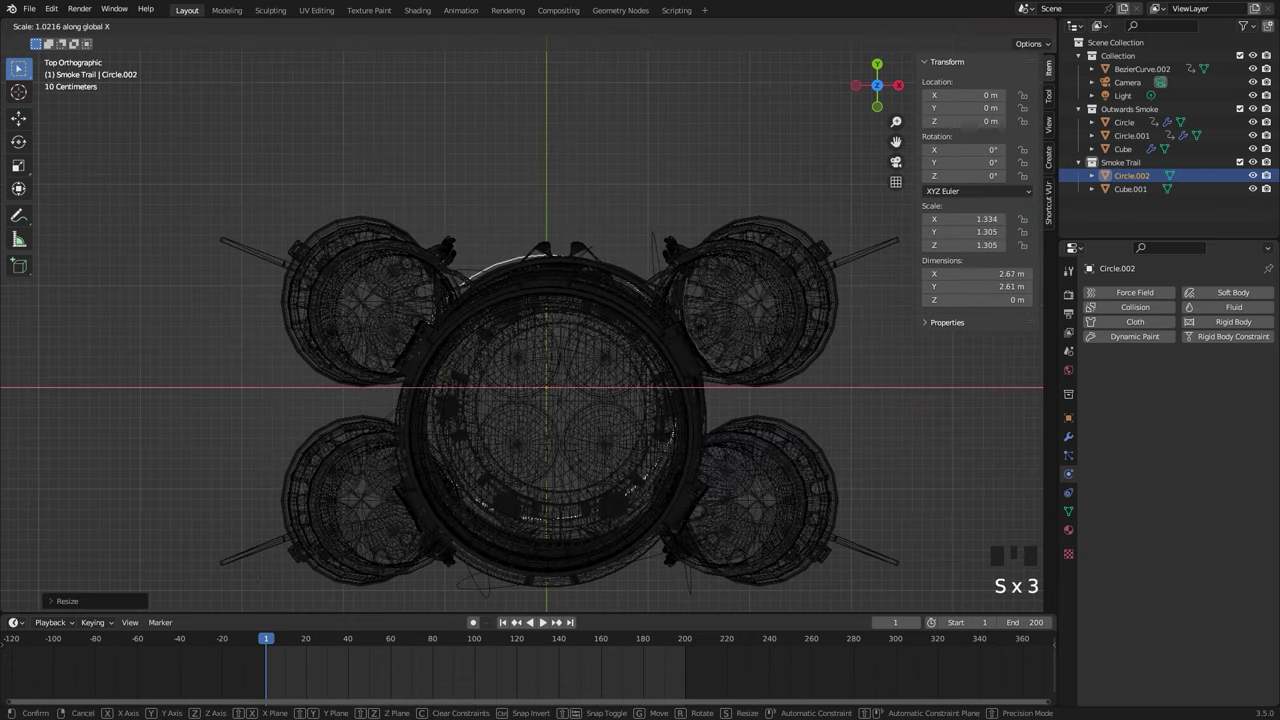
pyautogui.press('g')
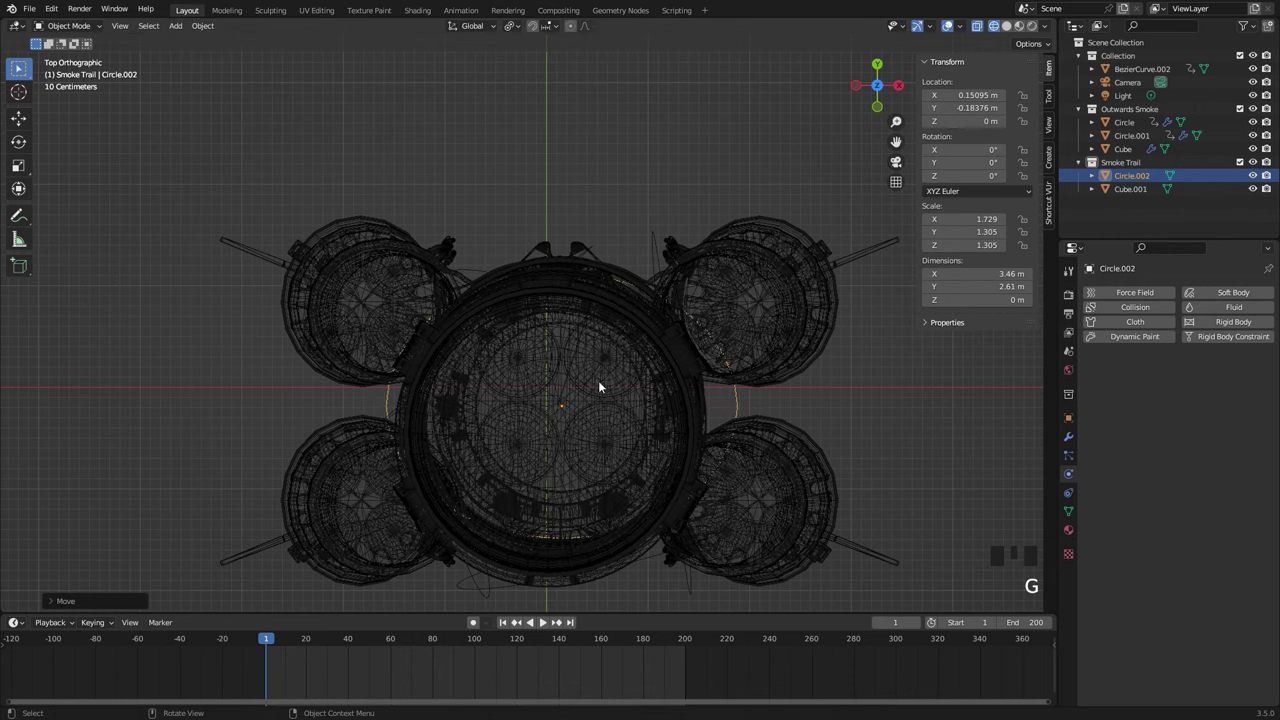
# Move the oval up to the base of the rocket engines, checking from front view
pyautogui.scroll(-3)
pyautogui.moveTo(604, 431); pyautogui.dragTo(592, 280)
pyautogui.scroll(3)
pyautogui.press('g')
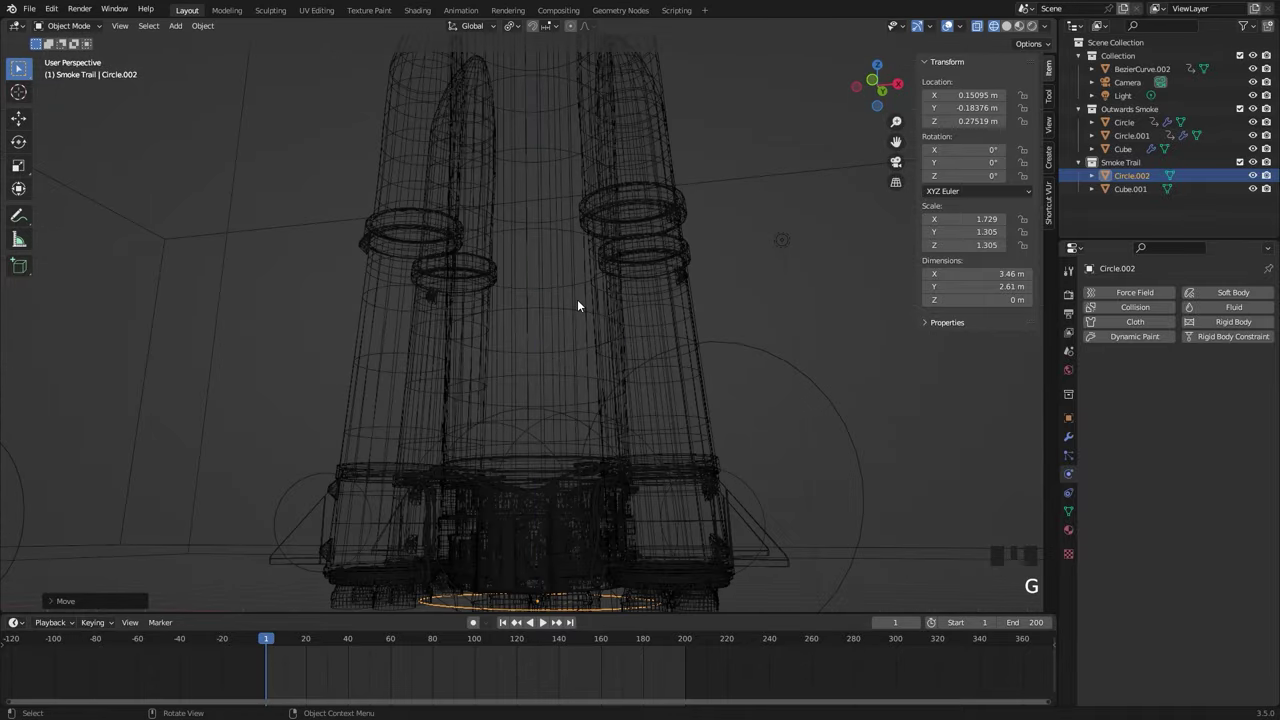
pyautogui.press('KP_1')
pyautogui.middleClick(533, 552)
pyautogui.scroll(3)
pyautogui.press('g')
pyautogui.press('s')
pyautogui.scroll(-3)
# Parent Circle.002 to the rocket with Ctrl+P and add Fluid physics to it
pyautogui.click(667, 155)
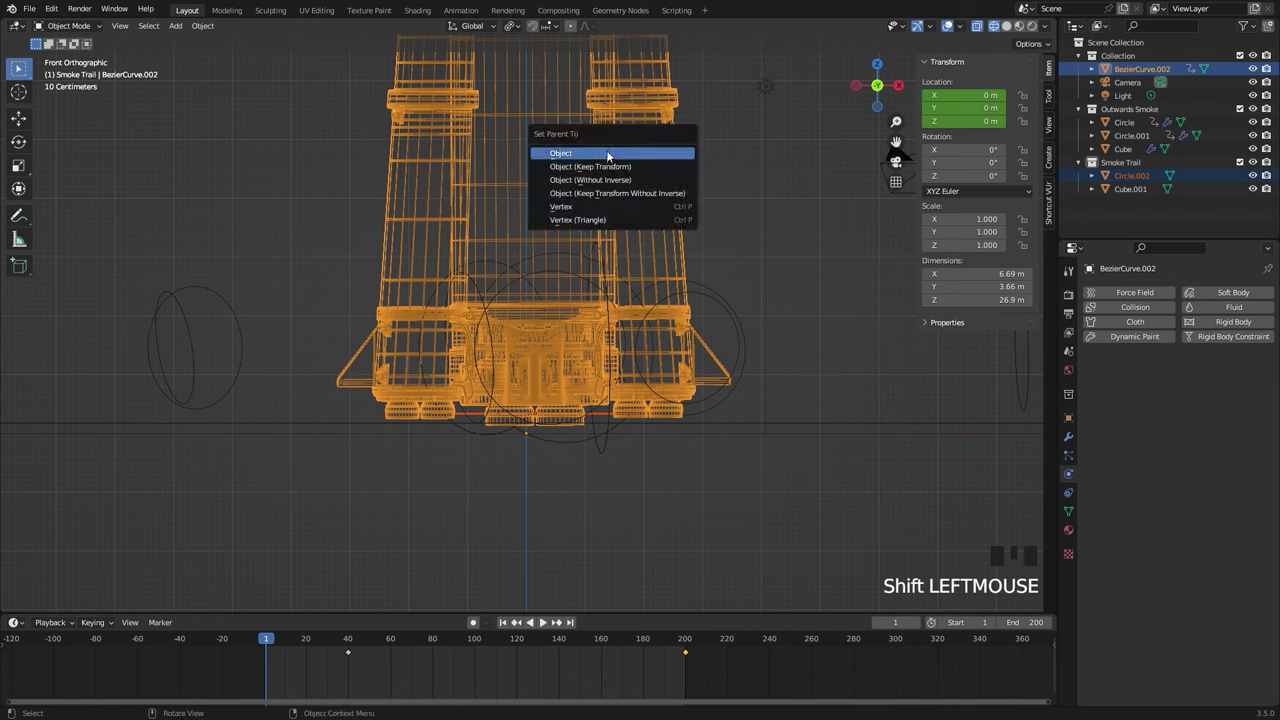
pyautogui.press('ctrl+p')
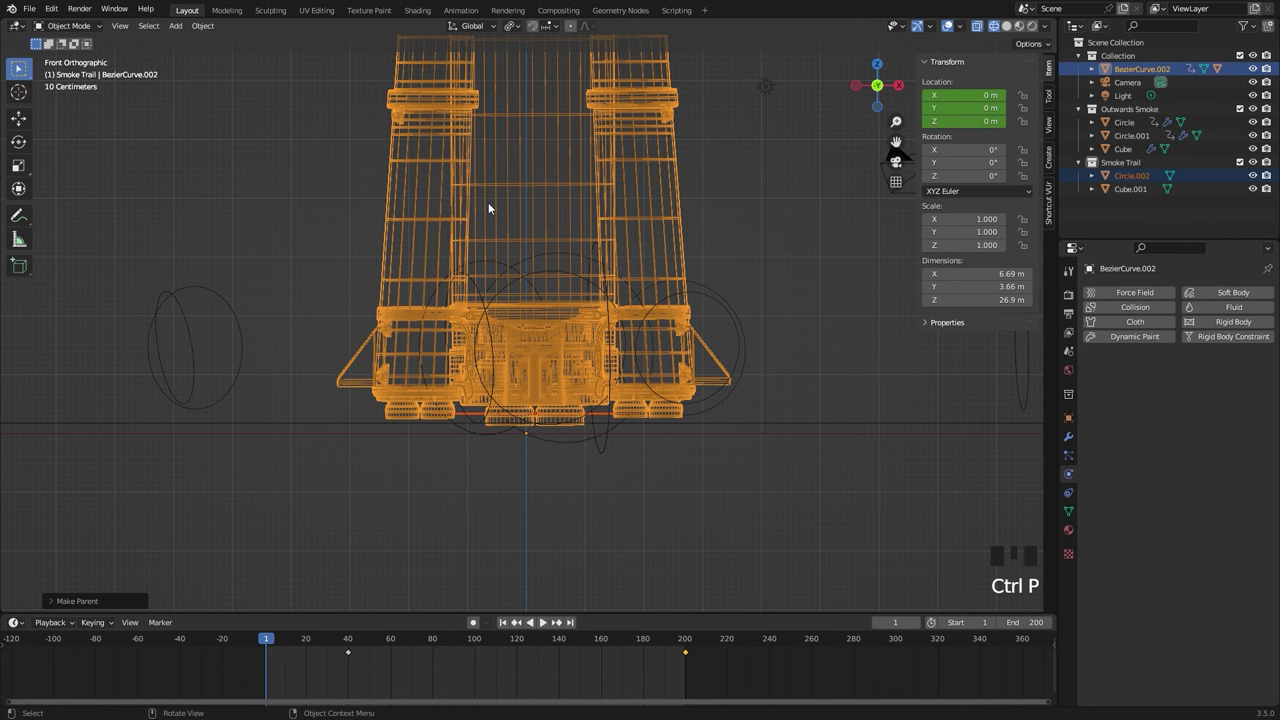
pyautogui.scroll(-3)
pyautogui.moveTo(616, 407); pyautogui.dragTo(1228, 312)
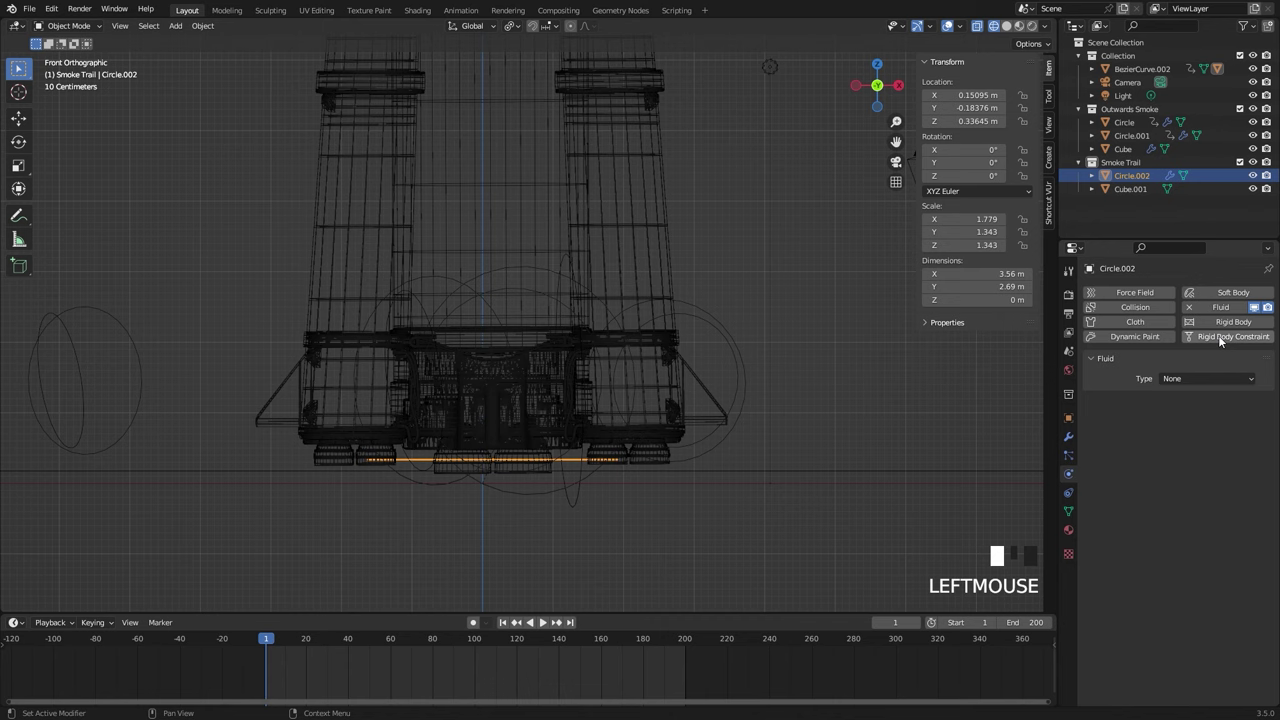
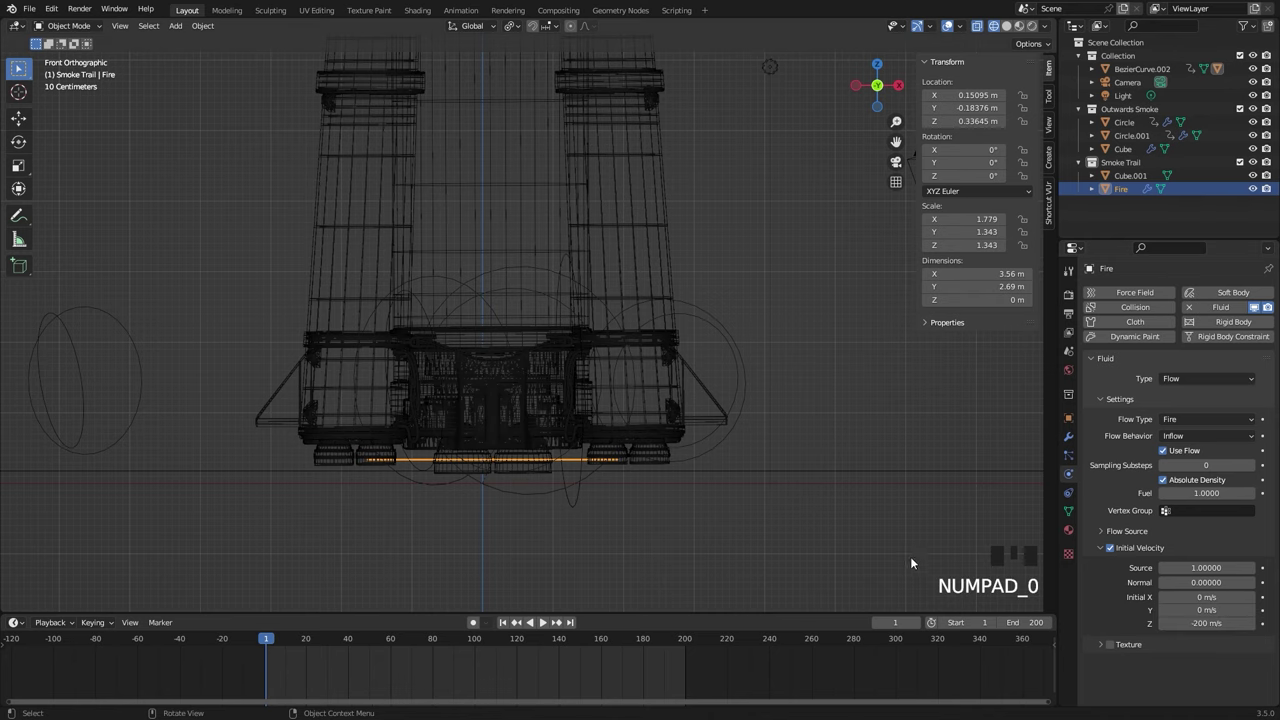
# Set the circle as a Flow source with Fire flow type and rename it Fire
pyautogui.scroll(-3)
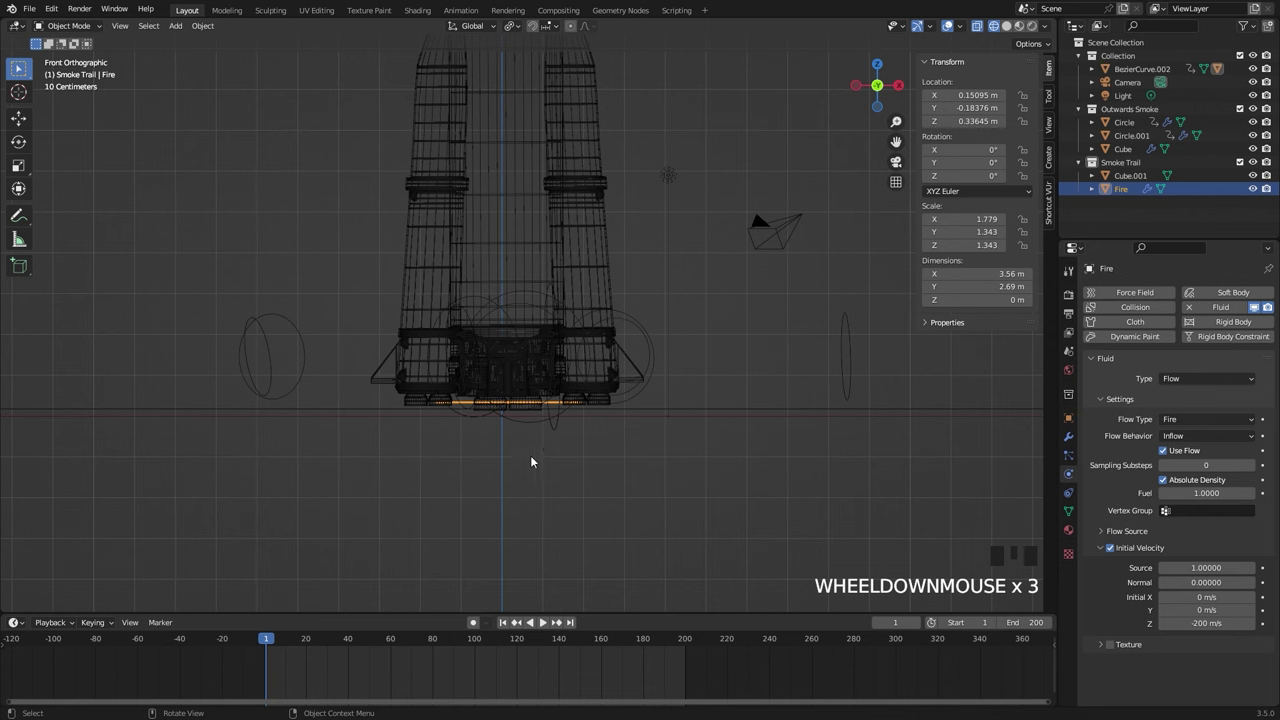
pyautogui.scroll(3)
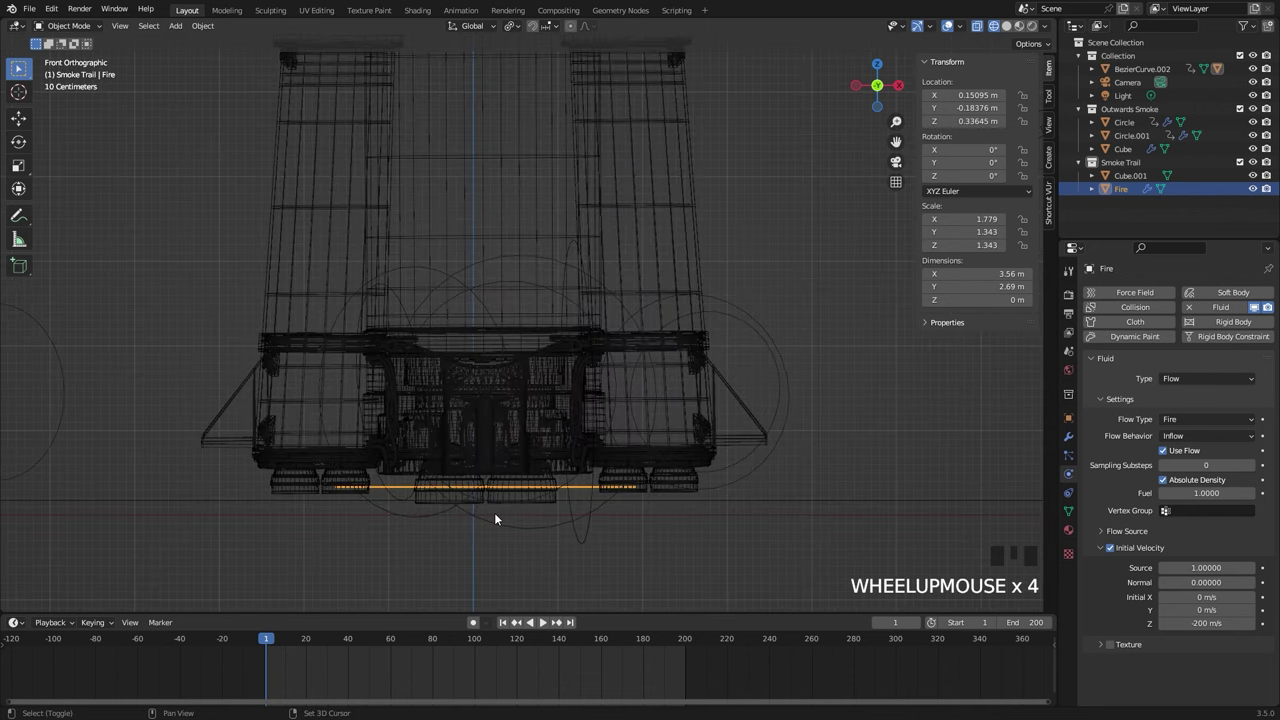
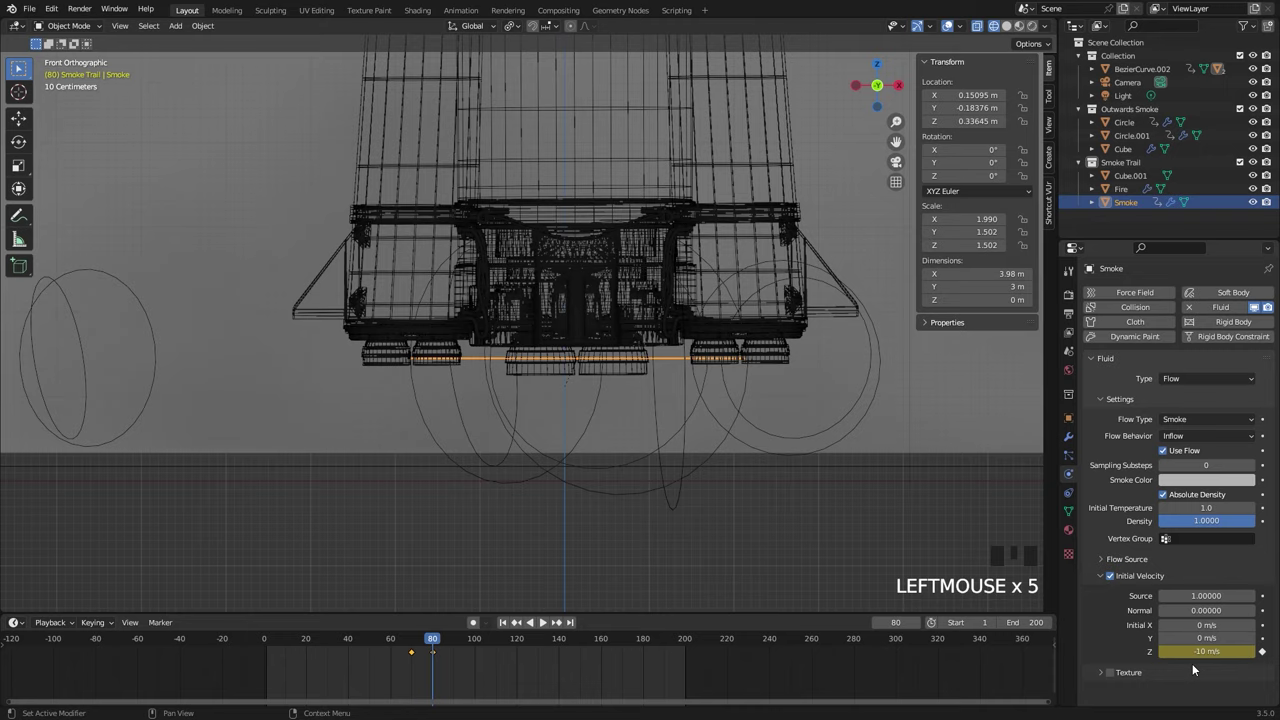
# Select Cube.001 and add Fluid physics as a Gas domain
pyautogui.scroll(-3)
pyautogui.scroll(3)
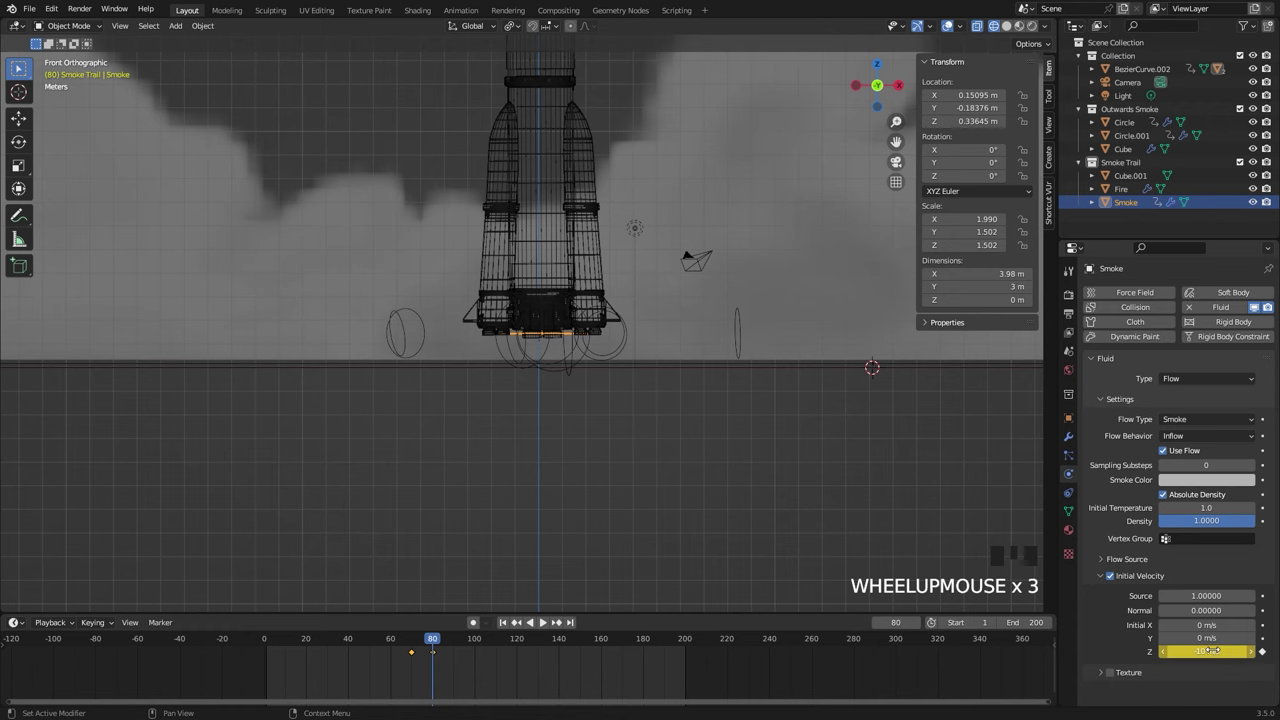
pyautogui.moveTo(626, 353); pyautogui.dragTo(823, 116)
pyautogui.click(823, 116)
# Configure the Cube.001 box as a Gas domain: resolution 196, Bottom border, Adaptive Domain, Buoyancy Density and Heat -0.5
pyautogui.moveTo(1228, 307); pyautogui.dragTo(743, 365)
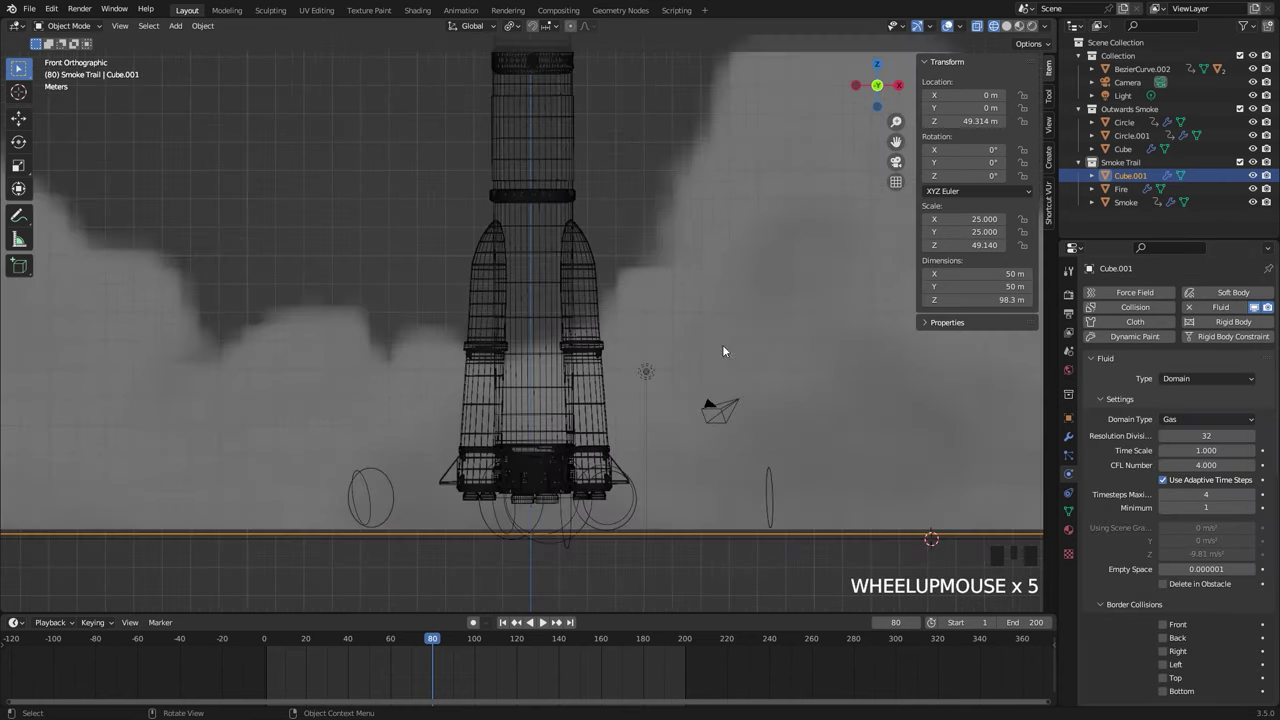
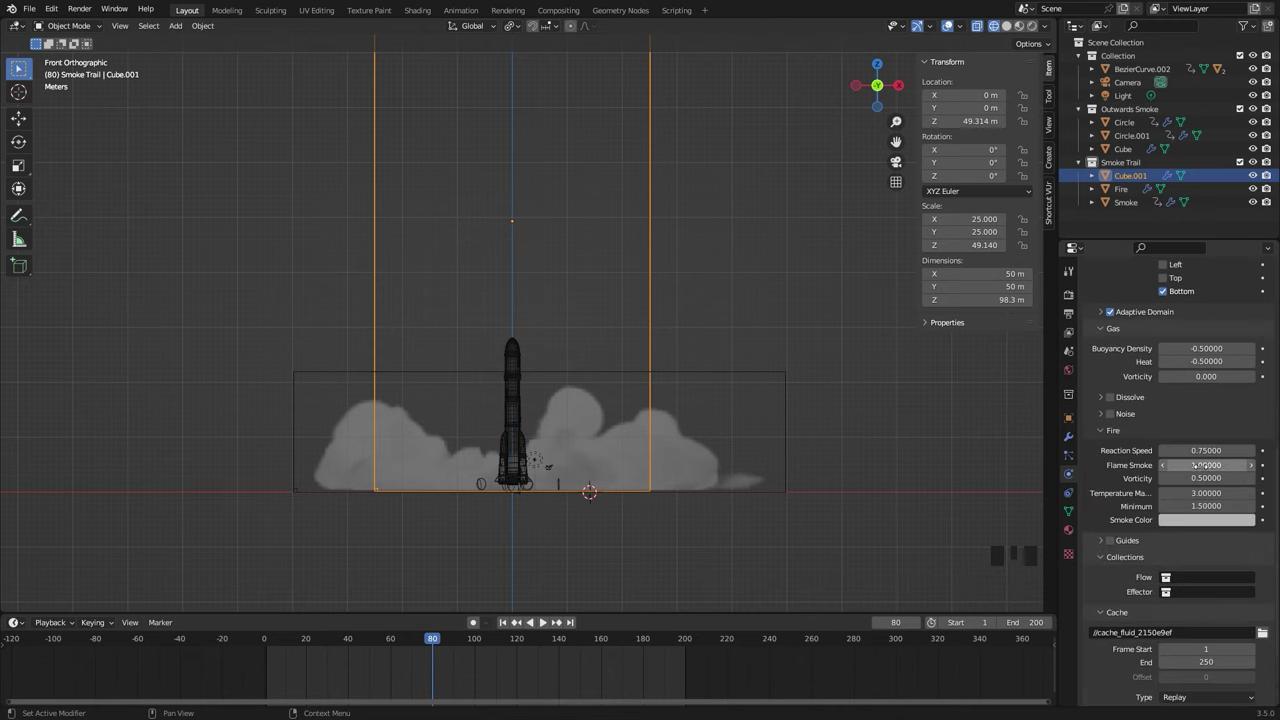
pyautogui.scroll(3)
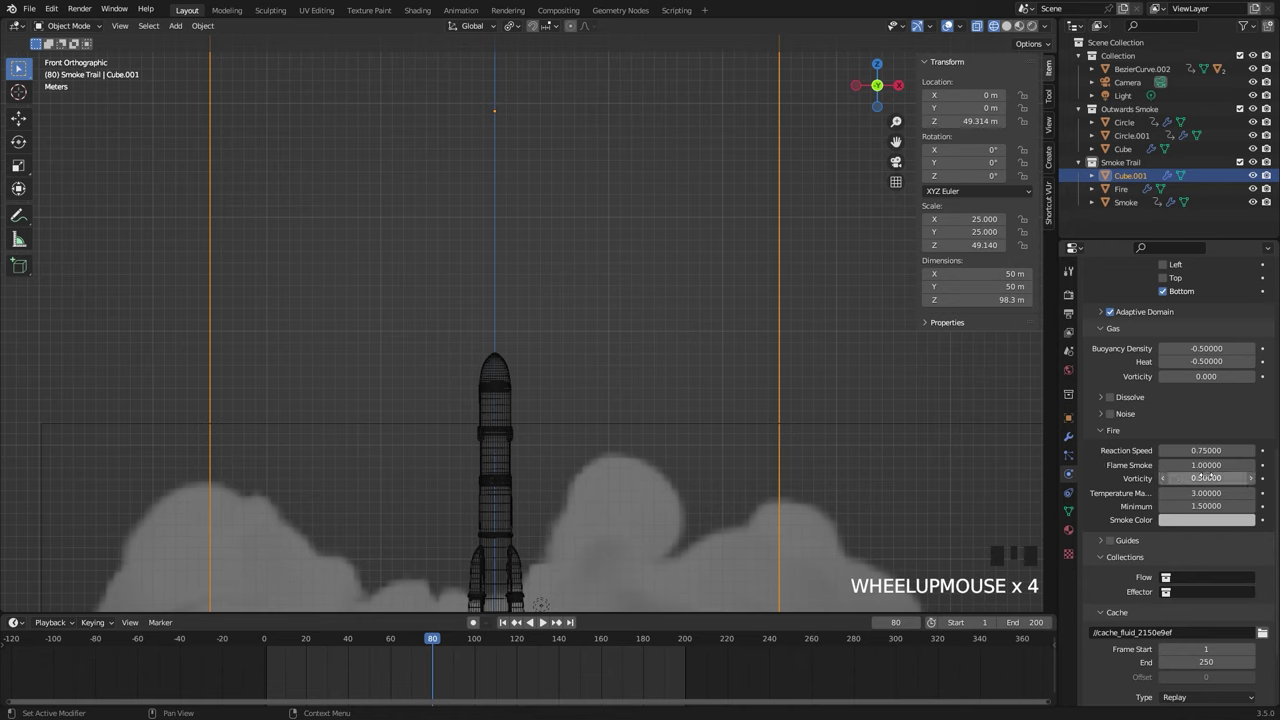
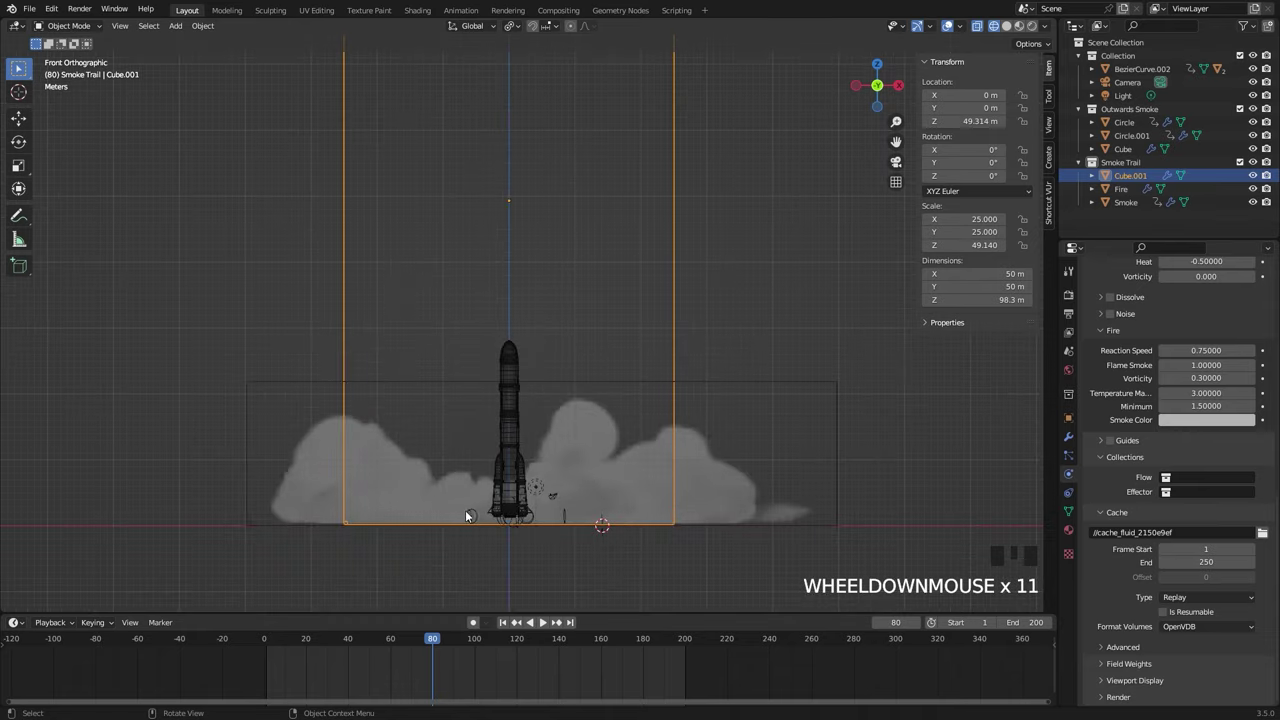
pyautogui.scroll(3)
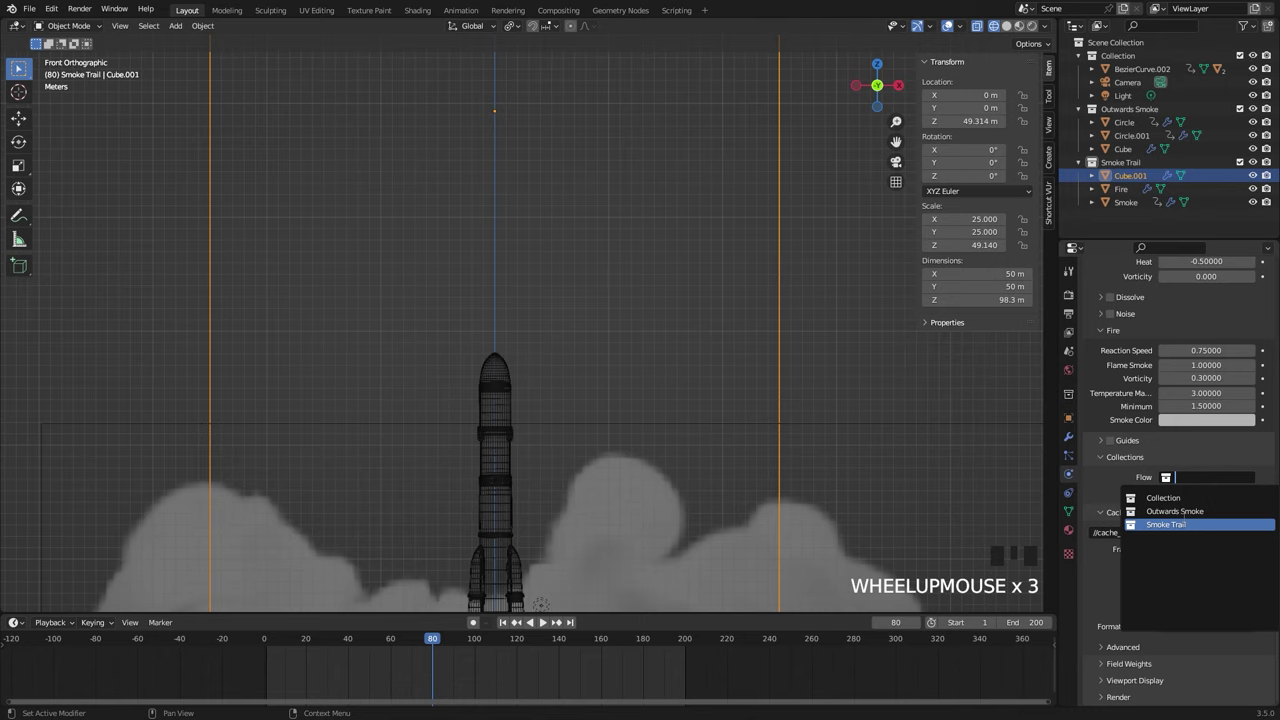
pyautogui.moveTo(1187, 528); pyautogui.dragTo(969, 459)
pyautogui.scroll(-3)
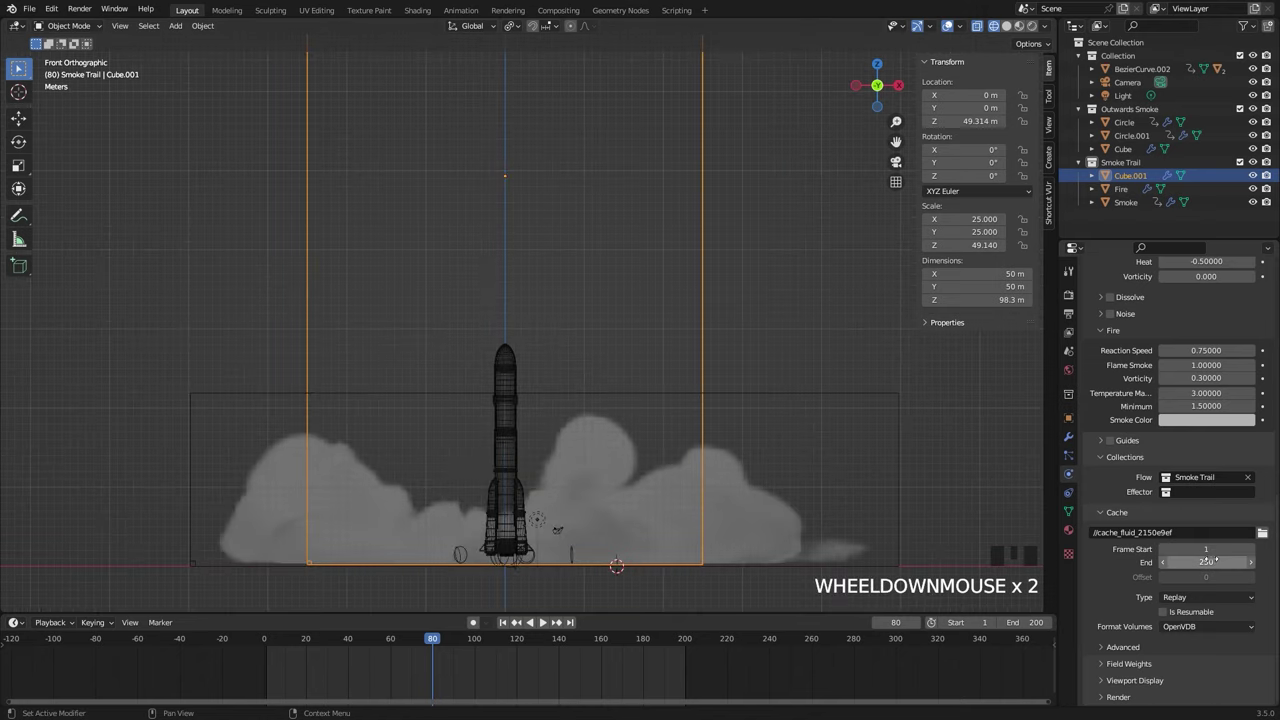
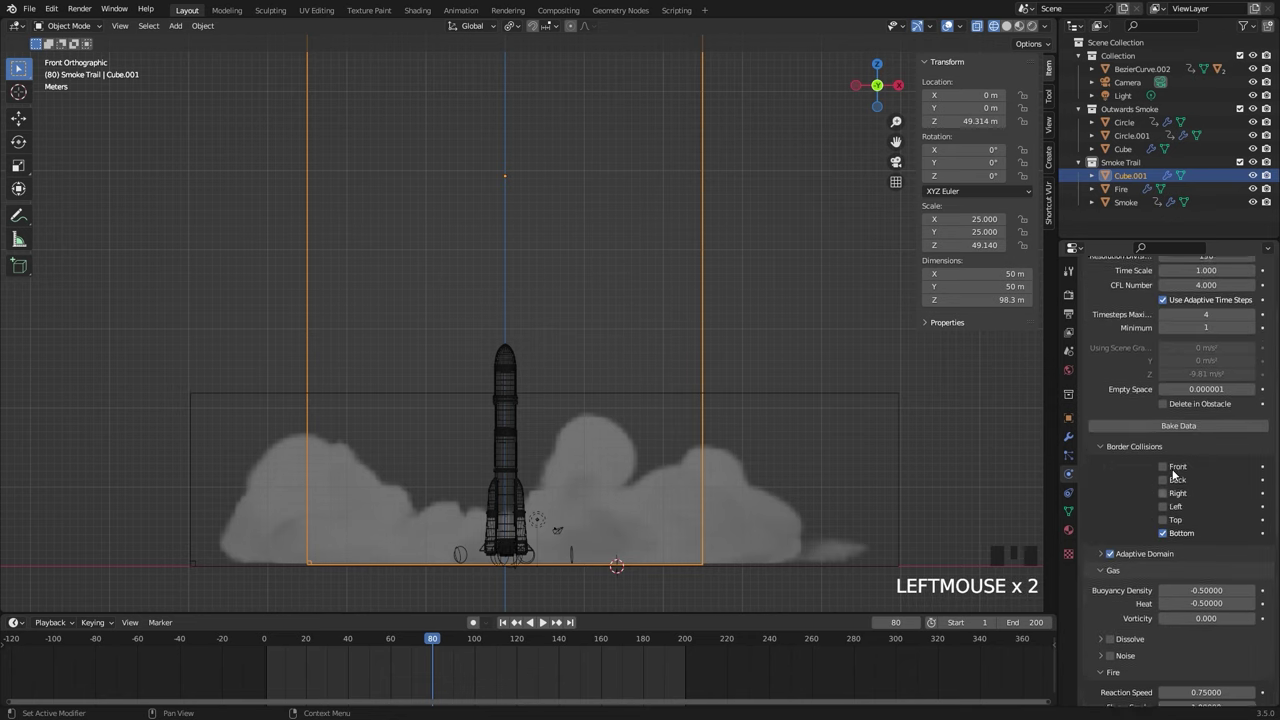
# Start Bake Data on the Cube.001 fire-and-smoke domain around the rocket
pyautogui.scroll(-3)
pyautogui.press('n')
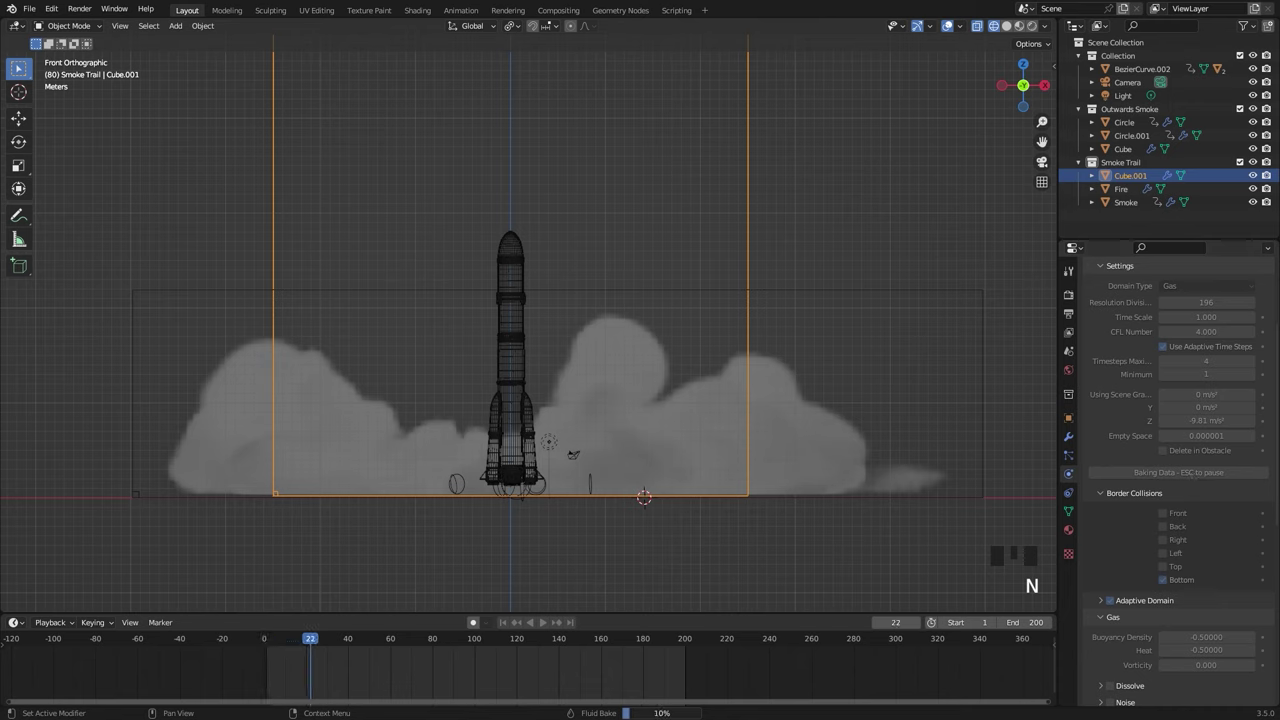
pyautogui.scroll(-3)
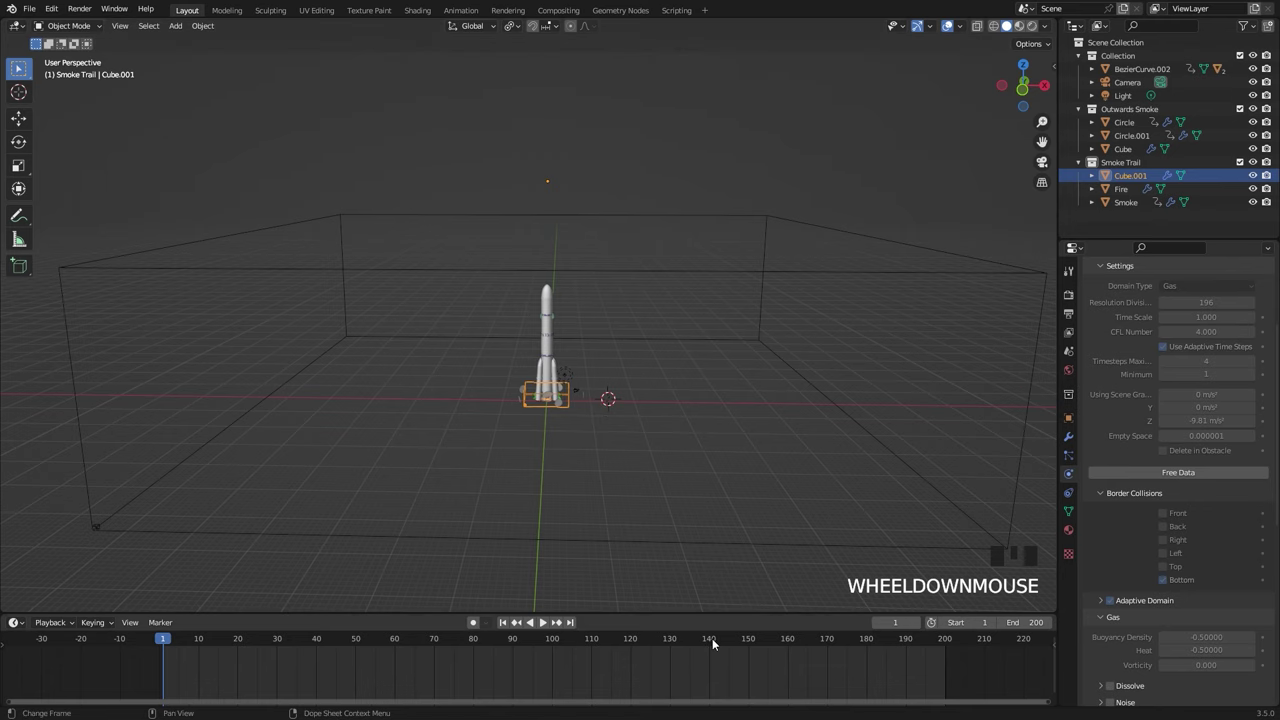
# Scrub the timeline to frame 180 so the rocket rises on its fiery exhaust through the smoke
pyautogui.click(716, 507)
pyautogui.middleClick(656, 447)
pyautogui.scroll(3)
pyautogui.middleClick(561, 427)
pyautogui.scroll(-3)
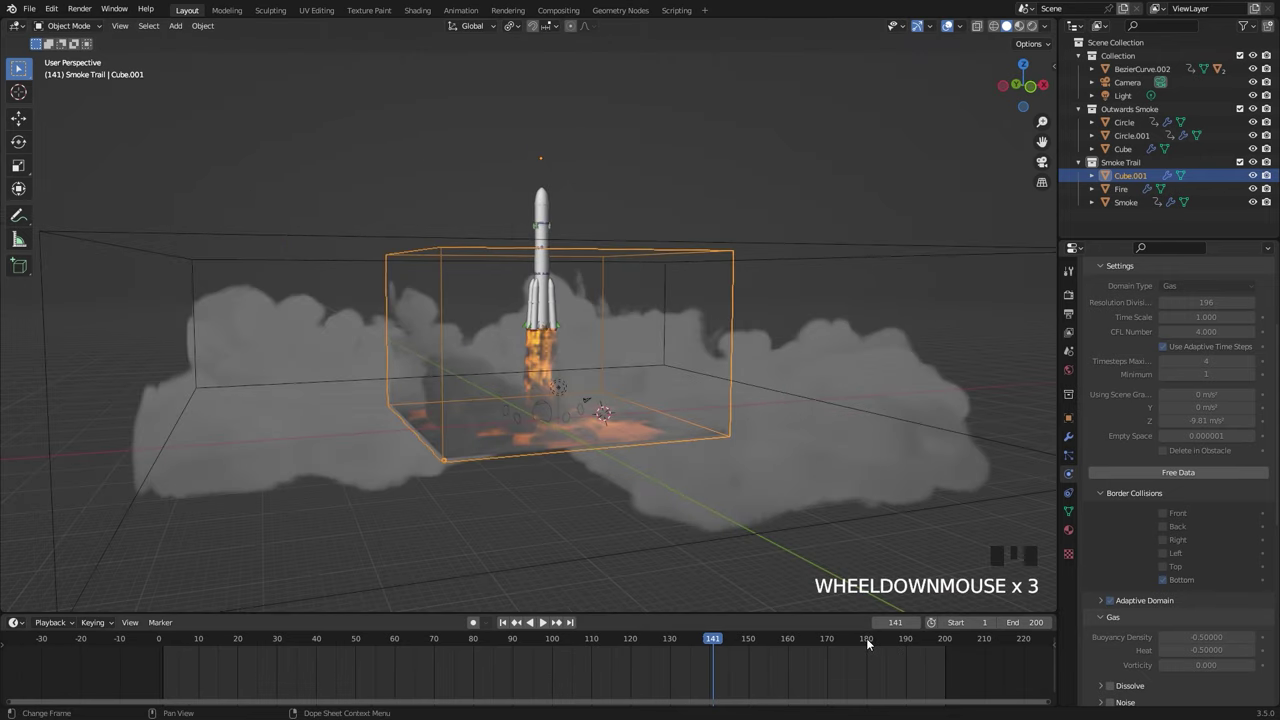
pyautogui.click(734, 428)
pyautogui.moveTo(587, 345); pyautogui.dragTo(789, 256)
# Select the Outwards Smoke cube and view the launch straight-on from the front
pyautogui.click(789, 256)
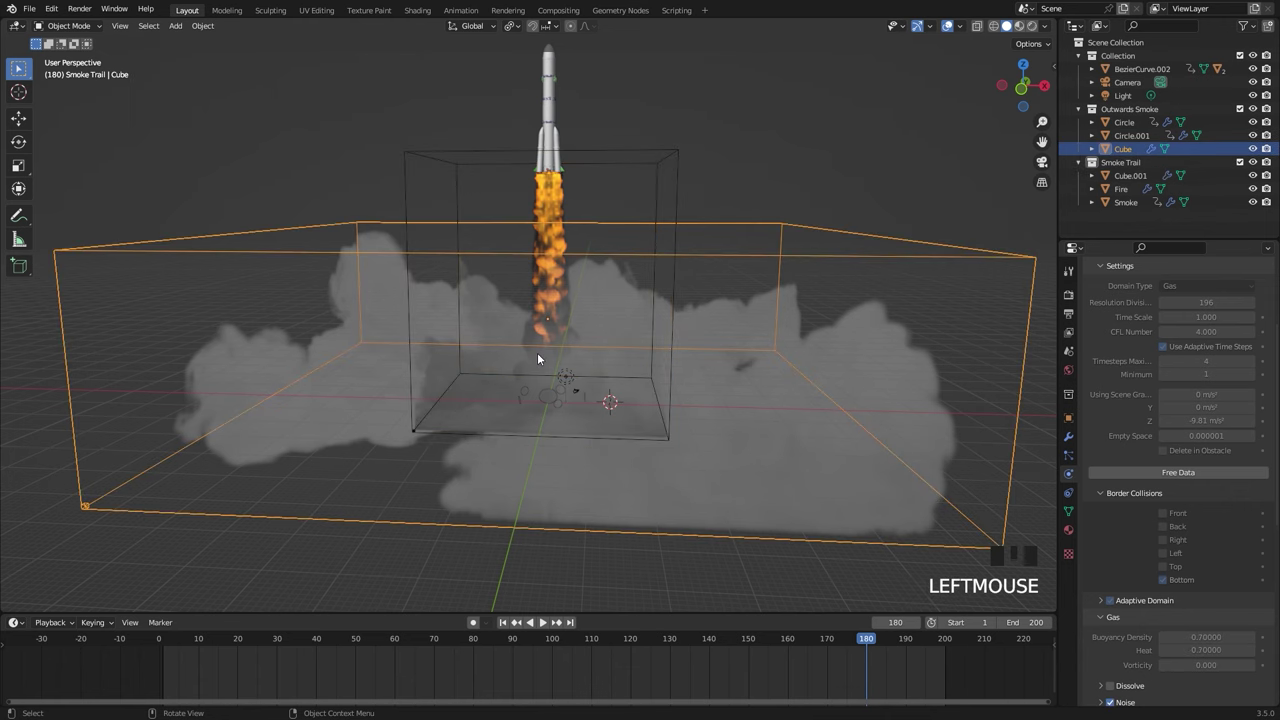
pyautogui.press('KP_1')
pyautogui.scroll(3)
# Set the render engine to Cycles on GPU Compute and preview the rocket in Rendered shading over the HDRI field
pyautogui.moveTo(583, 320); pyautogui.dragTo(567, 433)
pyautogui.scroll(-3)
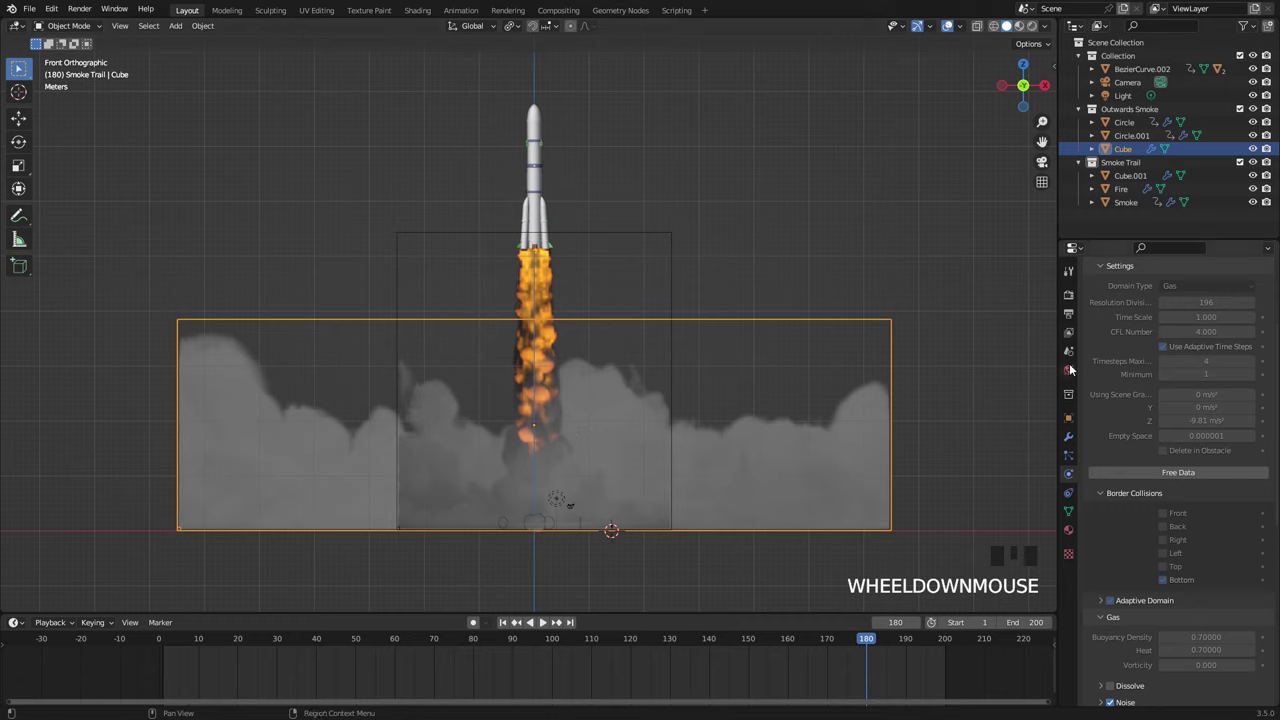
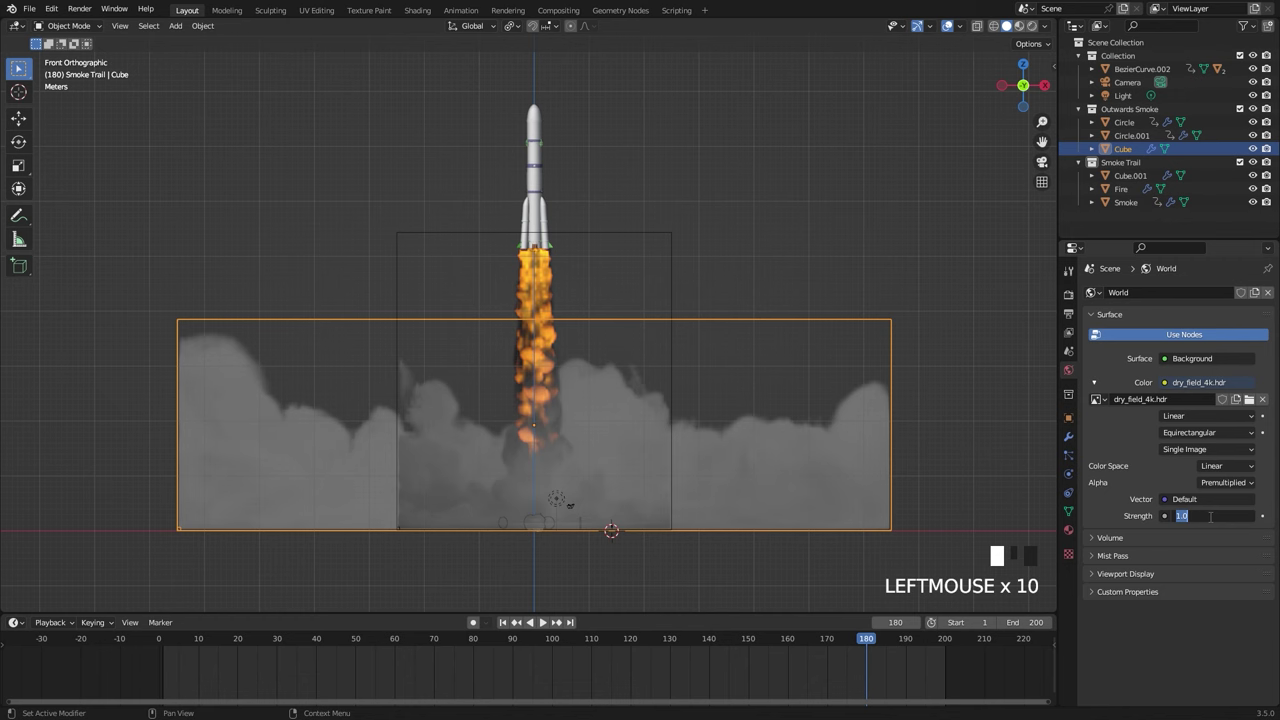
pyautogui.scroll(3)
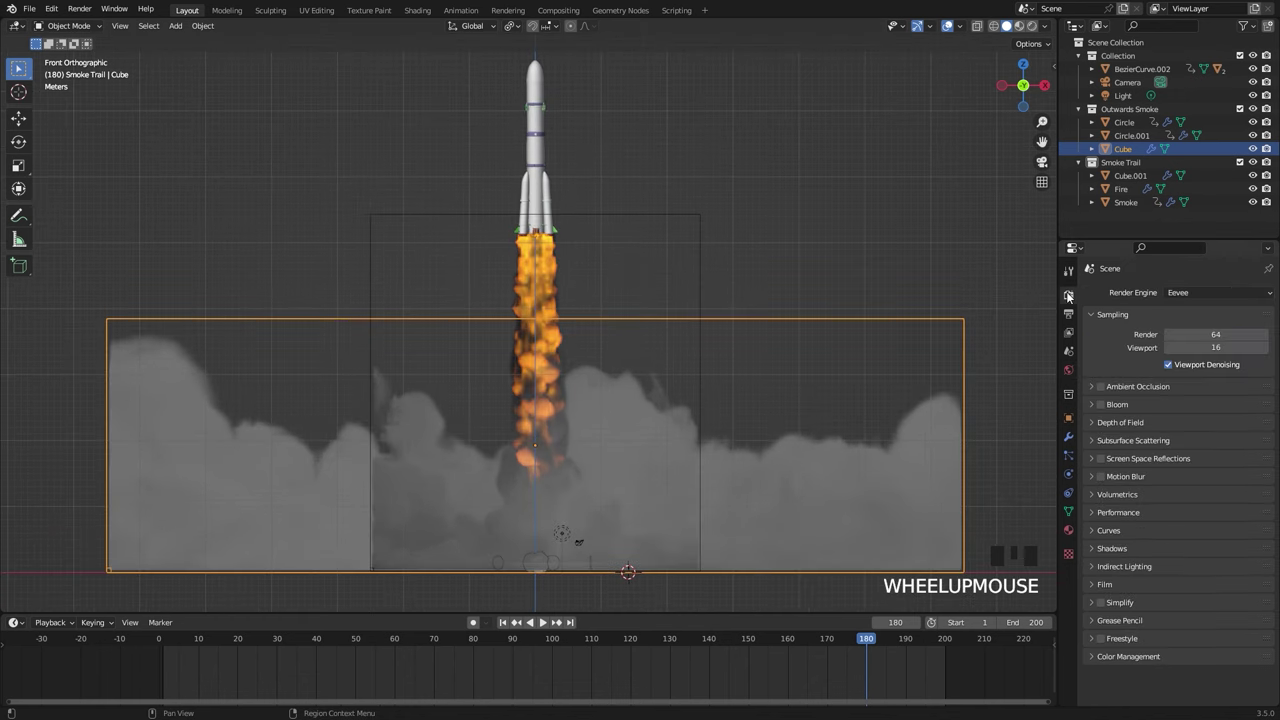
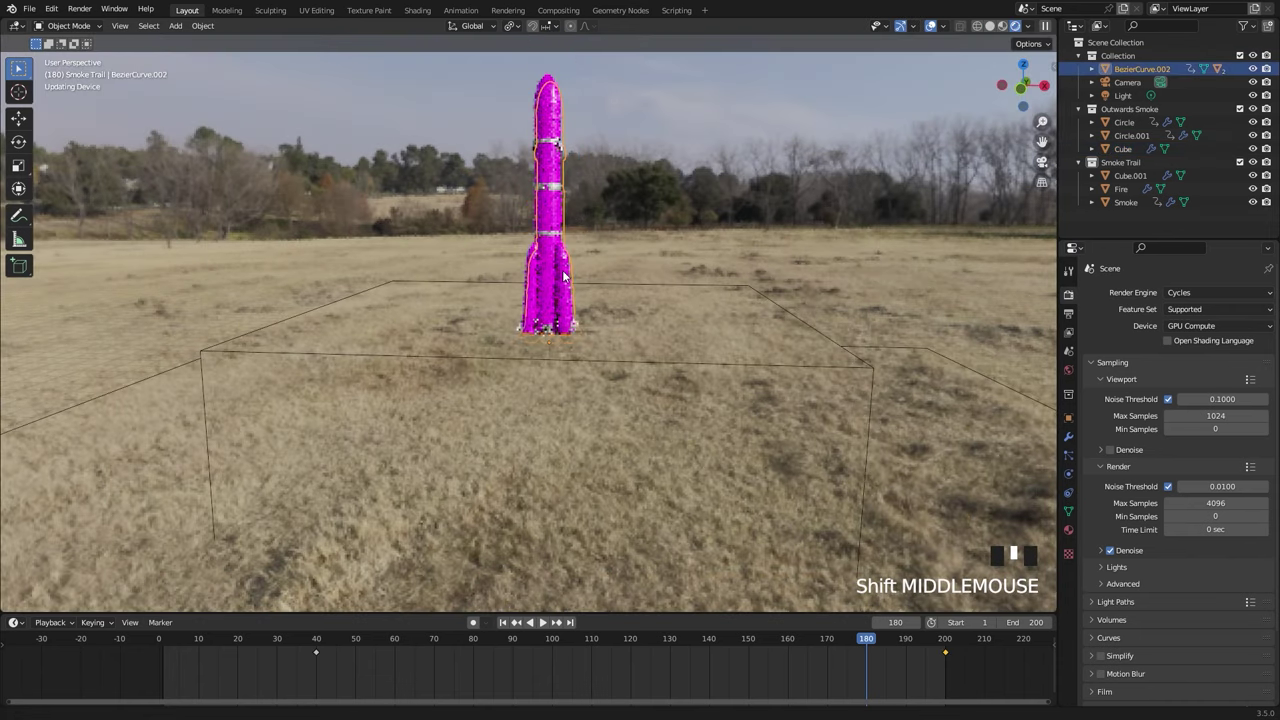
# Toggle shading so the rocket textures load, then frame the rocket and field beside the Shader Editor showing Material.001
pyautogui.press('z')
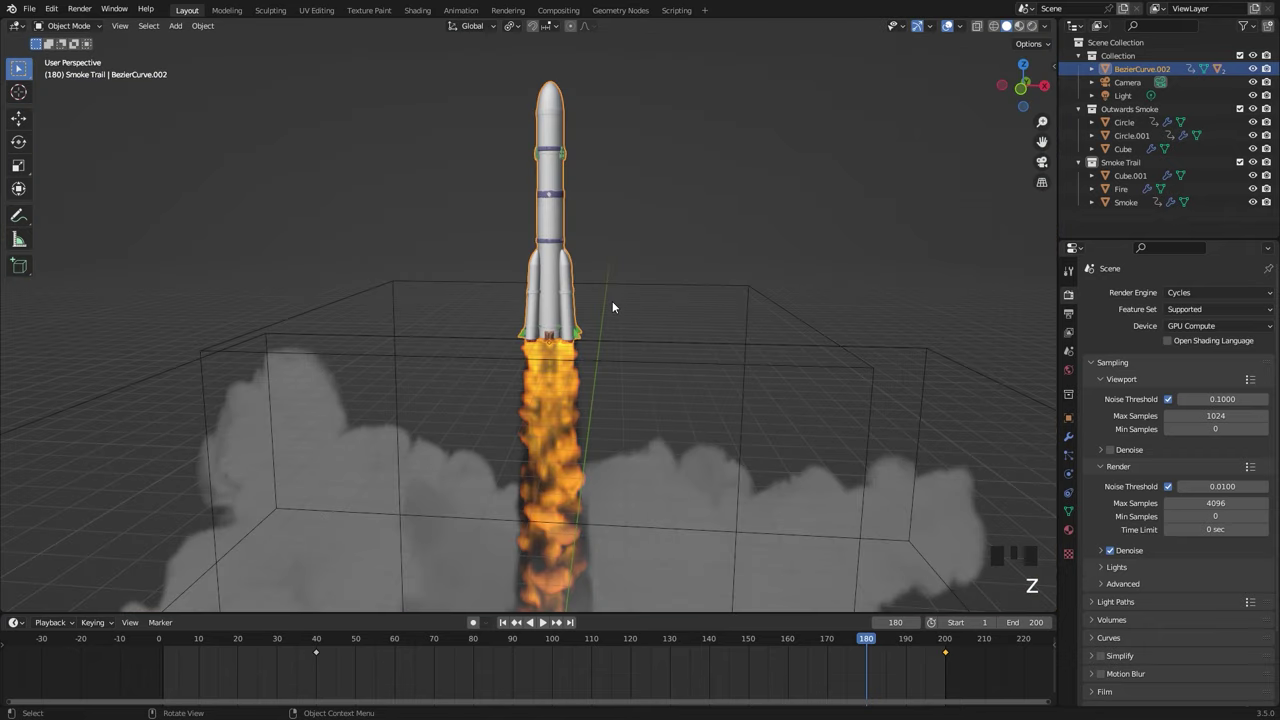
pyautogui.press('z')
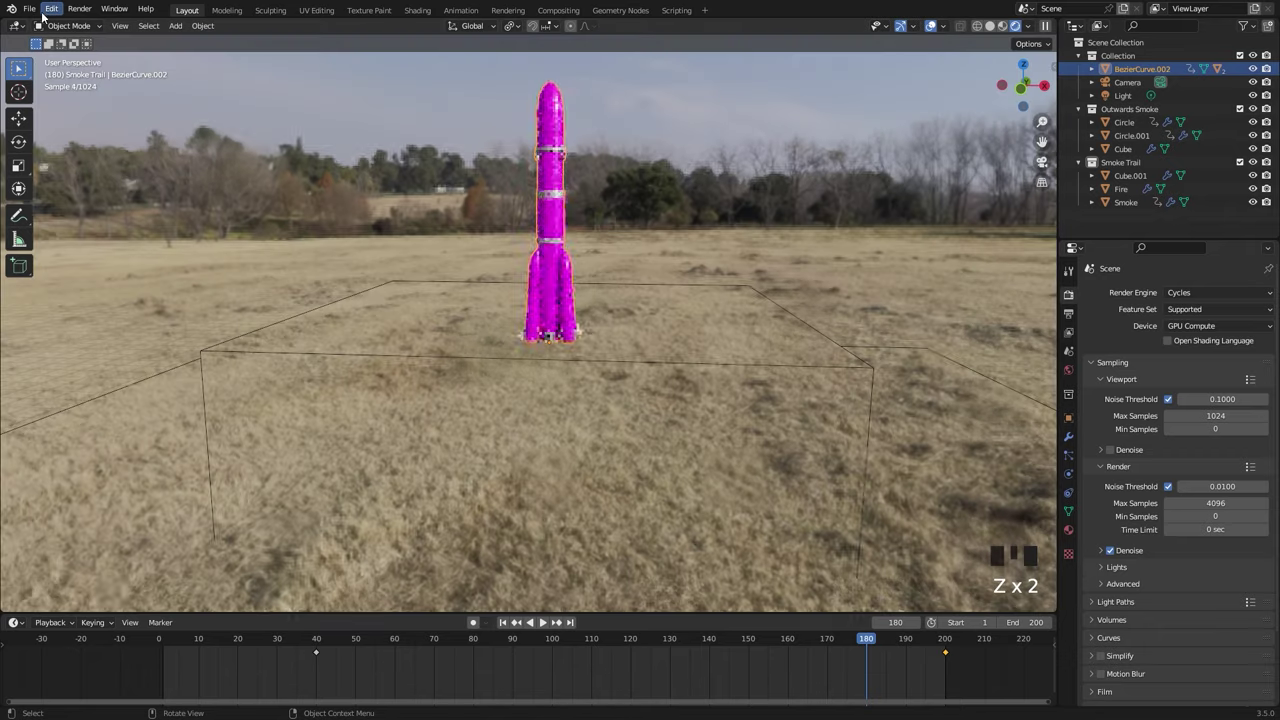
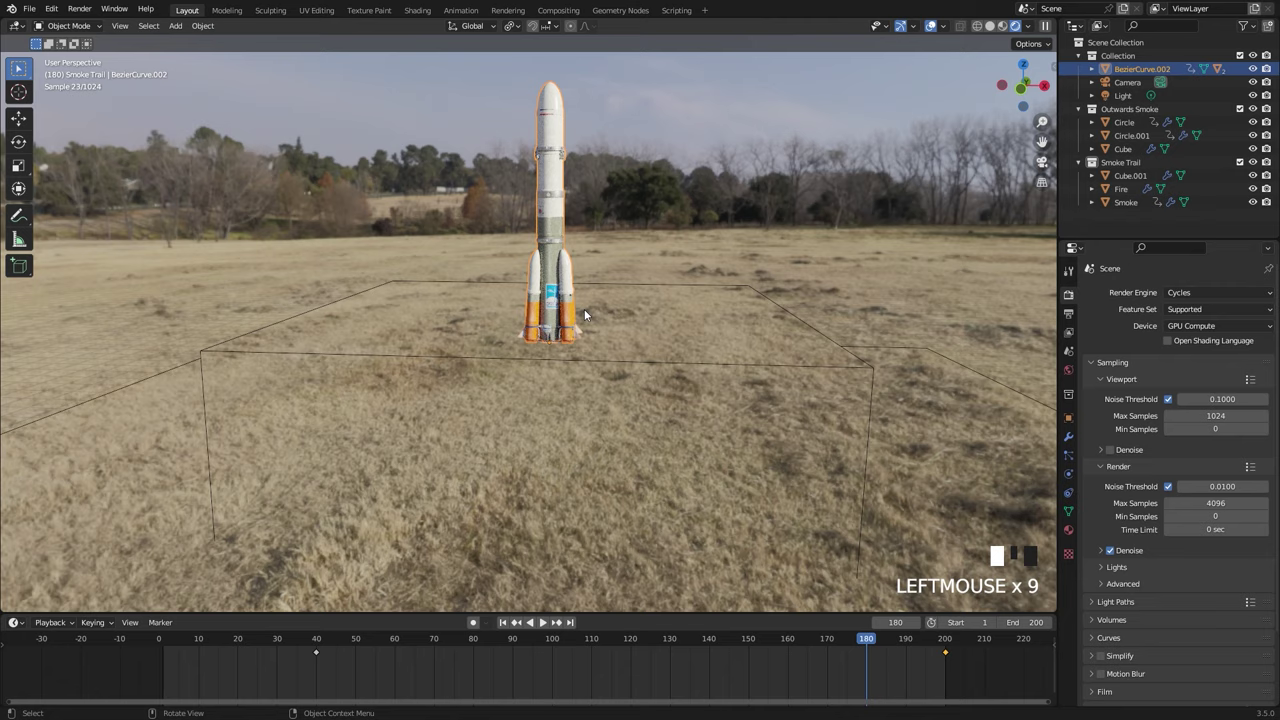
pyautogui.scroll(-3)
pyautogui.moveTo(625, 271); pyautogui.dragTo(1035, 64)
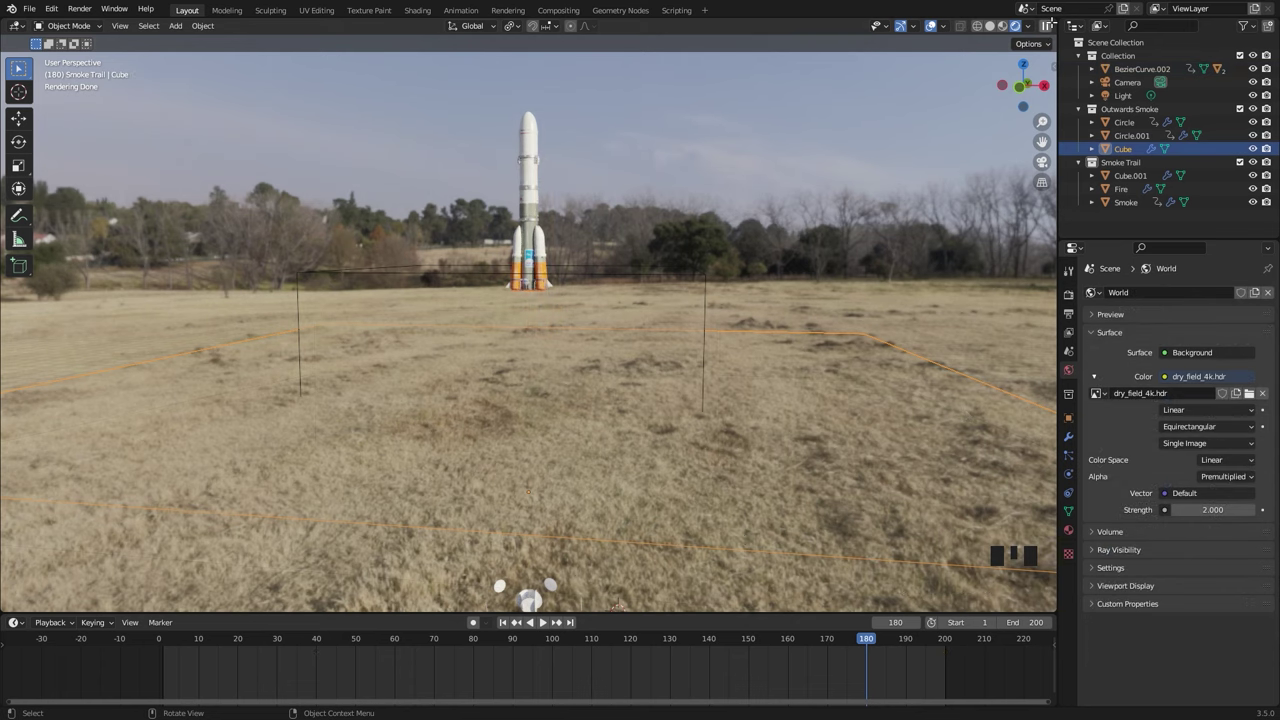
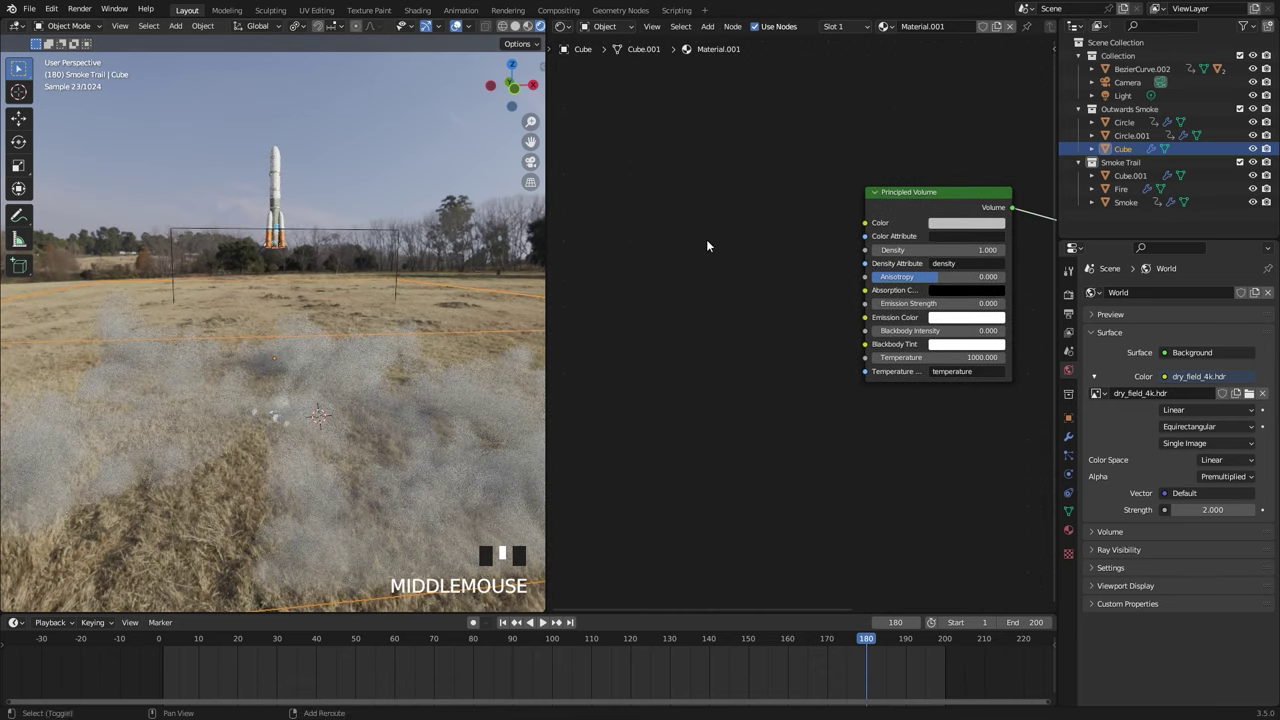
# Add Volume Info, ColorRamp and Math Multiply nodes feeding Density into the Principled Volume, then save
pyautogui.press('shift+a')
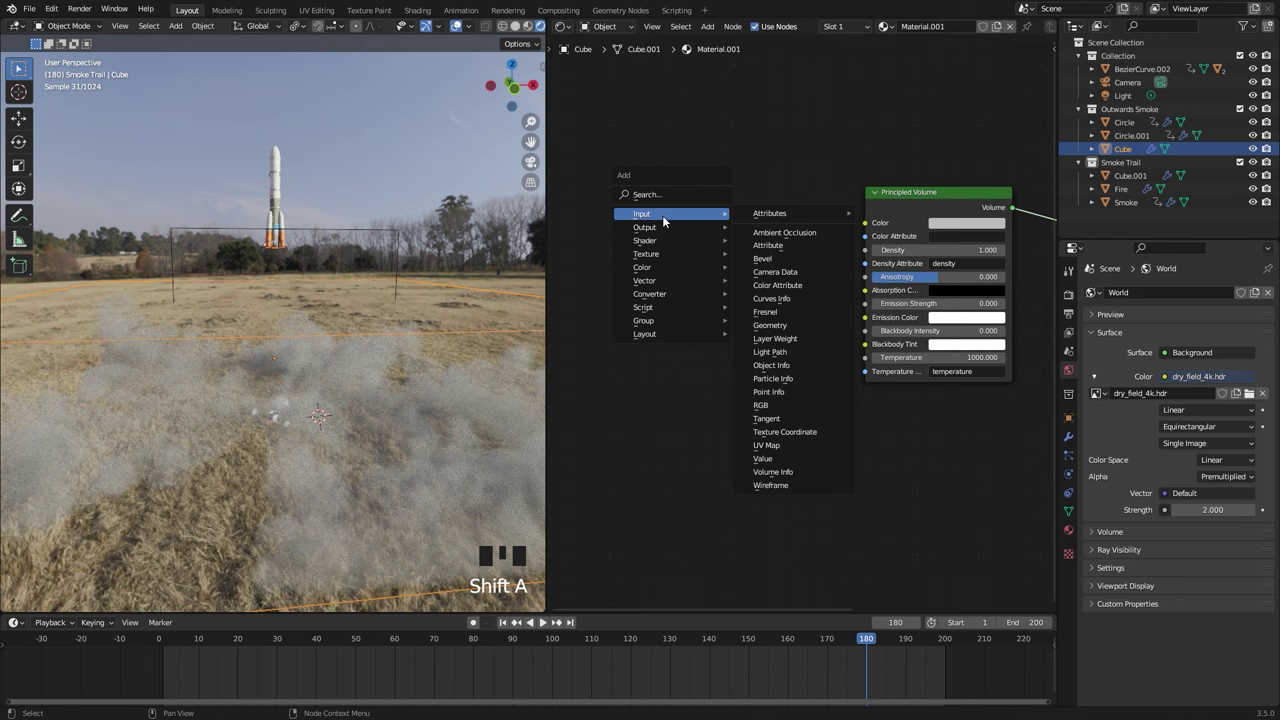
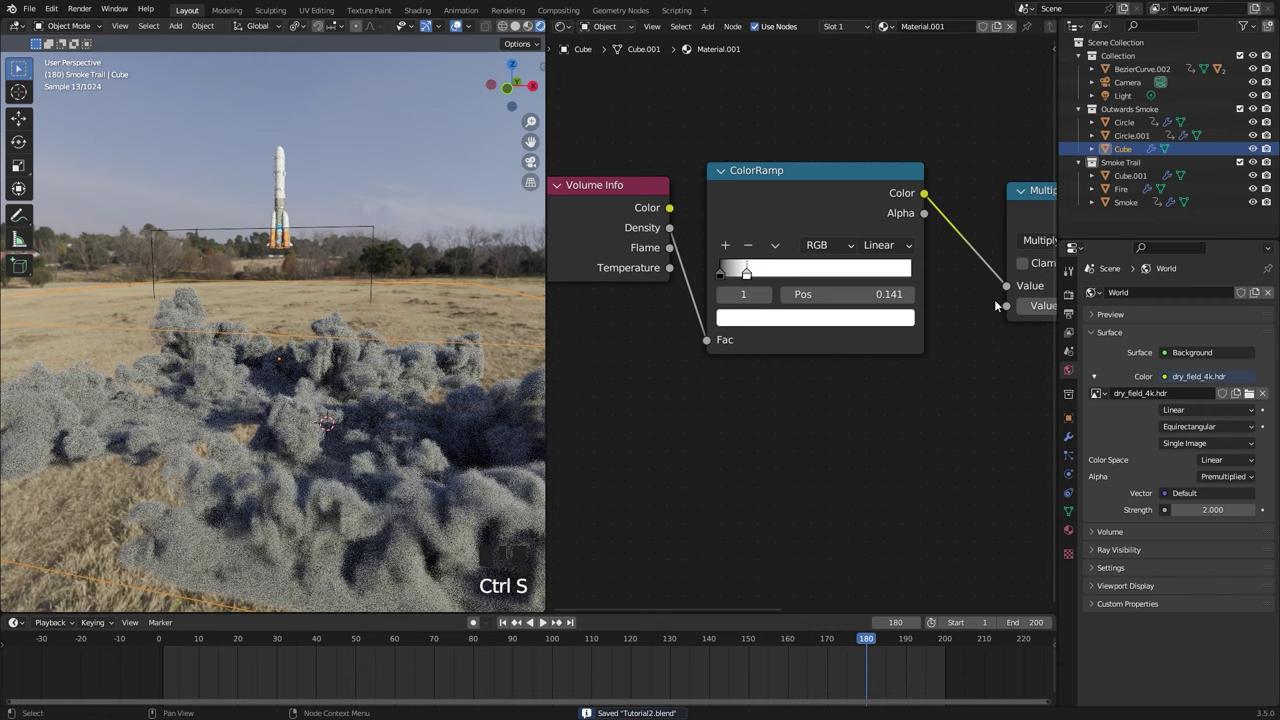
# Set the Principled Volume color to white and Anisotropy to -0.2, with the density Multiply at 25, and rename the material
pyautogui.scroll(-3)
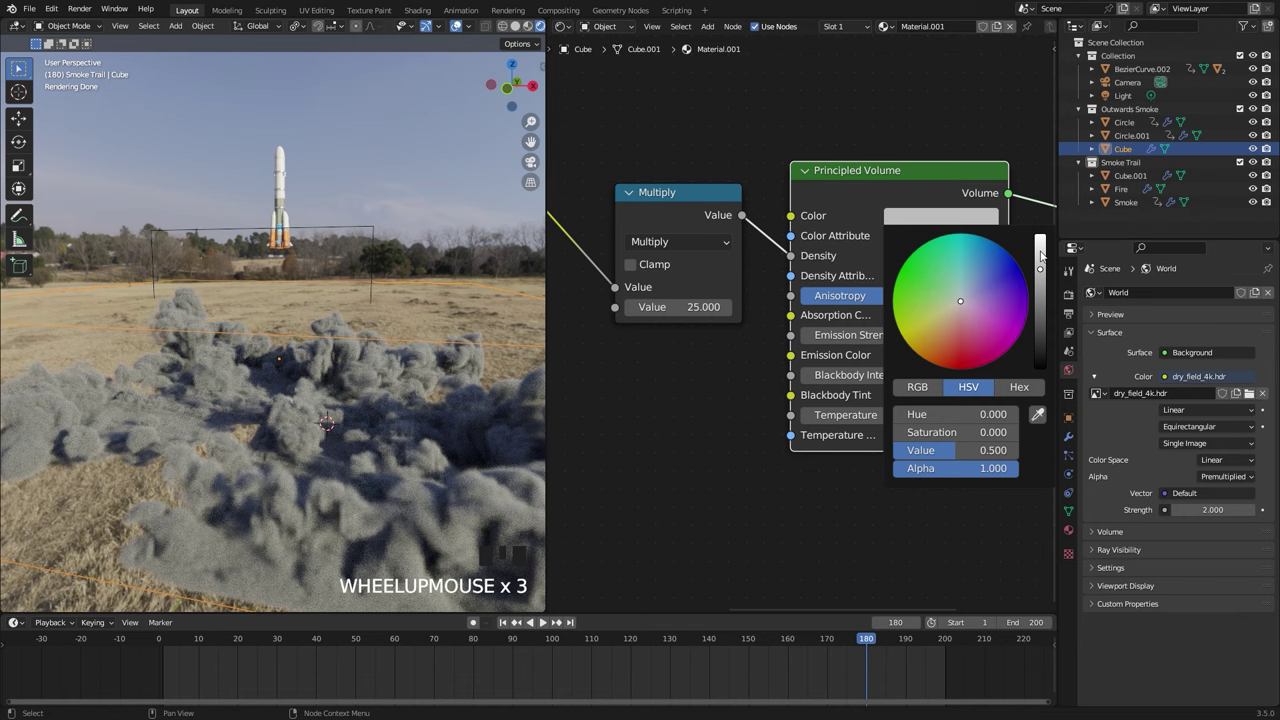
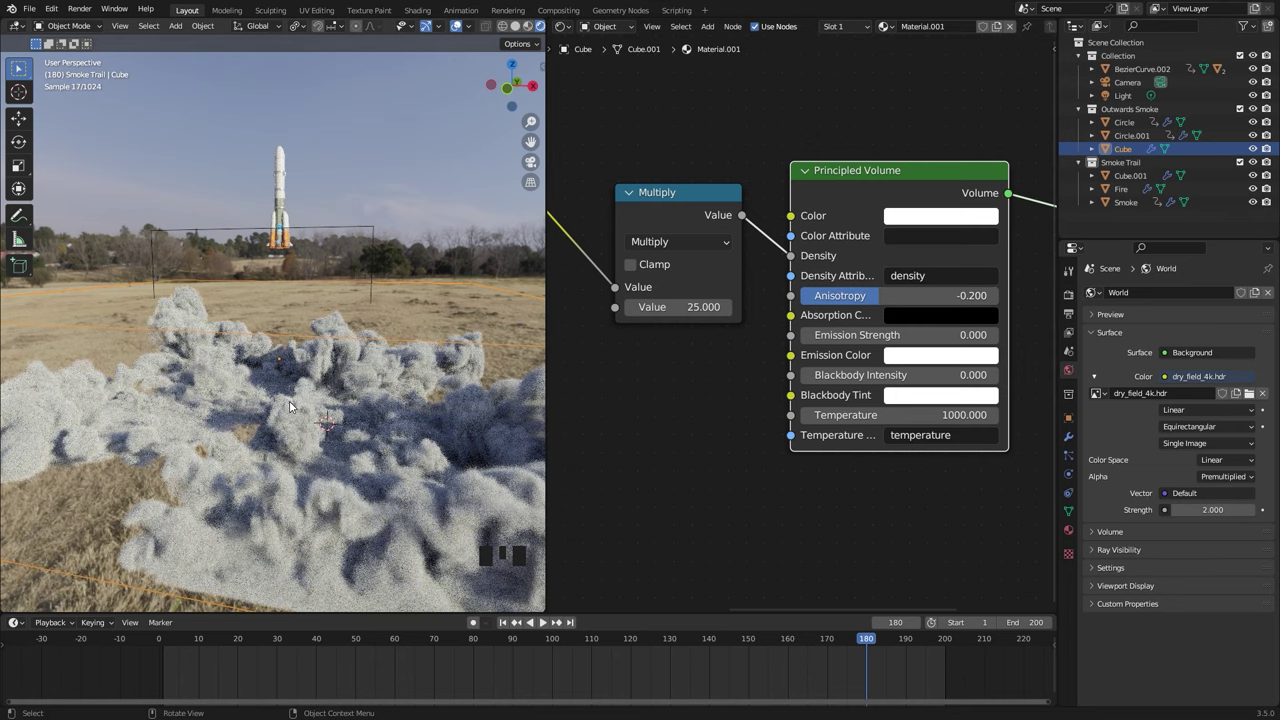
pyautogui.scroll(-3)
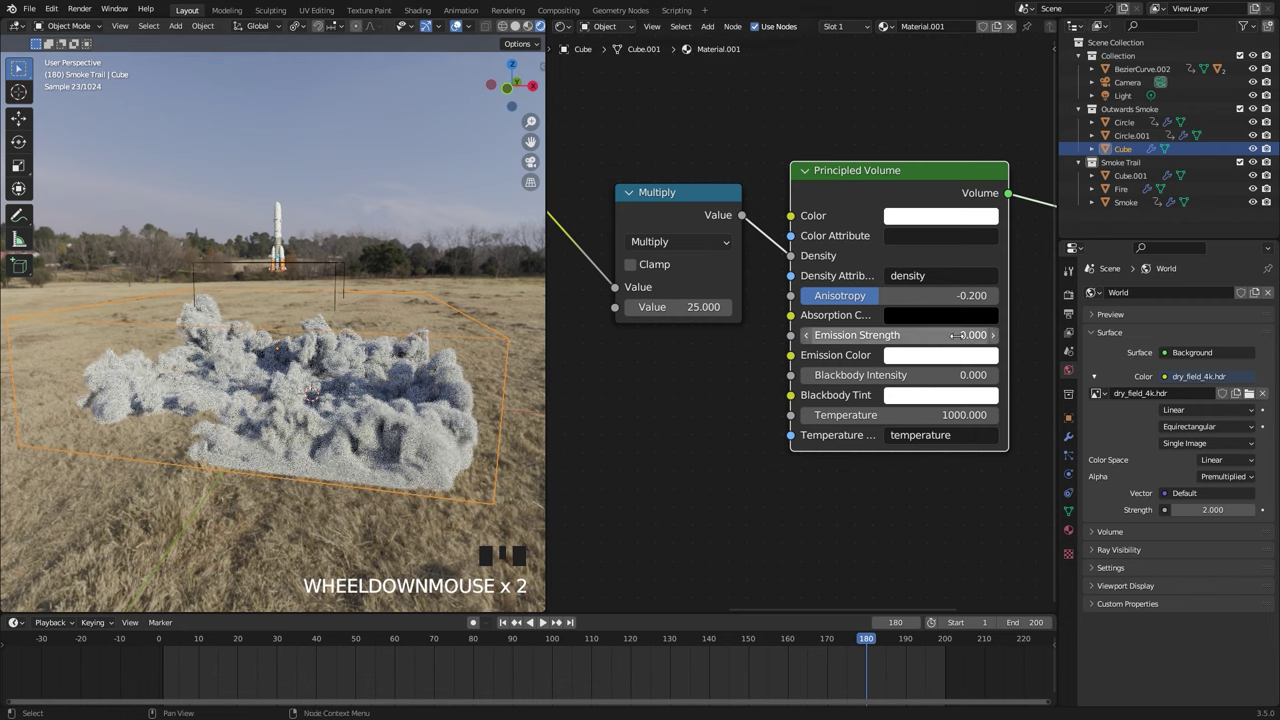
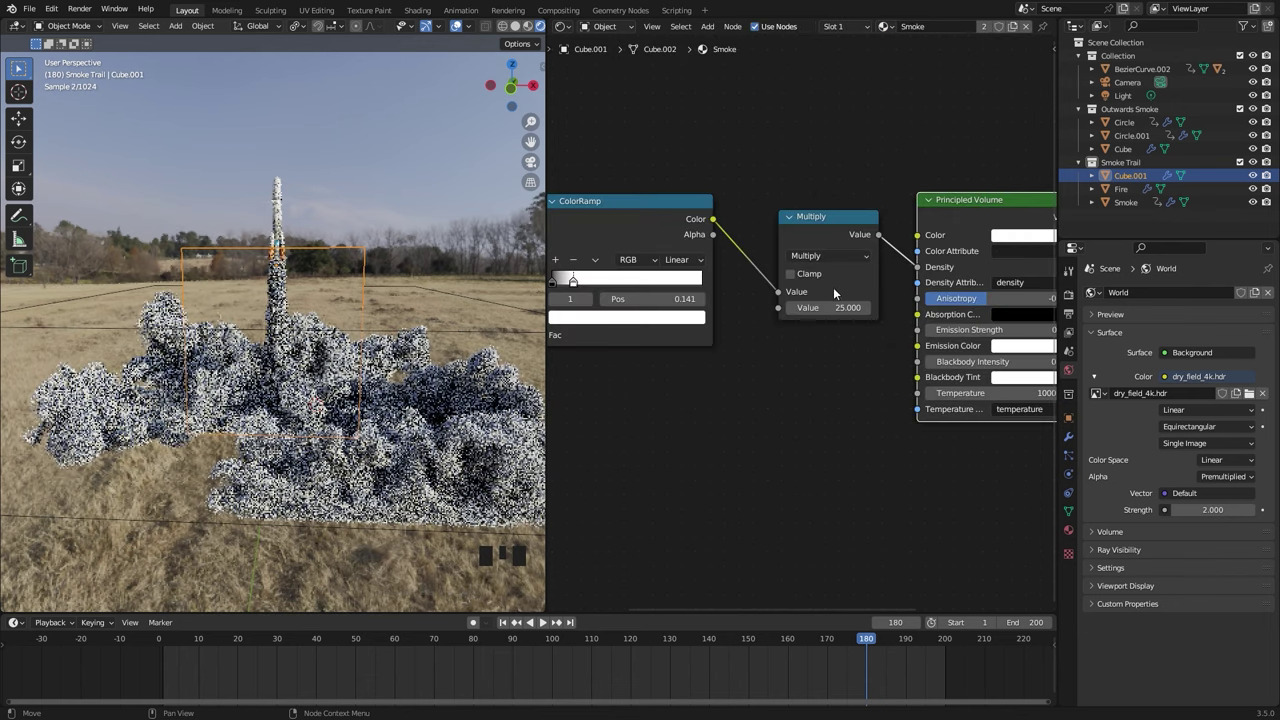
# Assign the Smoke material to Cube.001 as a single-user copy and duplicate its ColorRamp and Multiply chain for flames
pyautogui.scroll(-3)
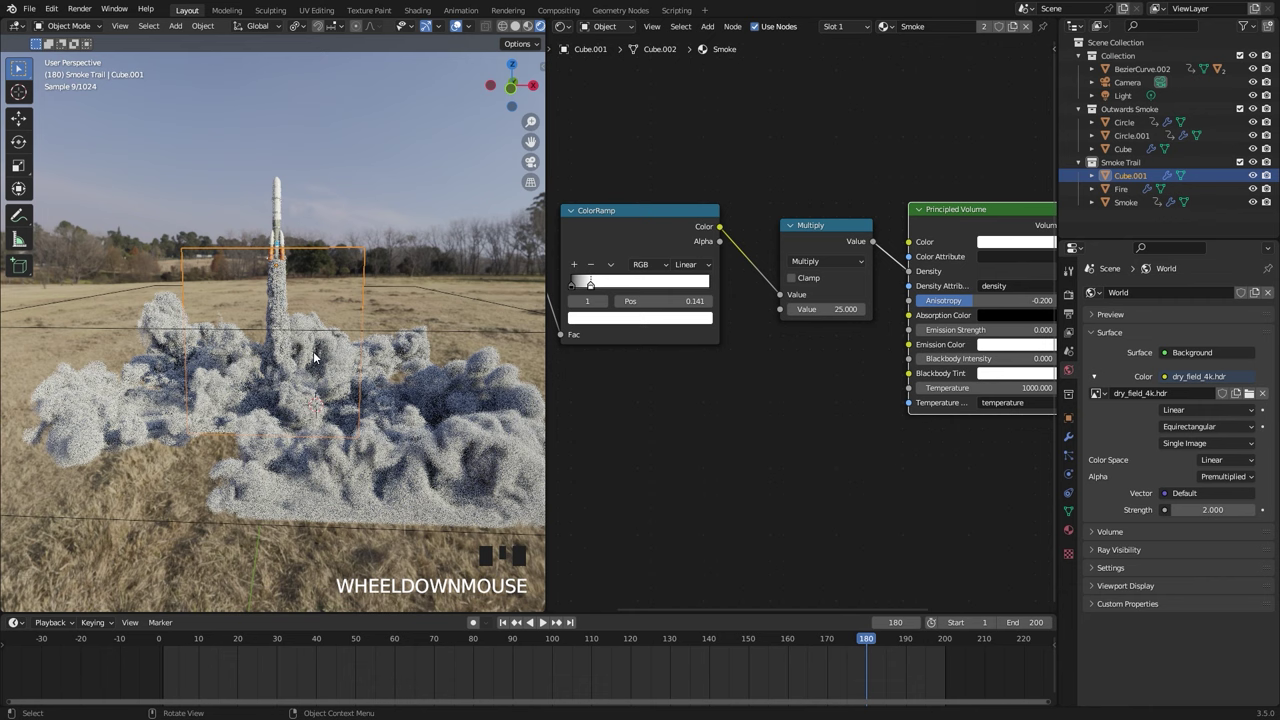
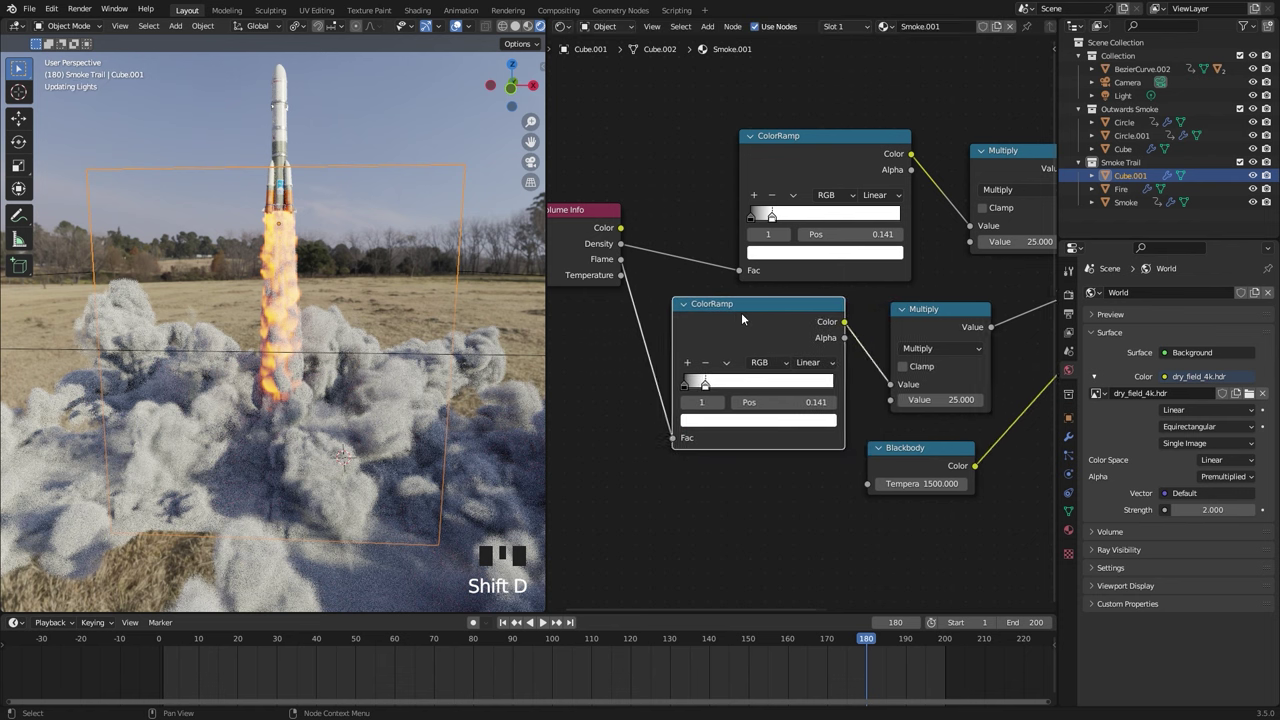
# Wire the second Multiply into Emission Strength, set the density Multiply to 10, Render Max Samples 4096 and Noise Threshold 0.01
pyautogui.scroll(3)
pyautogui.moveTo(671, 417); pyautogui.dragTo(772, 412)
pyautogui.moveTo(843, 417); pyautogui.dragTo(436, 259)
pyautogui.press('KP_1')
pyautogui.middleClick(333, 293)
pyautogui.scroll(3)
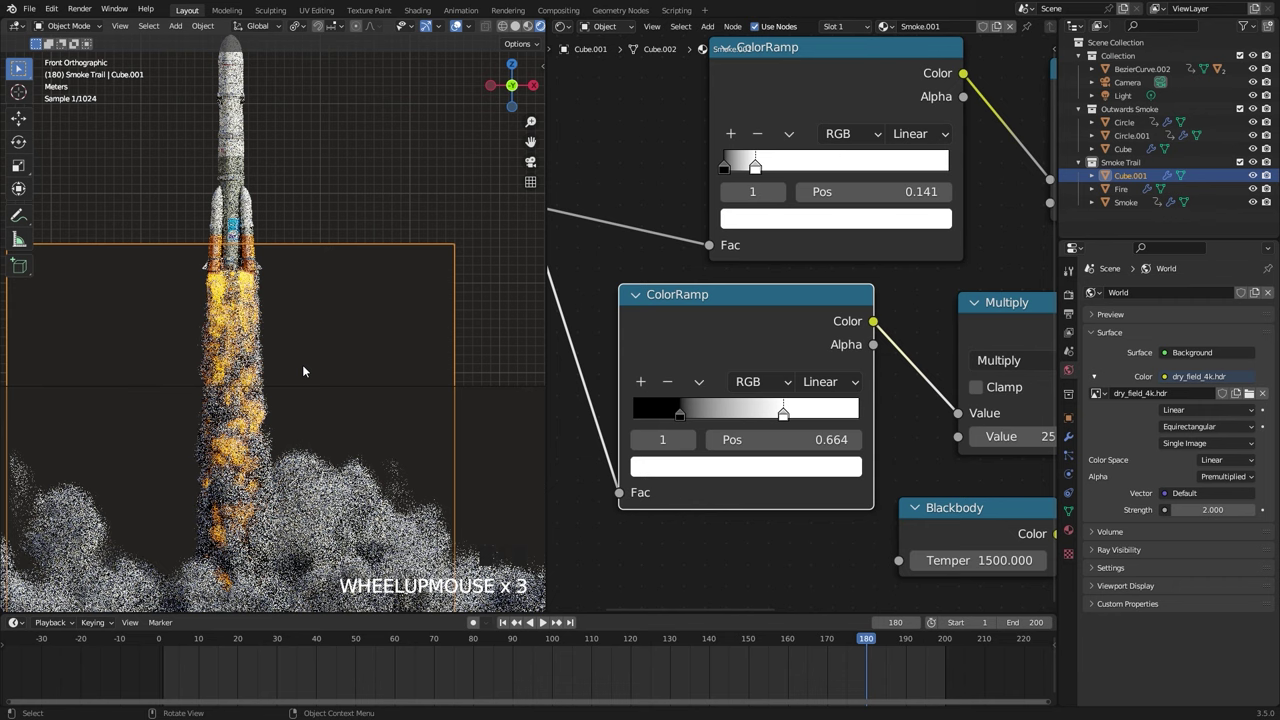
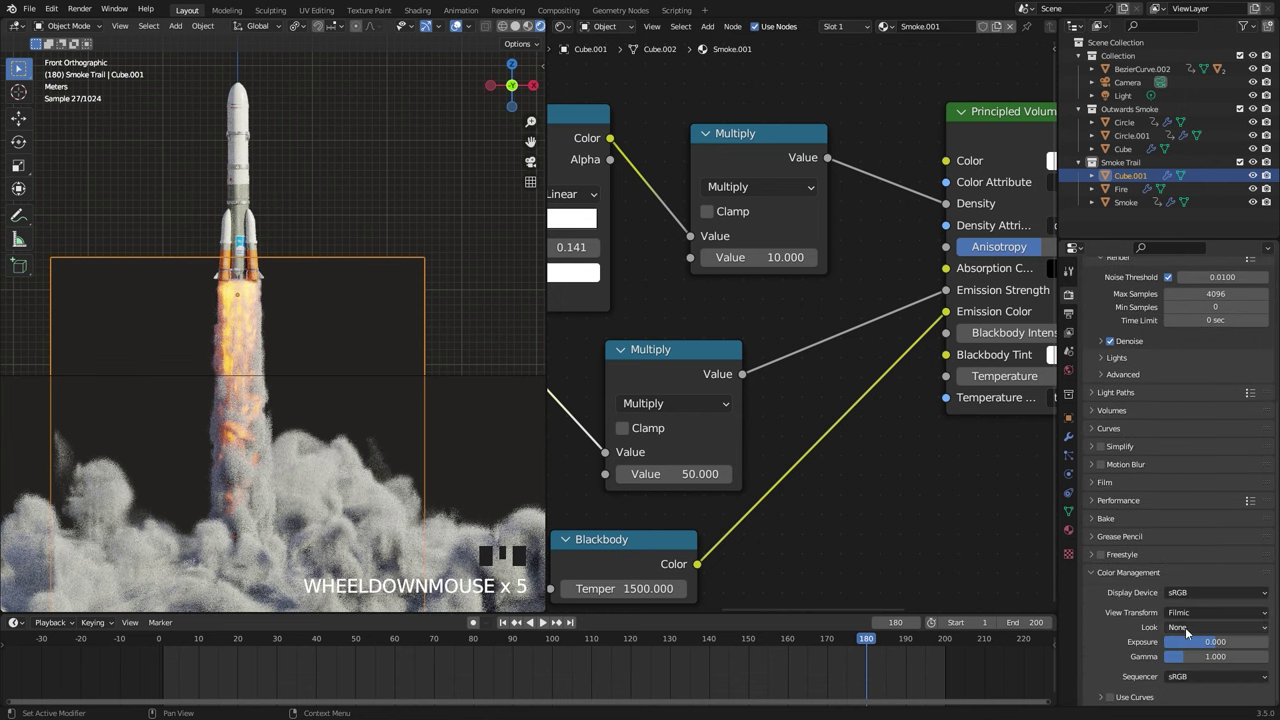
# Feed a Blackbody node into Emission Color, set the flame Multiply to 50, and move the ColorRamp stops to 0.155 and 0.759
pyautogui.moveTo(1195, 580); pyautogui.dragTo(307, 275)
pyautogui.scroll(-3)
pyautogui.press('z')
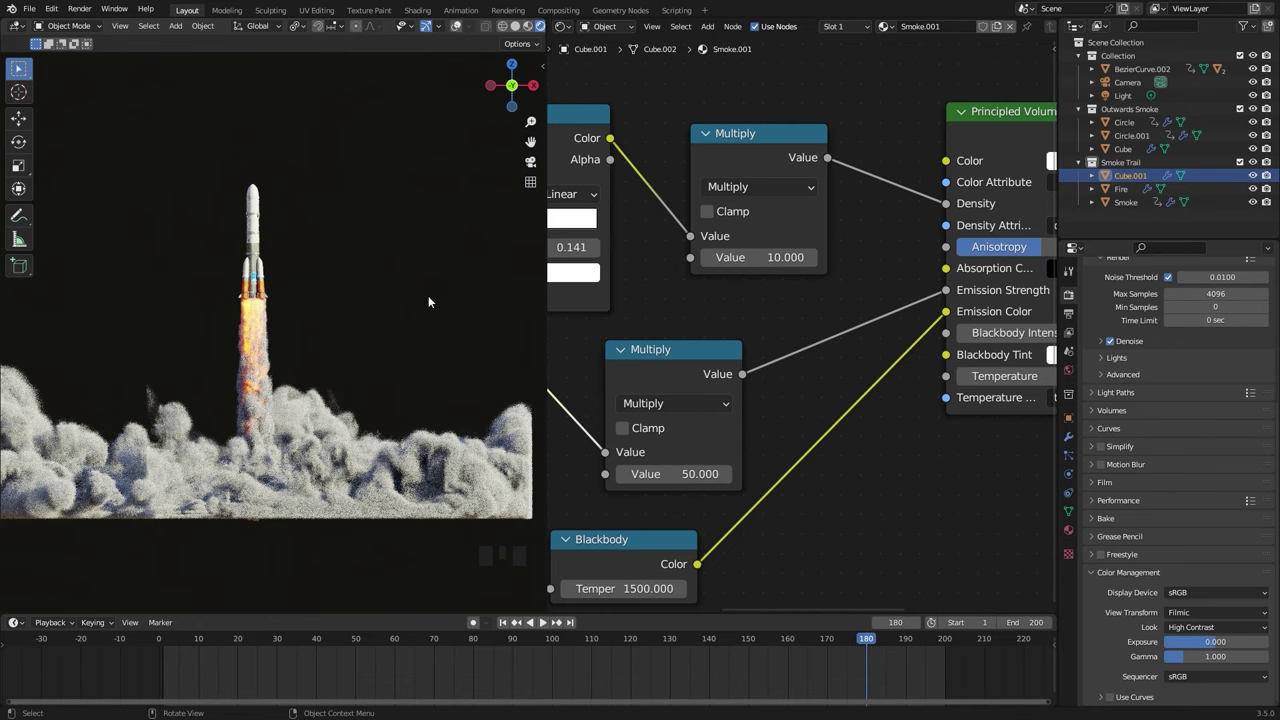
pyautogui.scroll(3)
pyautogui.scroll(3)
pyautogui.moveTo(752, 284); pyautogui.dragTo(305, 375)
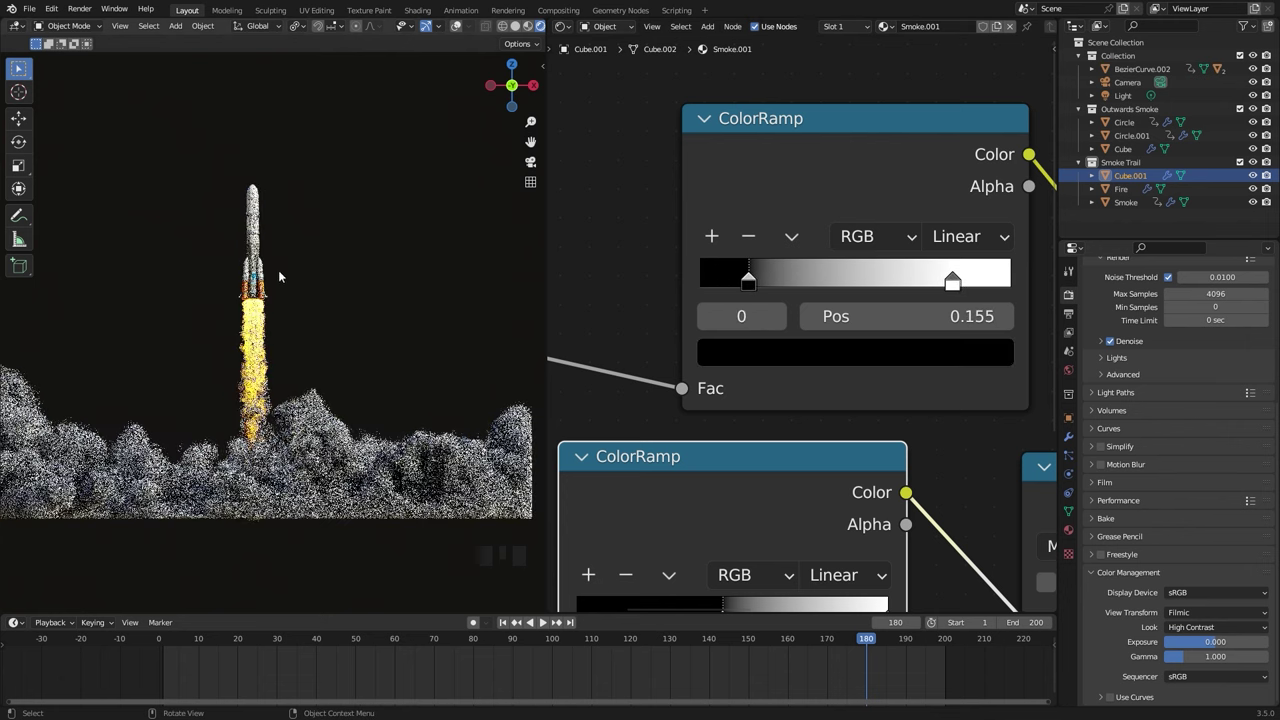
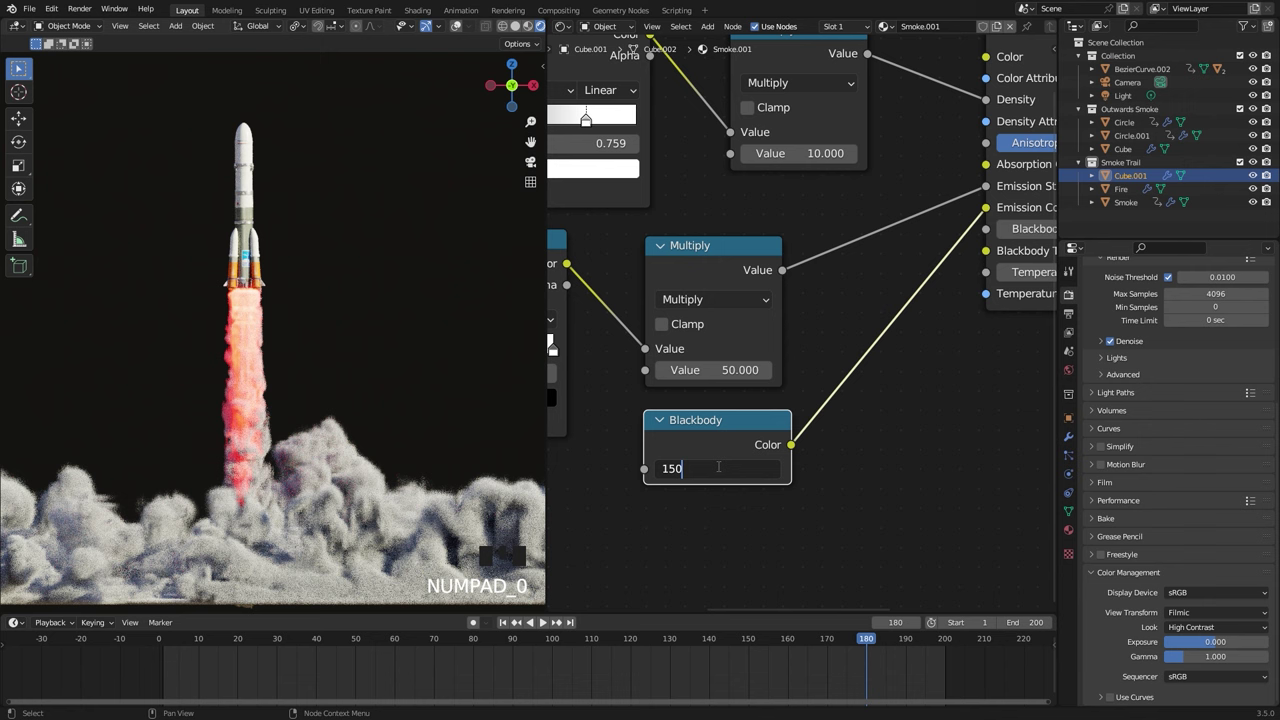
# Try a pink hue for Smoke.001's flame emission colour from the camera view and confirm it
pyautogui.press('BackSpace')
pyautogui.press('KP_0')
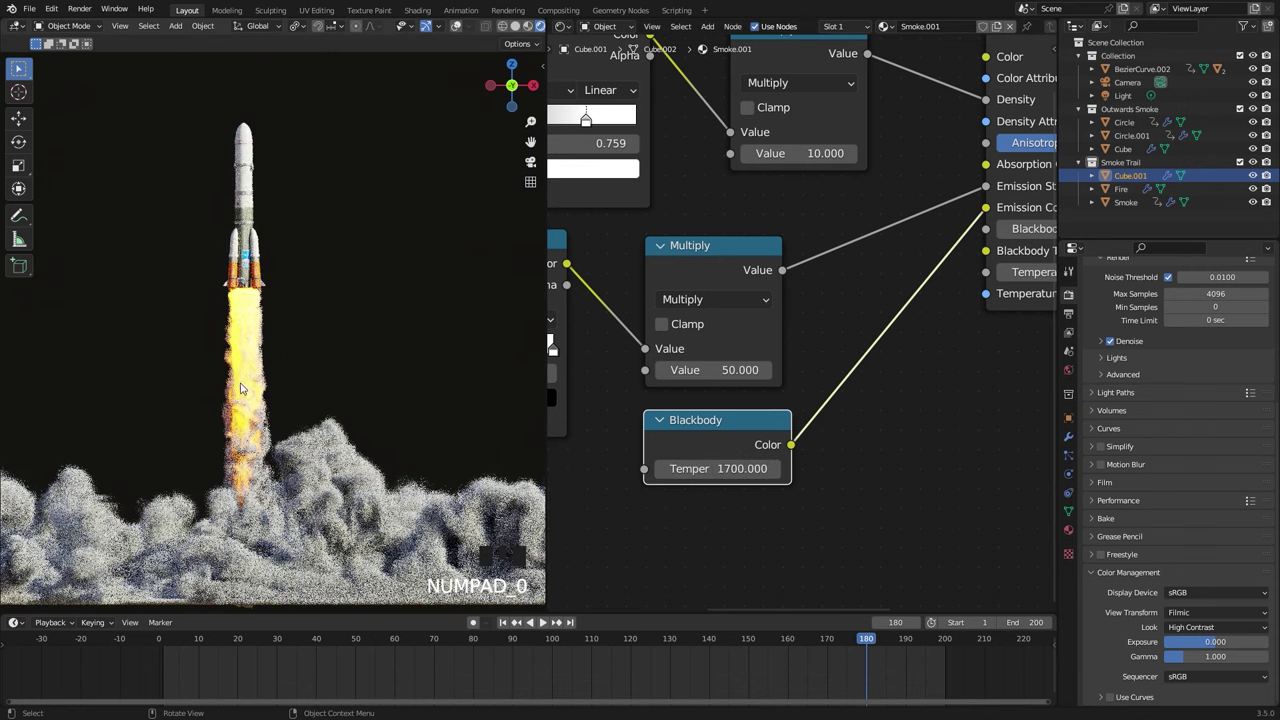
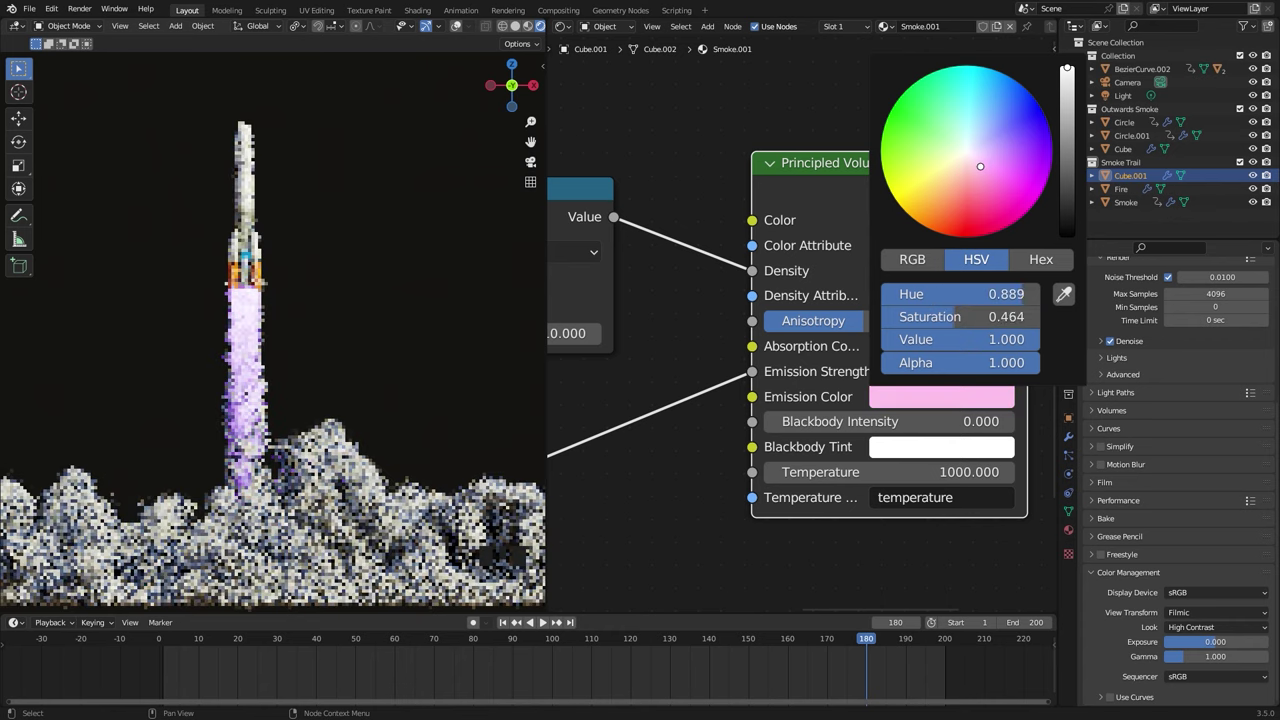
pyautogui.scroll(-3)
pyautogui.middleClick(883, 350)
pyautogui.click(754, 453)
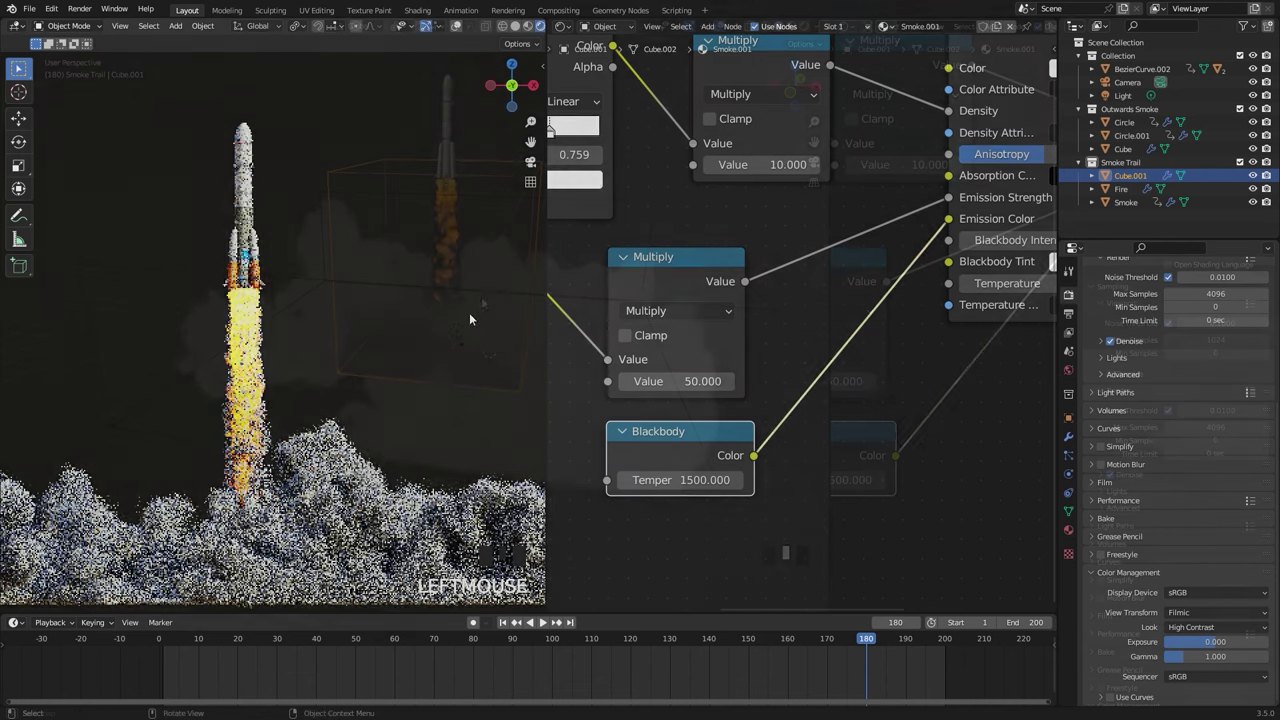